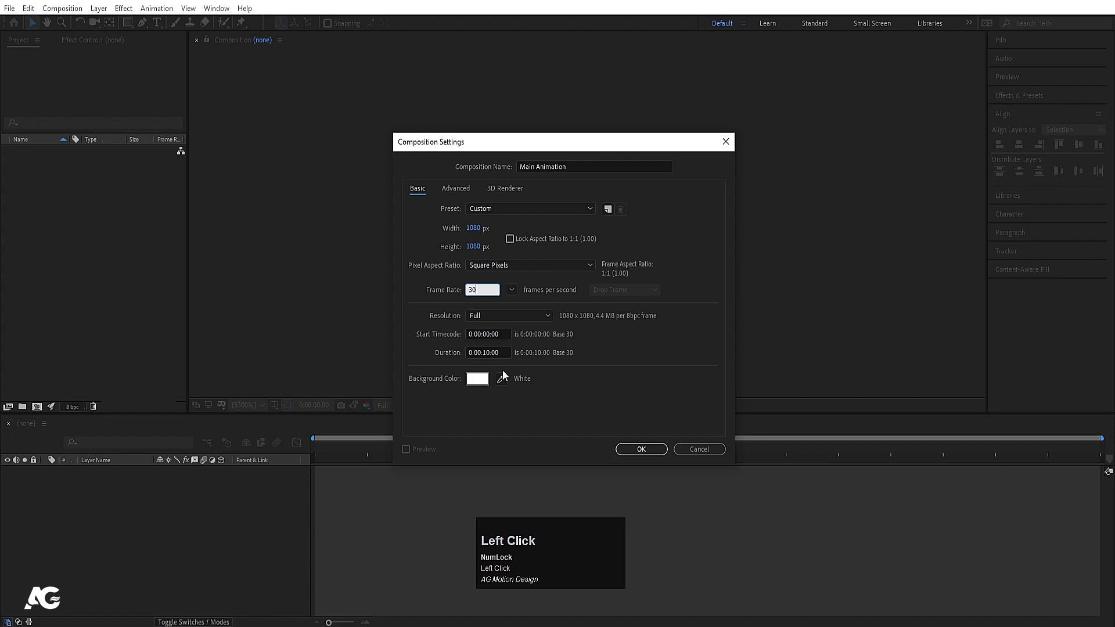
- Confirm the Main Animation composition at 1080×1080, 30 fps, 10 s, white background
{"action": "left_click", "coordinate": [591, 373]}
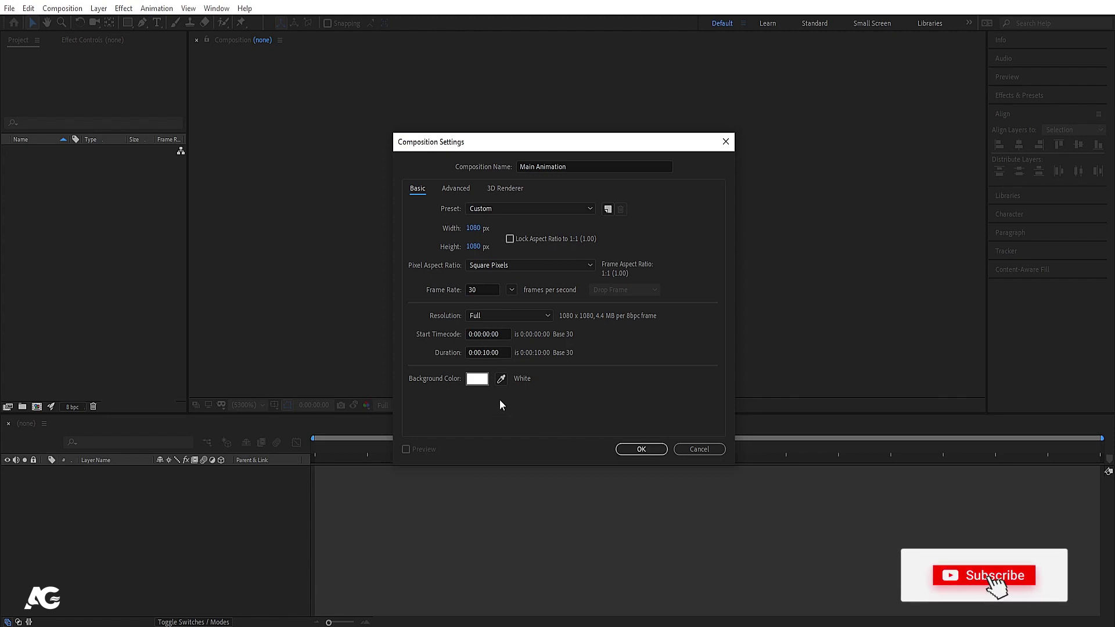
{"action": "left_click", "coordinate": [637, 453]}
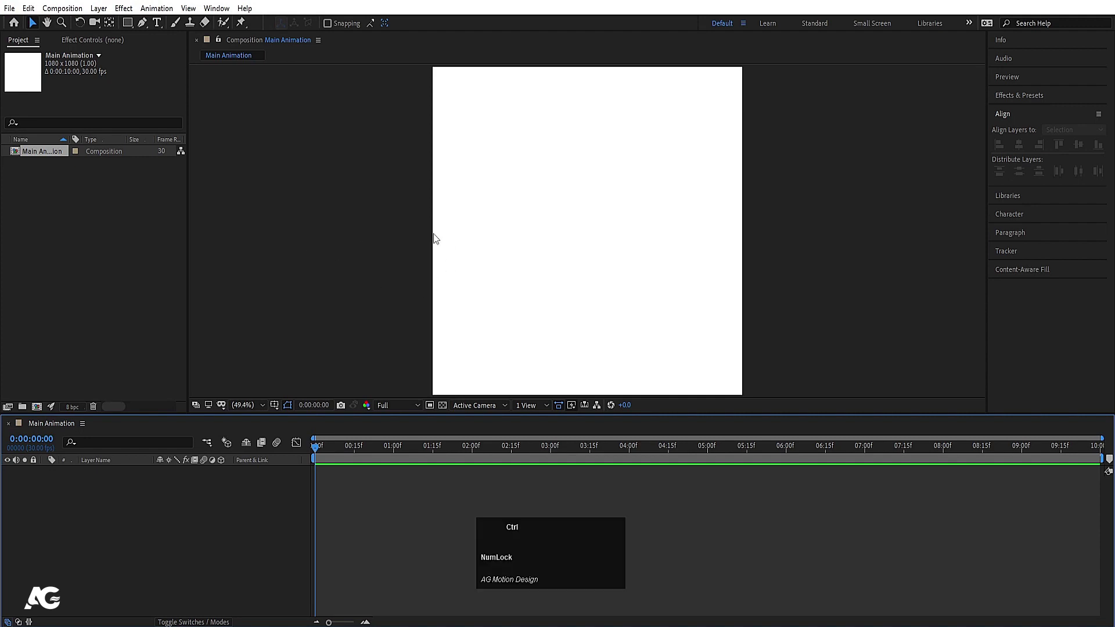
- Show rulers (Ctrl+R) and the Title/Action Safe guides over the empty composition
{"action": "key", "text": "ctrl+r"}
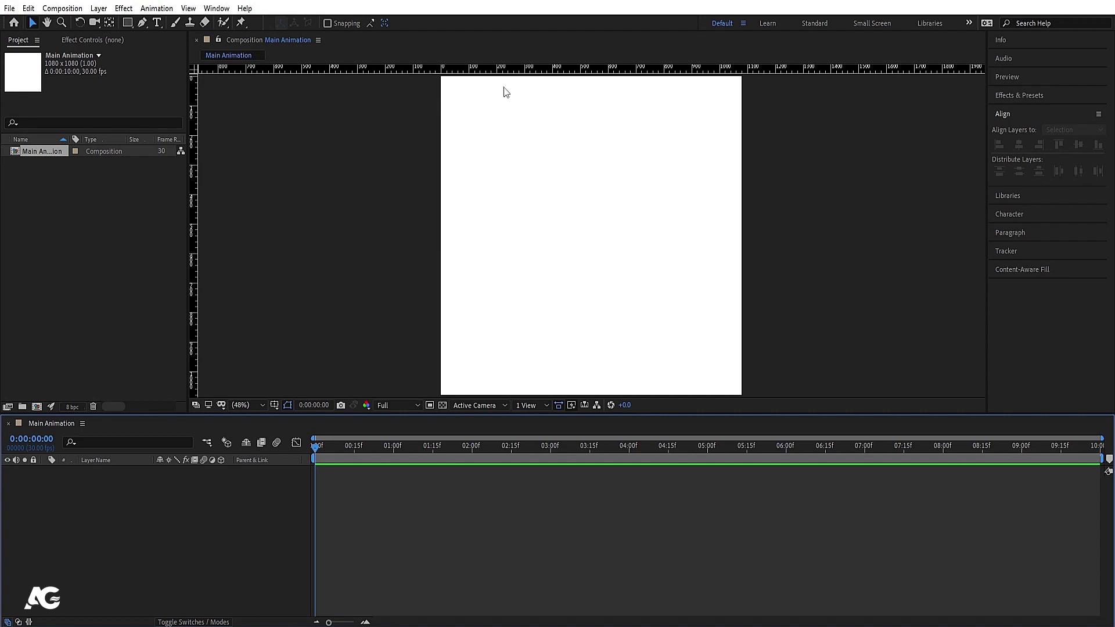
{"action": "left_click", "coordinate": [278, 412]}
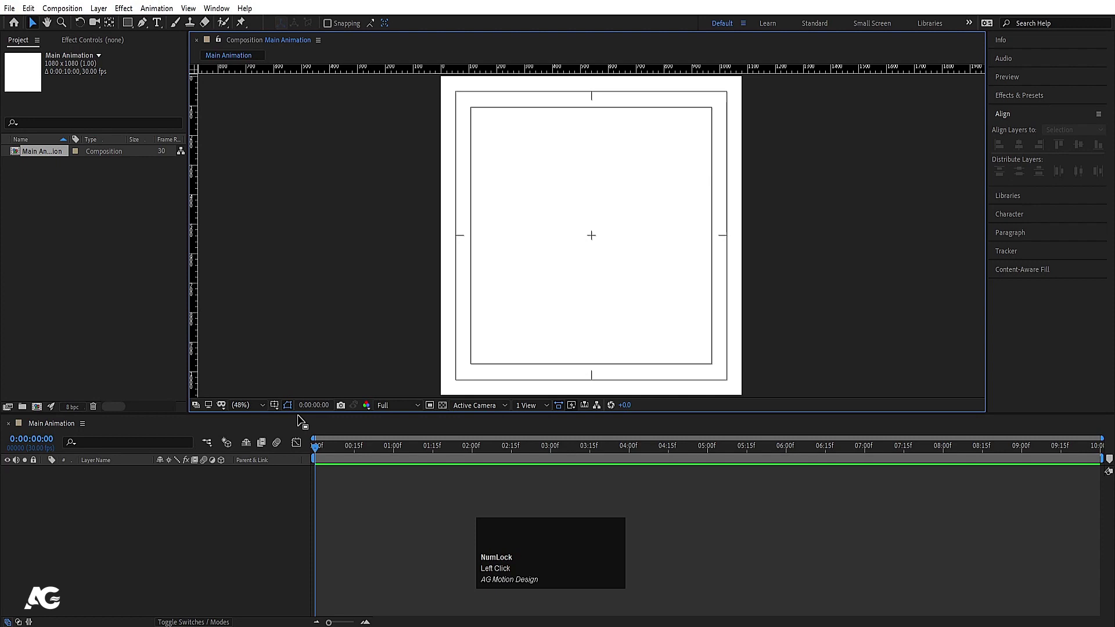
{"action": "left_click", "coordinate": [106, 502]}
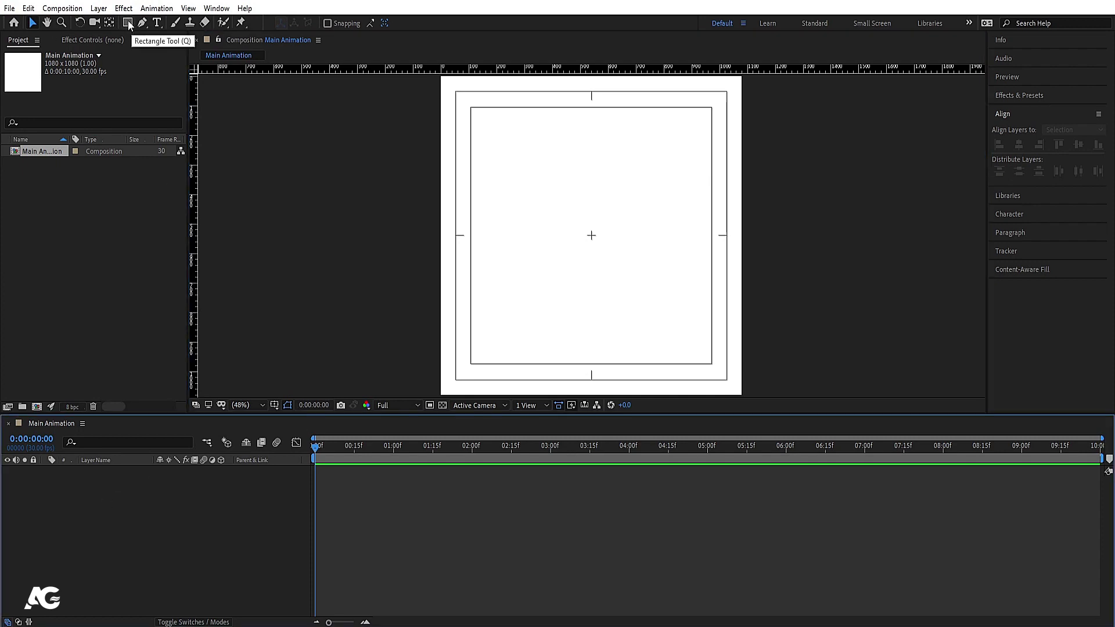
- Draw a small blue circle, centre its anchor point and align it to the composition centre
{"action": "left_click_drag", "start_coordinate": [131, 26], "coordinate": [183, 58]}
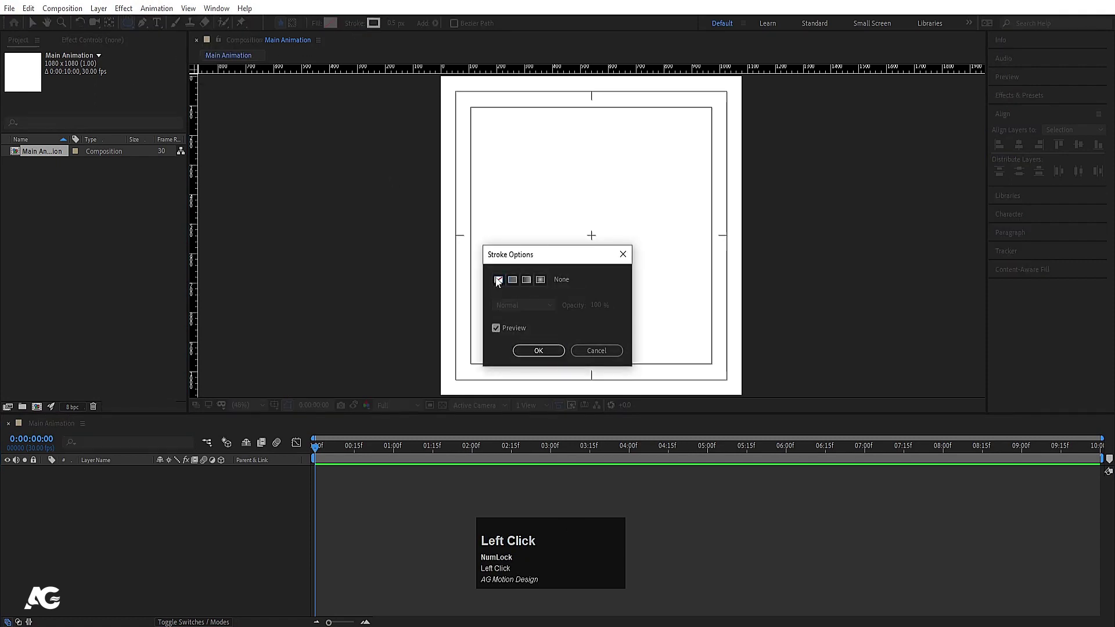
{"action": "left_click_drag", "start_coordinate": [528, 358], "coordinate": [119, 476]}
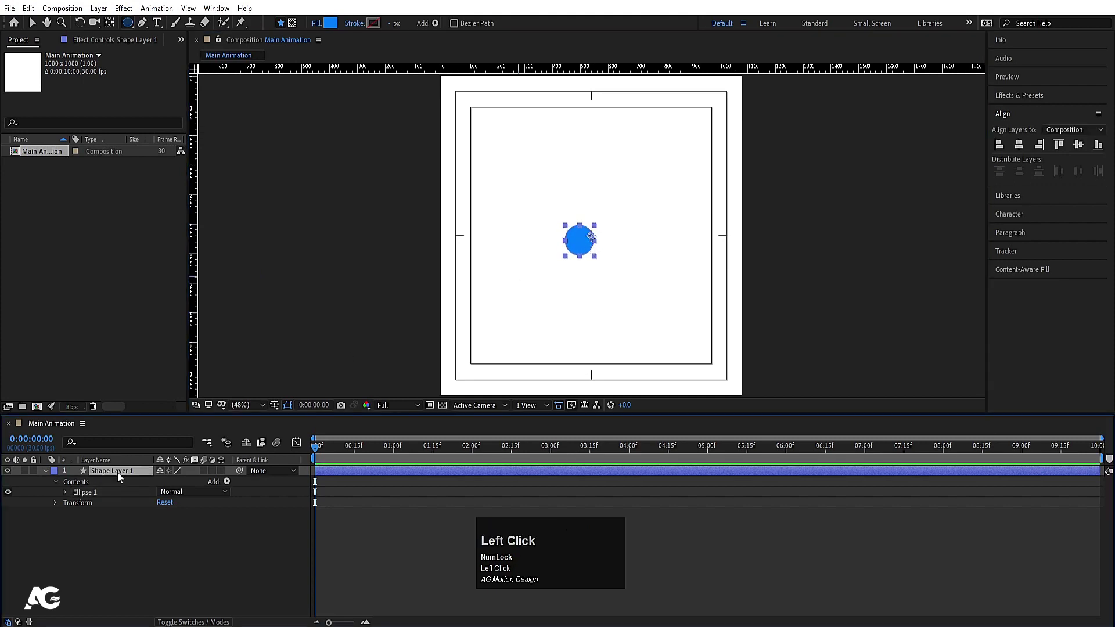
{"action": "key", "text": "ctrl+alt+Home"}
{"action": "left_click", "coordinate": [1028, 146]}
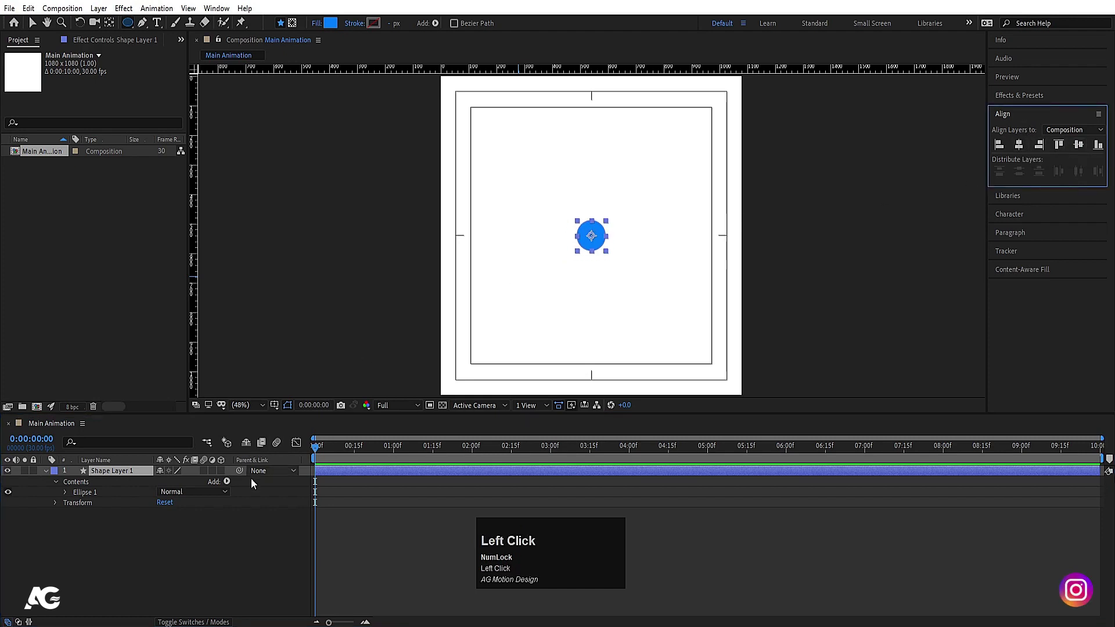
{"action": "key", "text": "u"}
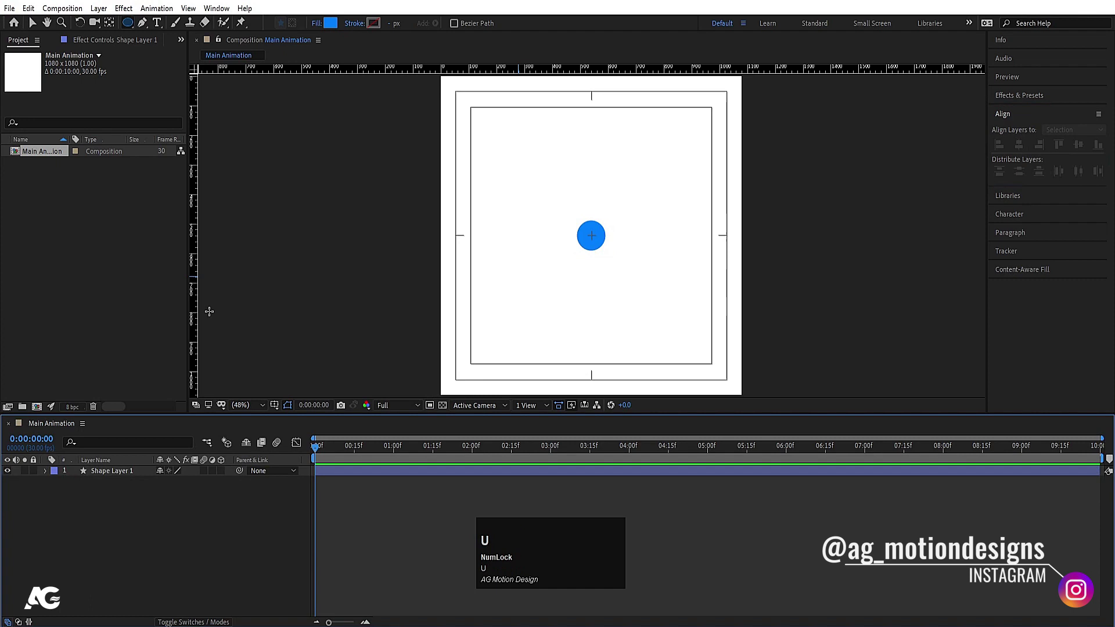
- Rename the circle's shape layer to Ball
{"action": "left_click", "coordinate": [110, 482]}
{"action": "key", "text": "Return"}
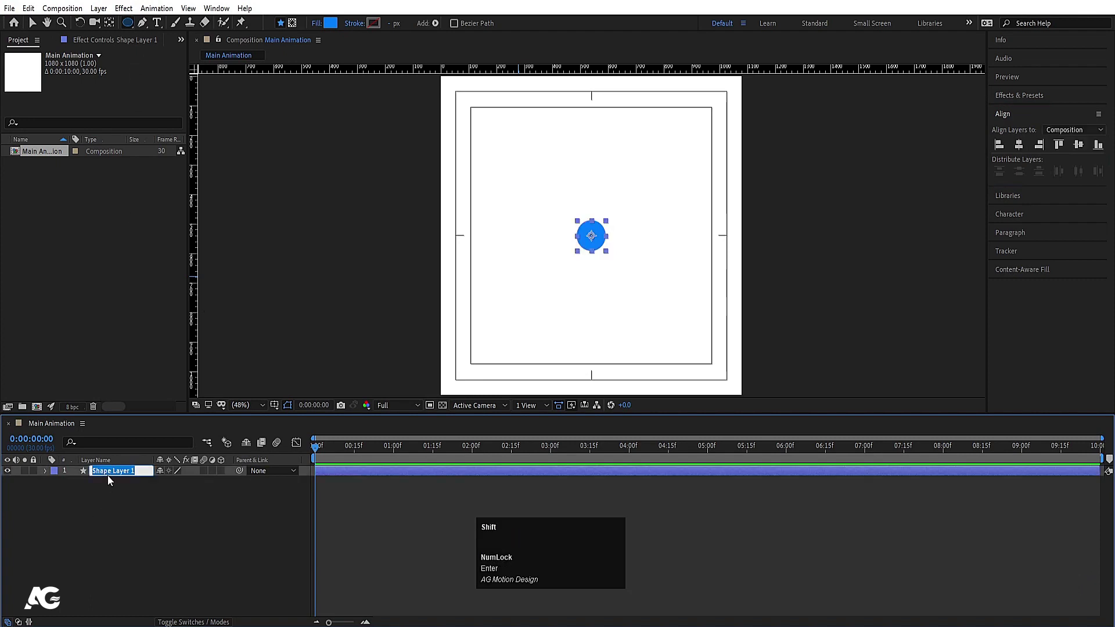
{"action": "type", "text": "all"}
{"action": "key", "text": "Return"}
{"action": "left_click", "coordinate": [59, 474]}
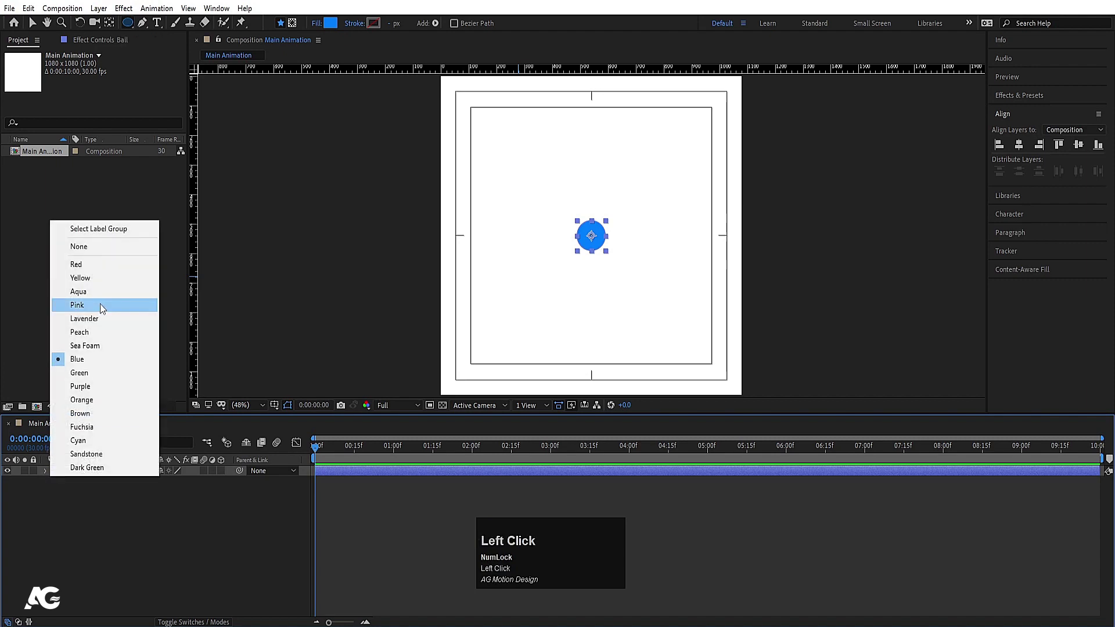
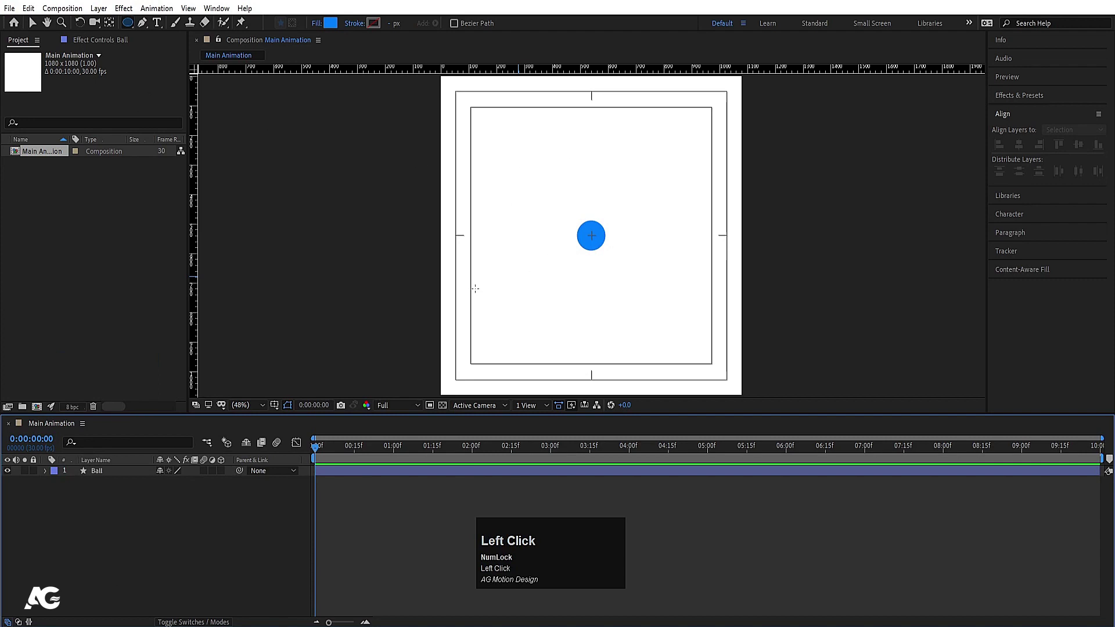
- Draw a tall rectangle at the bottom left and centre its anchor point
{"action": "left_click_drag", "start_coordinate": [128, 31], "coordinate": [496, 589]}
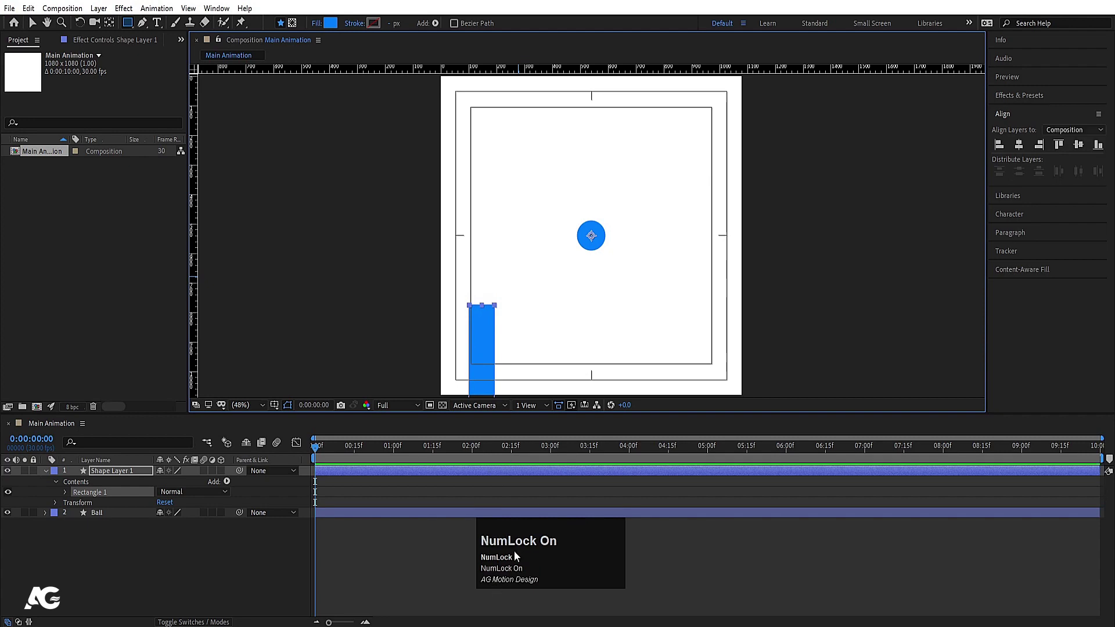
{"action": "scroll", "scroll_direction": "down", "scroll_amount": 3}
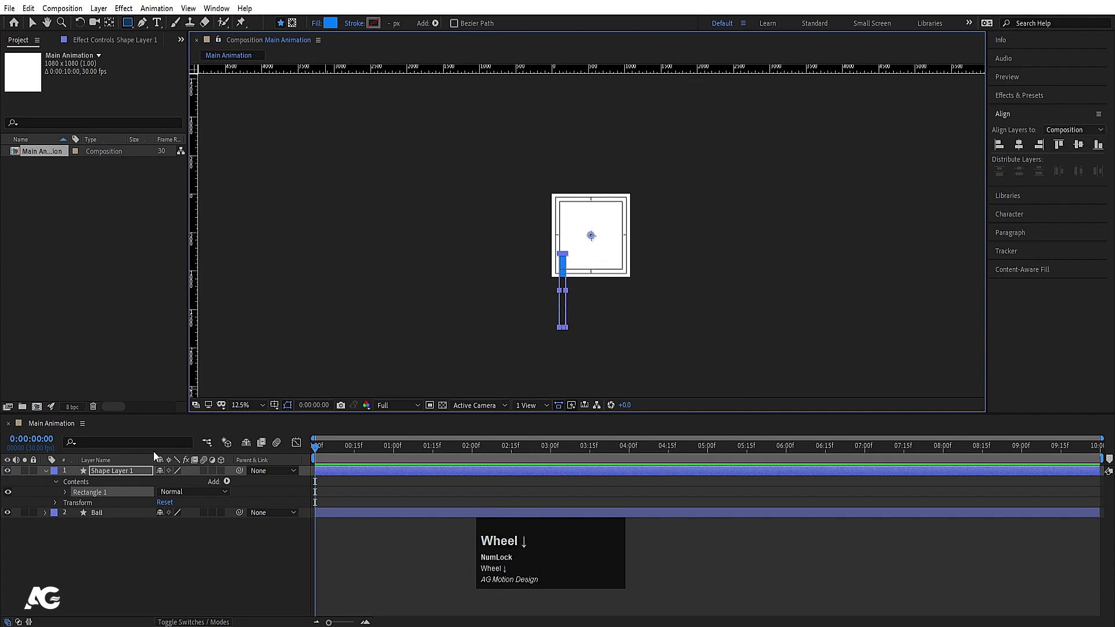
{"action": "left_click", "coordinate": [128, 474]}
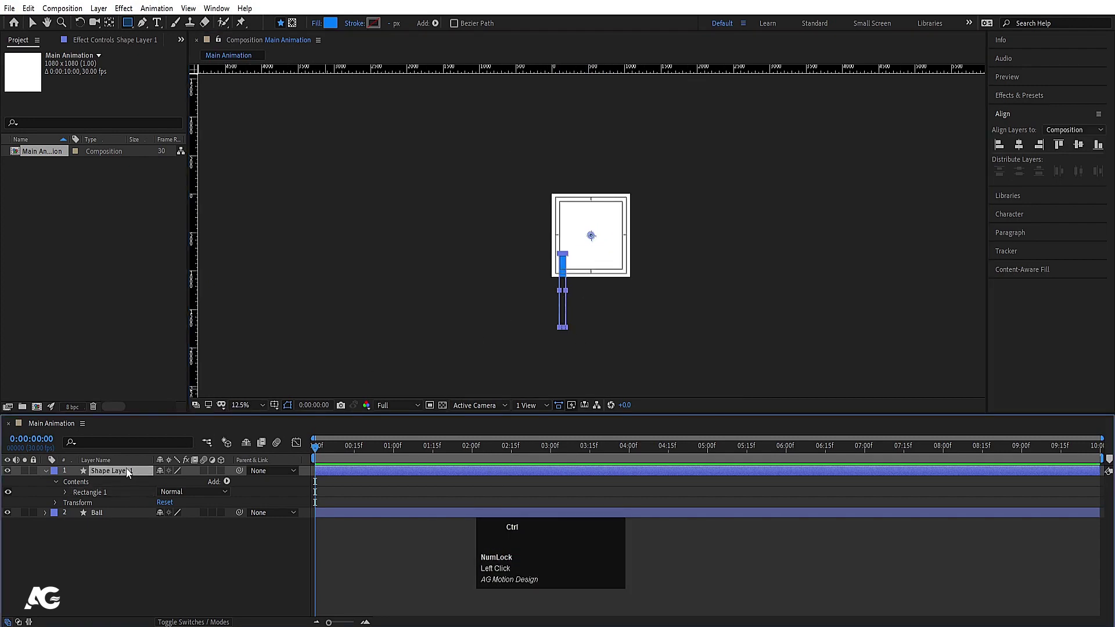
{"action": "key", "text": "ctrl+alt+Home"}
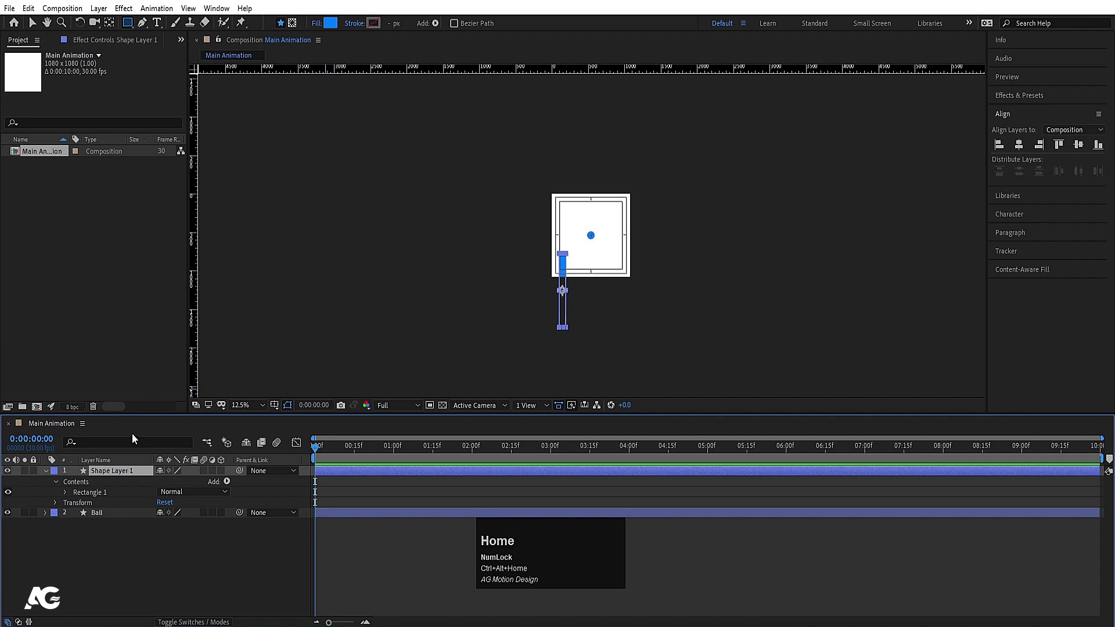
{"action": "left_click", "coordinate": [250, 406]}
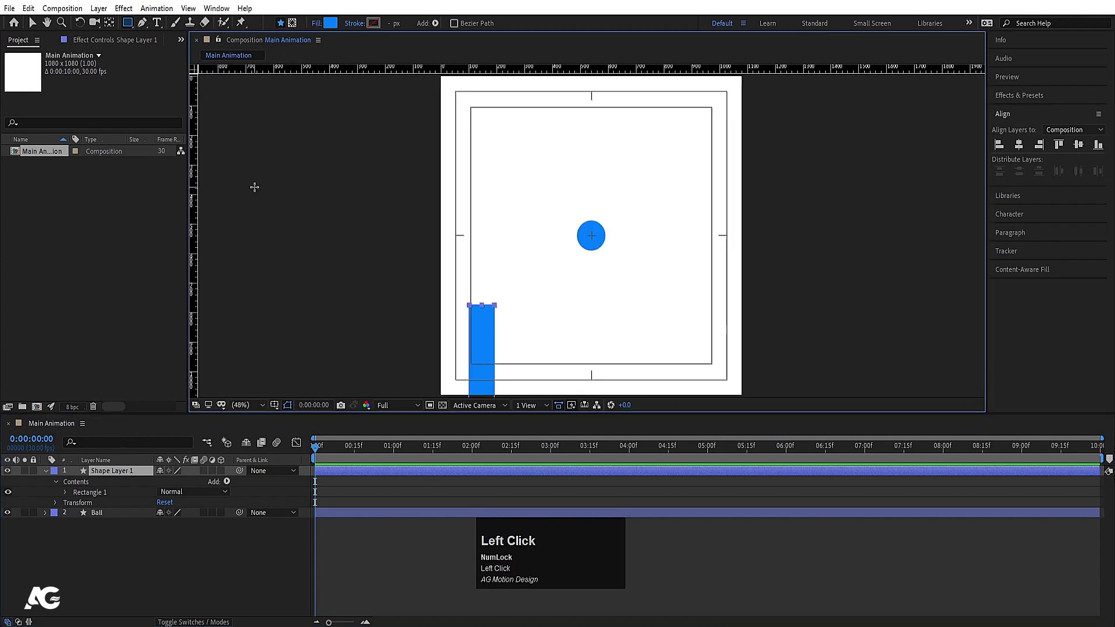
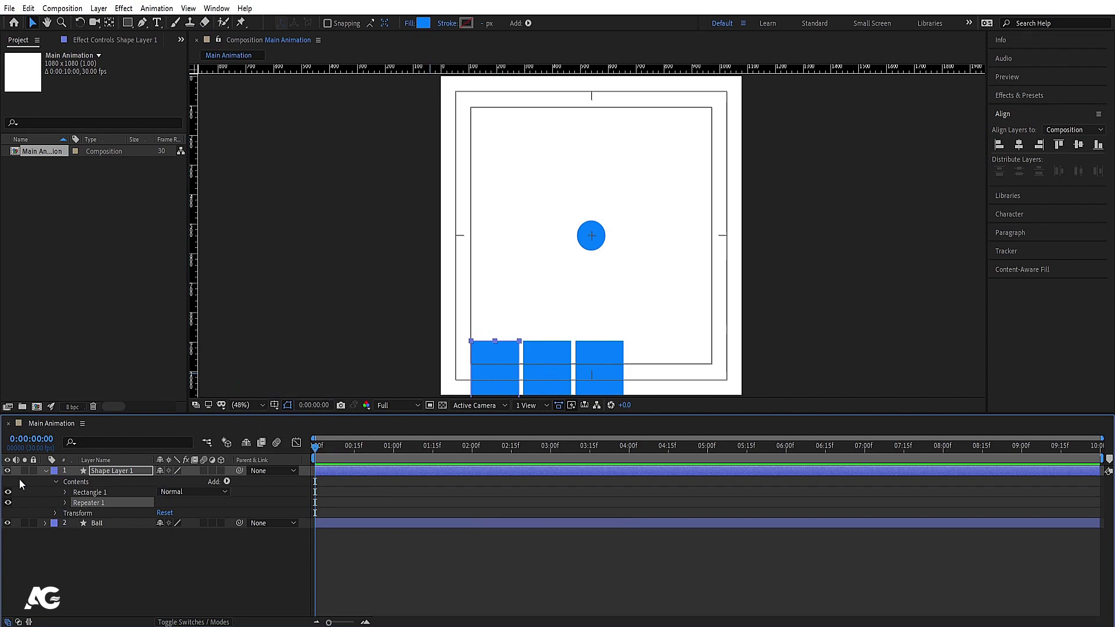
- Set Repeater 1 position offset to 95, -41 with 20 copies to form rising steps
{"action": "left_click", "coordinate": [65, 513]}
{"action": "scroll", "scroll_direction": "down", "scroll_amount": 3}
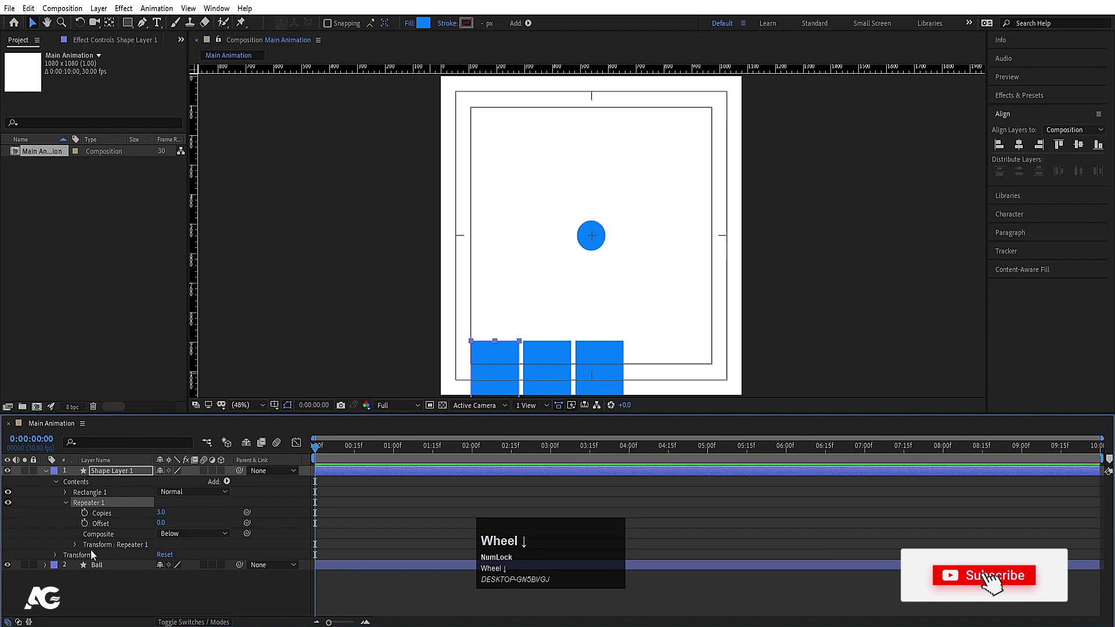
{"action": "left_click_drag", "start_coordinate": [76, 551], "coordinate": [204, 556]}
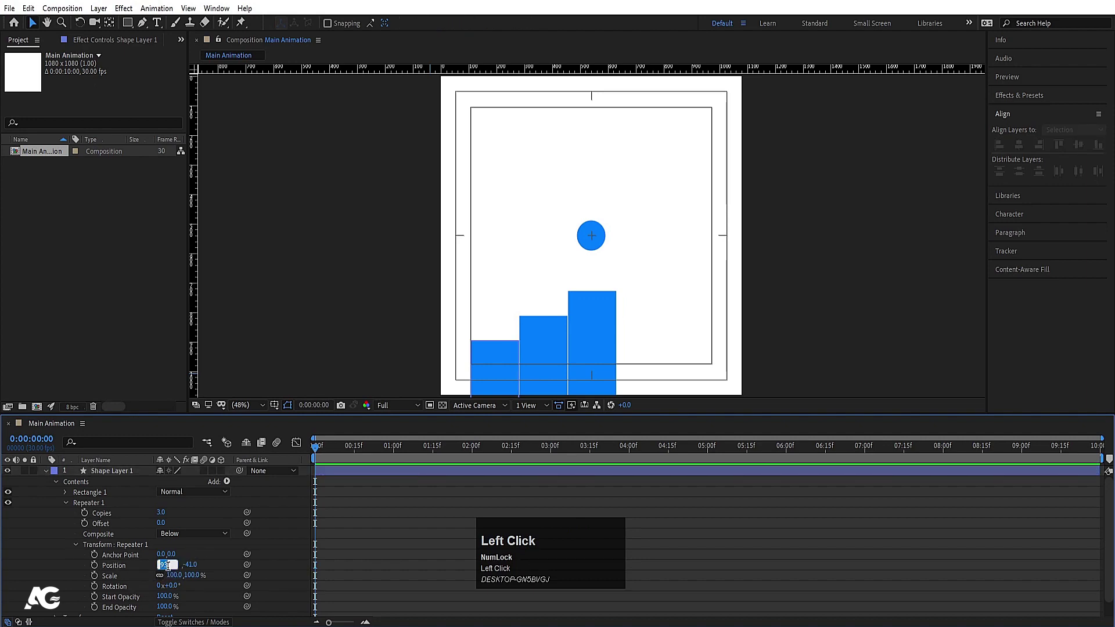
{"action": "key", "text": "Return"}
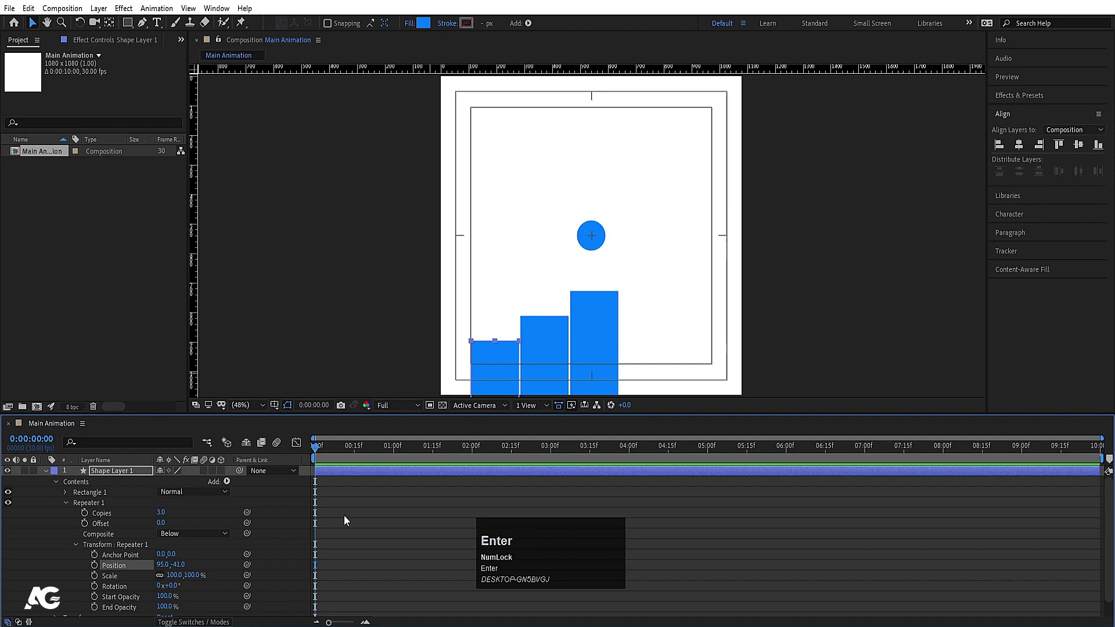
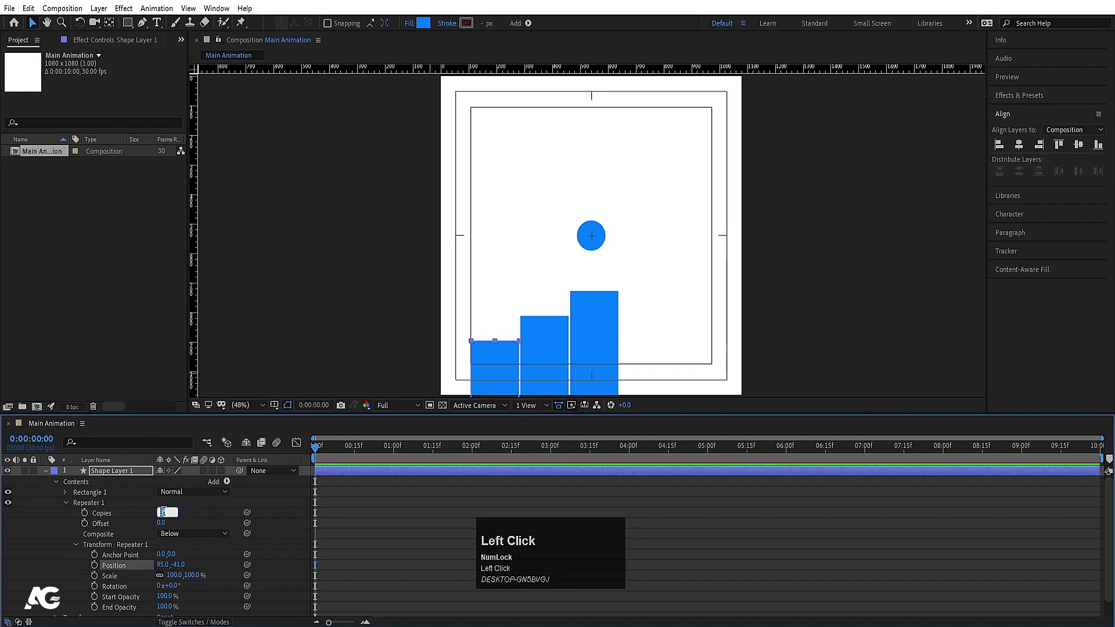
{"action": "key", "text": "Return"}
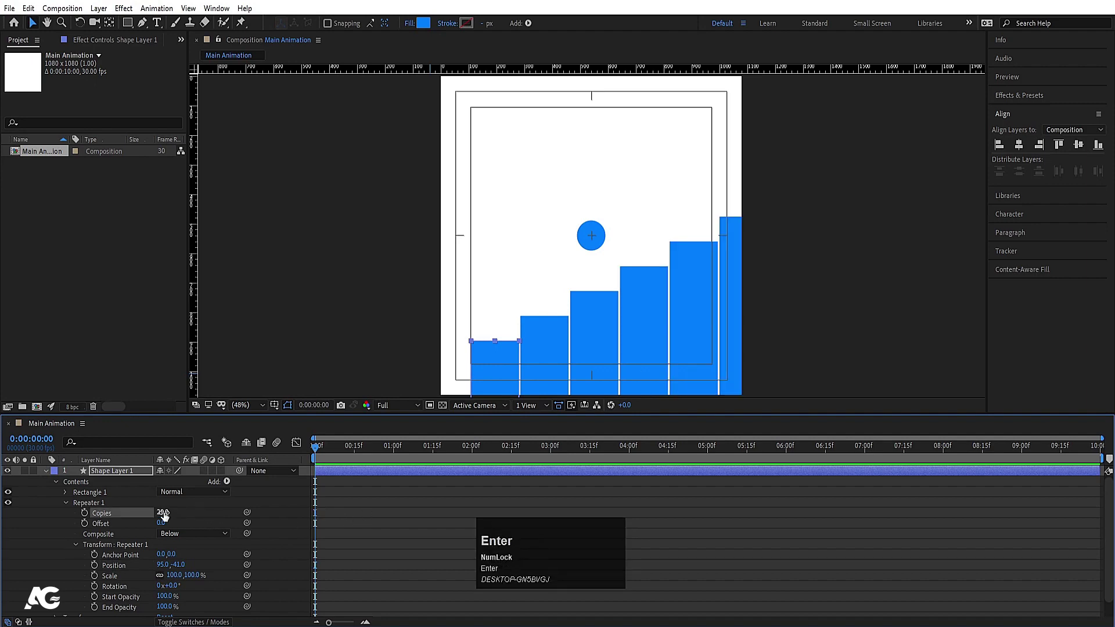
- Move the staircase so the steps start off the bottom-left corner
{"action": "left_click", "coordinate": [121, 478]}
{"action": "left_click_drag", "start_coordinate": [493, 362], "coordinate": [210, 204]}
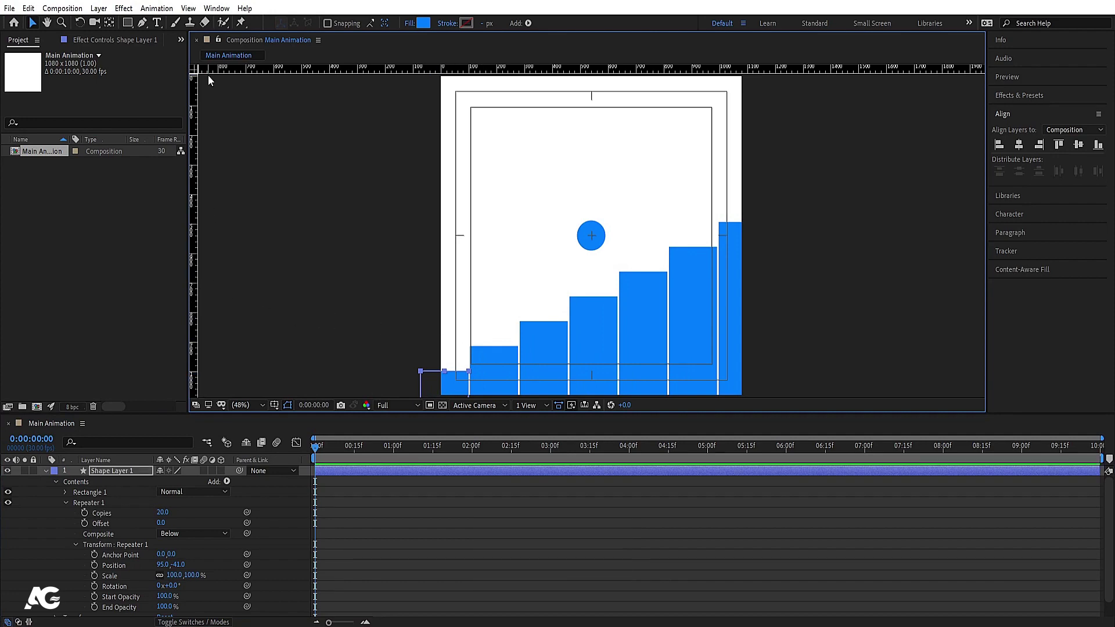
{"action": "key", "text": "ctrl+r"}
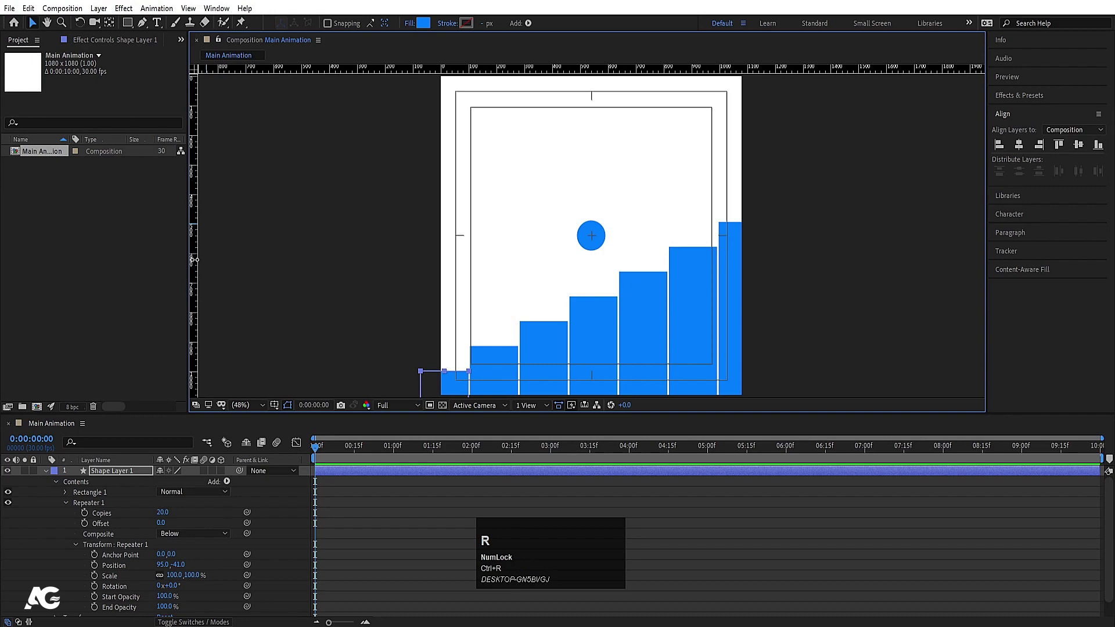
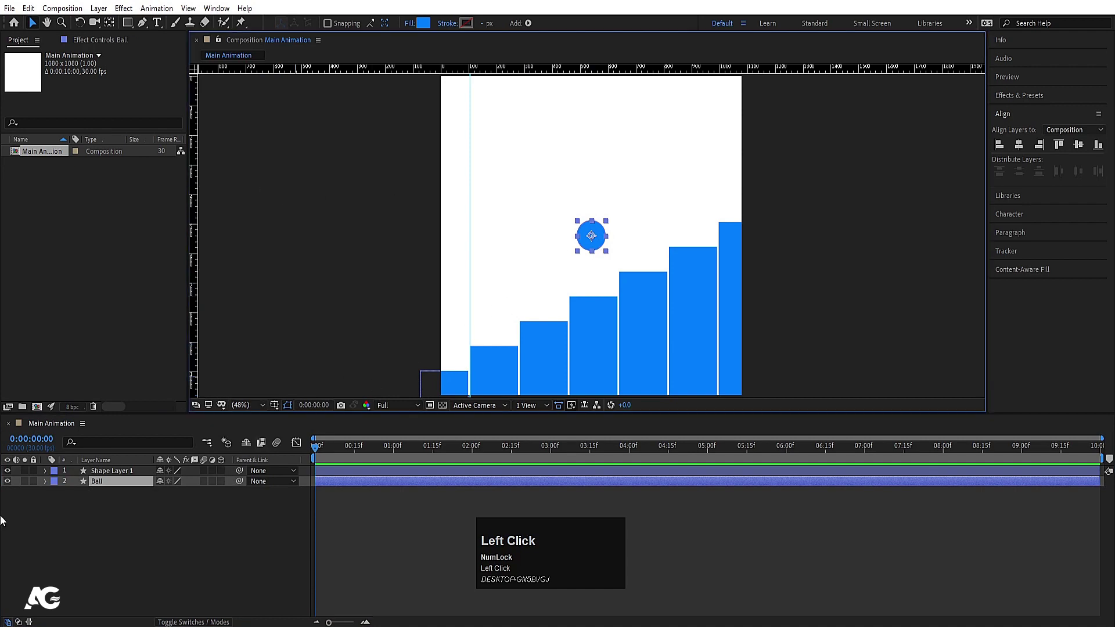
- Rename the shape layer to stairs and set the ball on top of the first step
{"action": "left_click", "coordinate": [94, 481]}
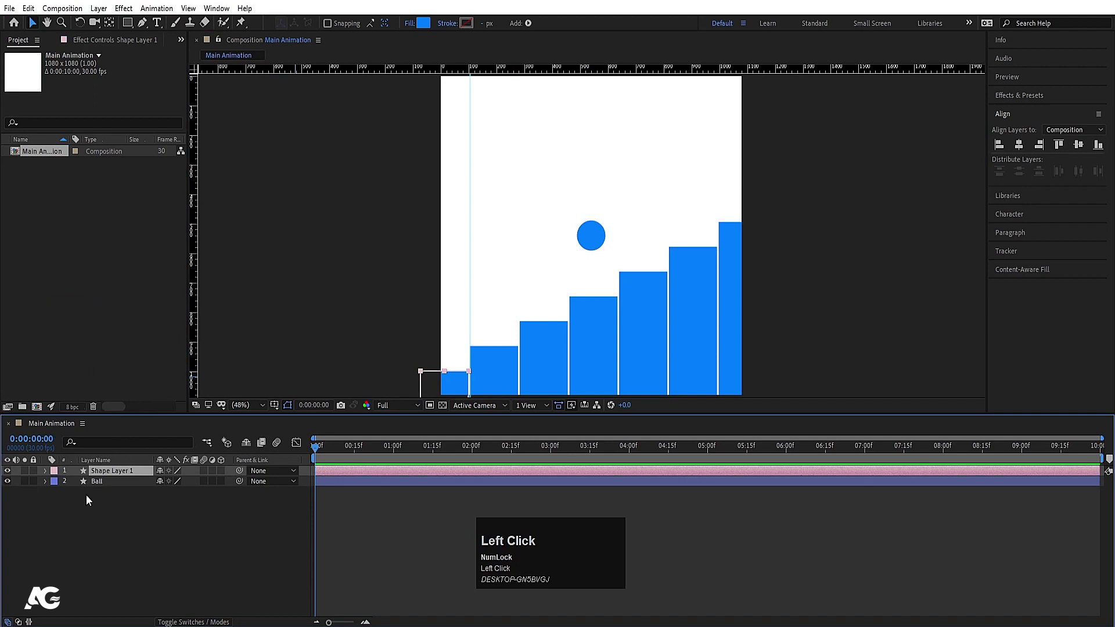
{"action": "key", "text": "Return"}
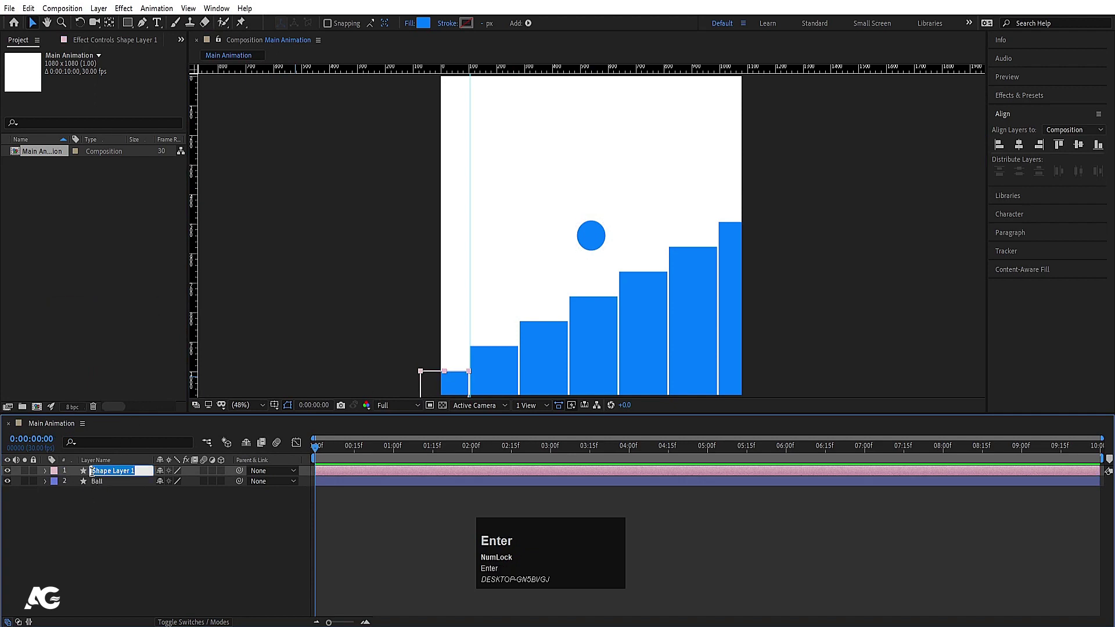
{"action": "type", "text": "sta"}
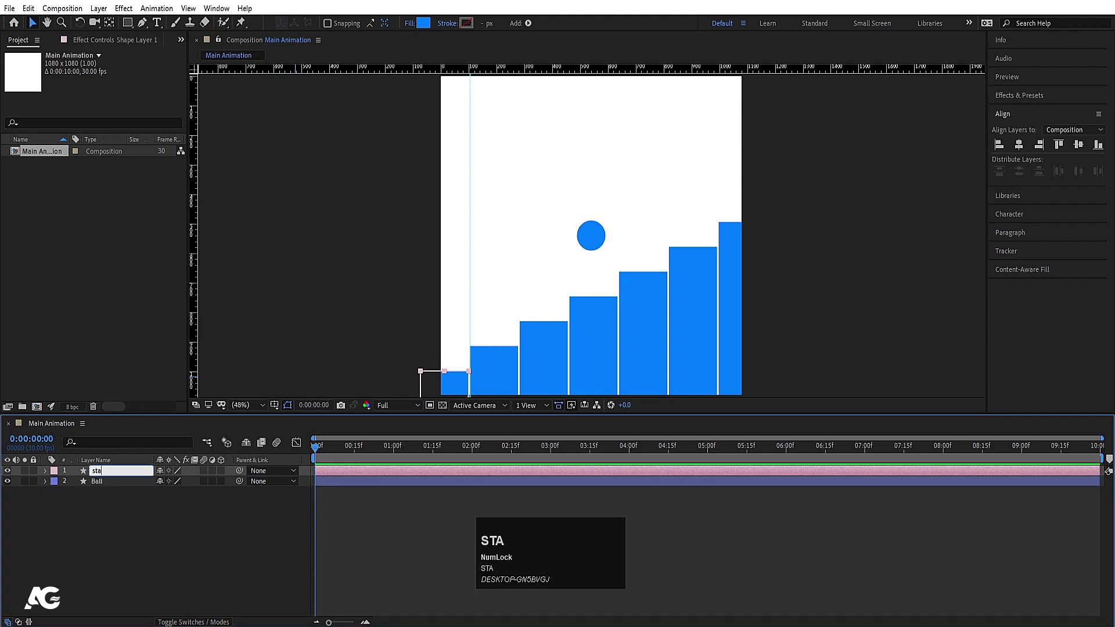
{"action": "type", "text": "rs"}
{"action": "key", "text": "Return"}
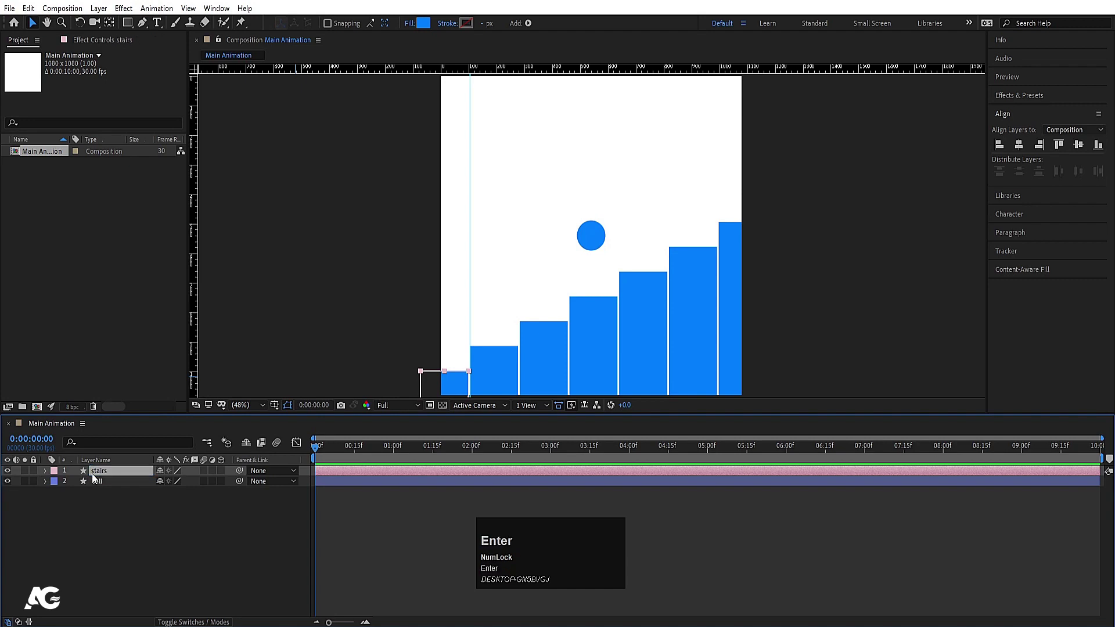
{"action": "left_click_drag", "start_coordinate": [119, 484], "coordinate": [495, 369]}
- Zoom in on the ball and move its anchor point to the bottom edge with Pan Behind
{"action": "scroll", "scroll_direction": "up", "scroll_amount": 3}
{"action": "key", "text": "Down"}
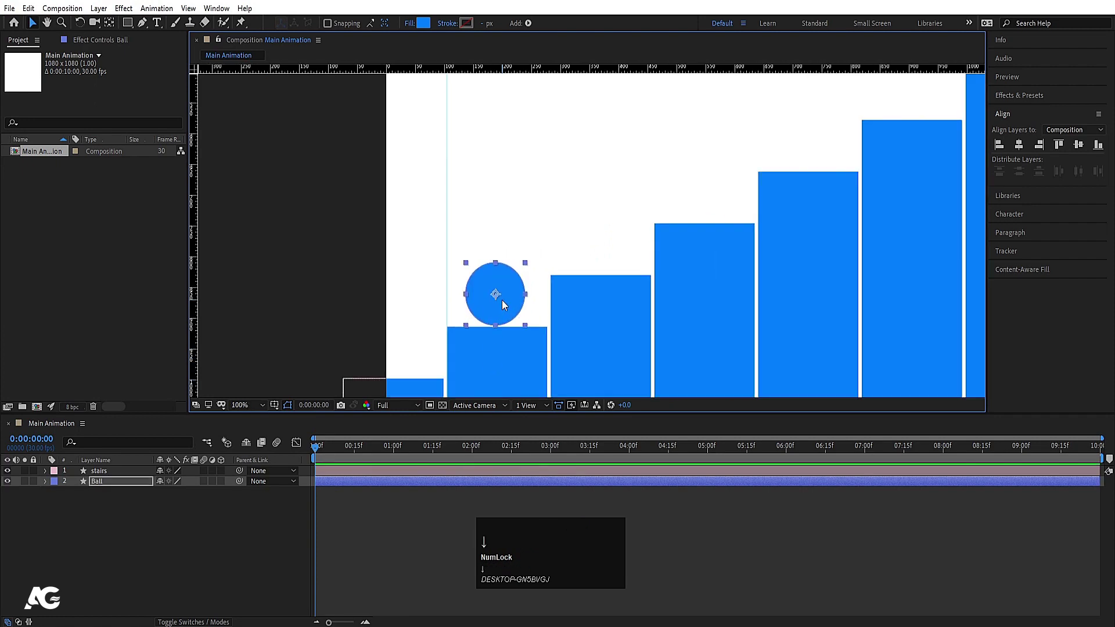
{"action": "key", "text": "Up"}
{"action": "key", "text": "Down"}
{"action": "left_click", "coordinate": [190, 533]}
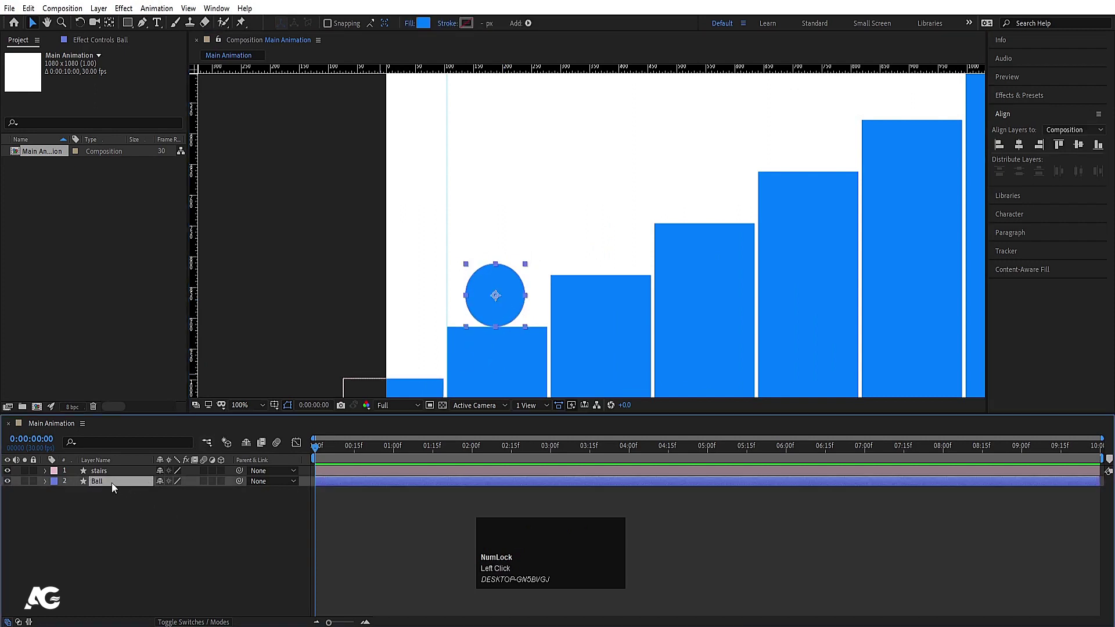
{"action": "key", "text": "y"}
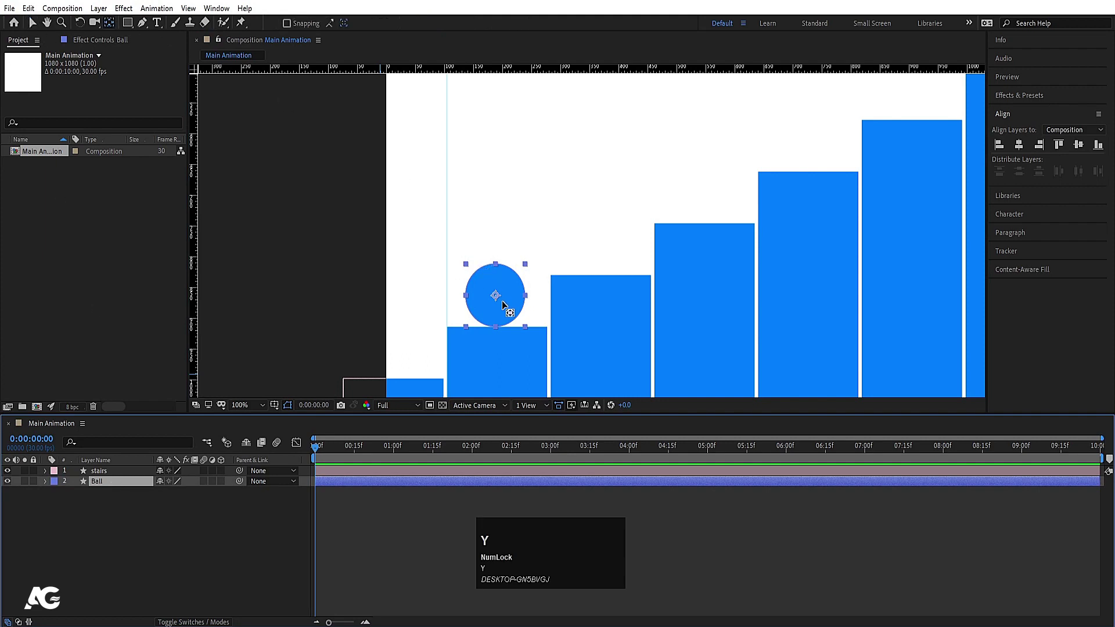
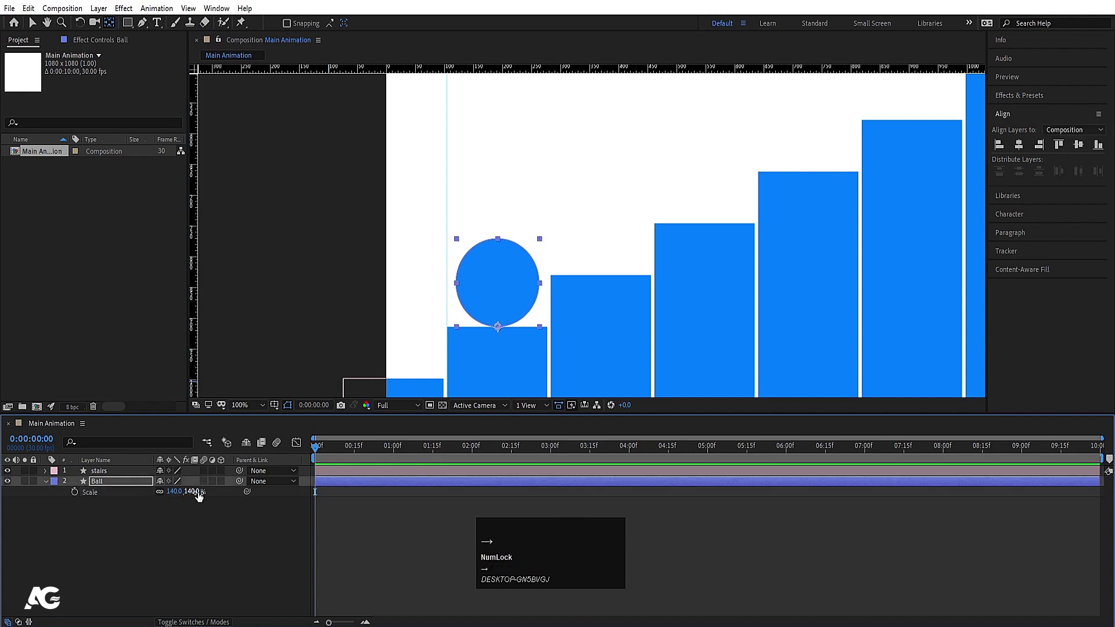
- Scale the ball to 140% and return to the Selection tool with the ball selected
{"action": "left_click", "coordinate": [136, 571]}
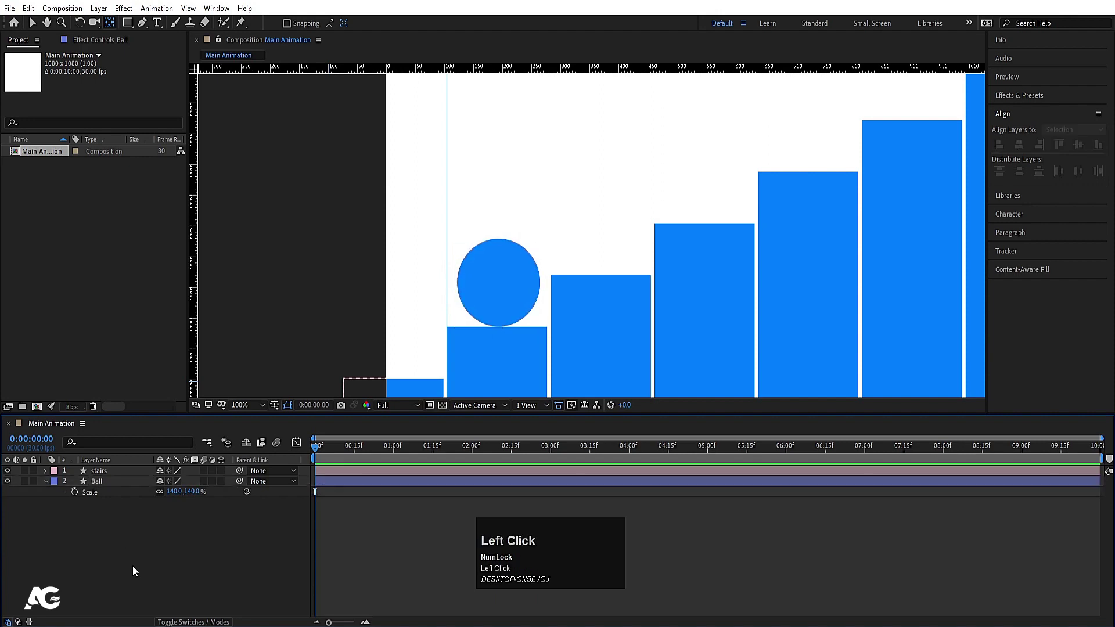
{"action": "key", "text": "Left"}
{"action": "left_click", "coordinate": [137, 566]}
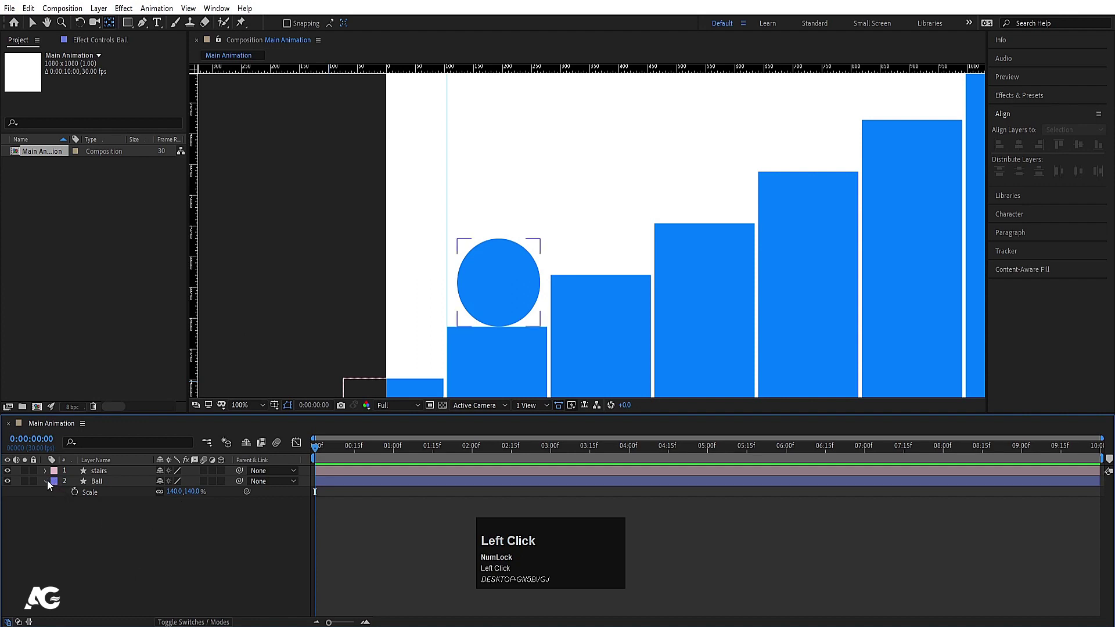
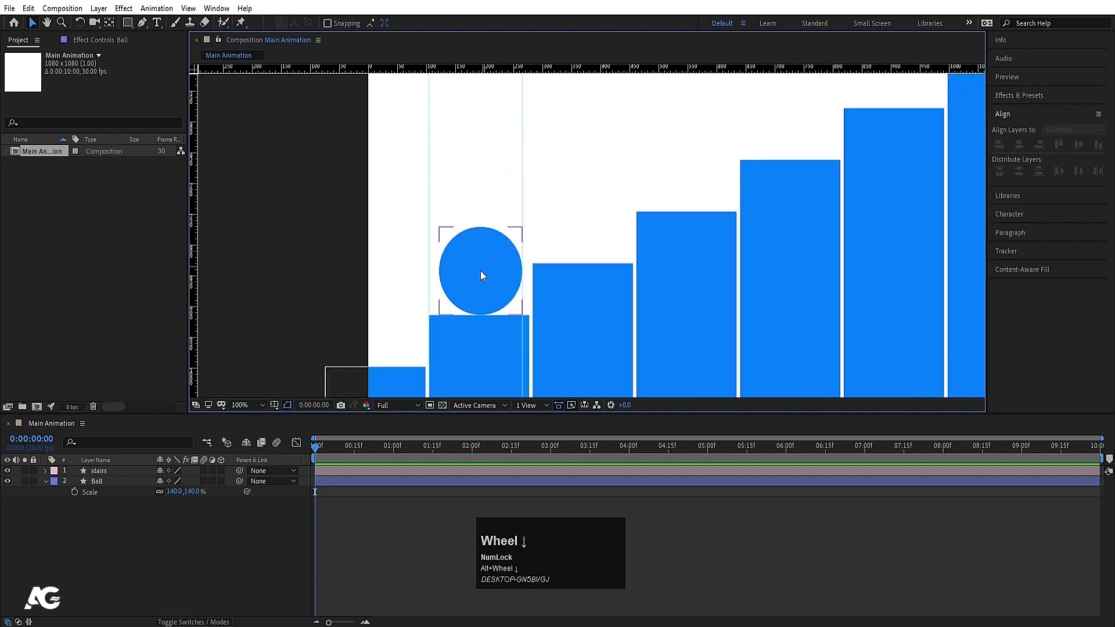
{"action": "left_click", "coordinate": [253, 412]}
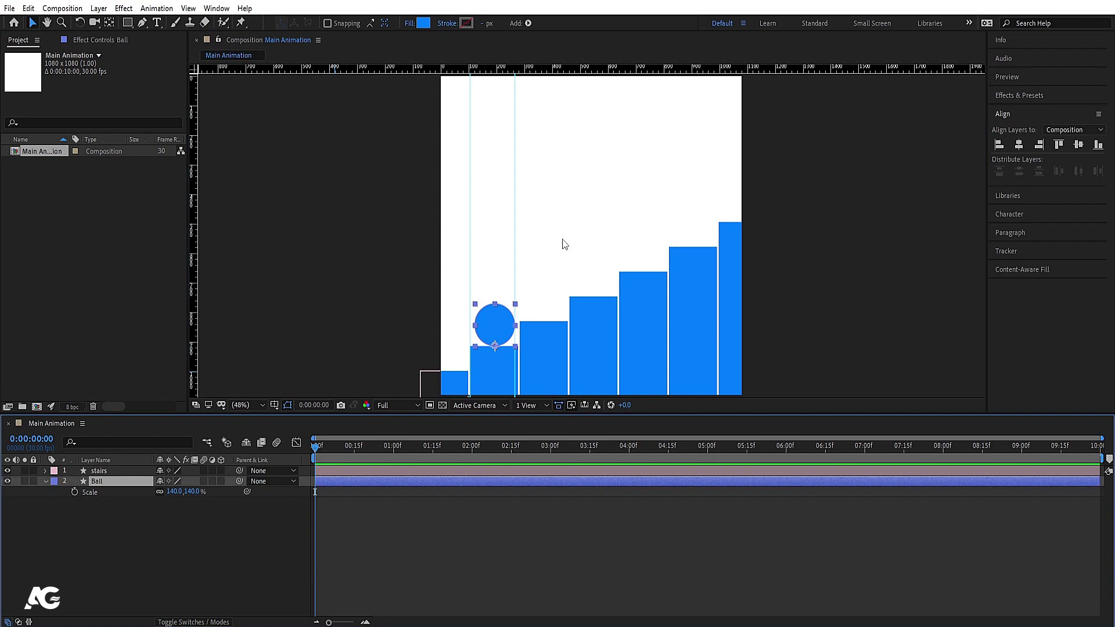
- Separate the Ball's Position into X and Y and set starting keyframes at frame 0
{"action": "left_click", "coordinate": [145, 519]}
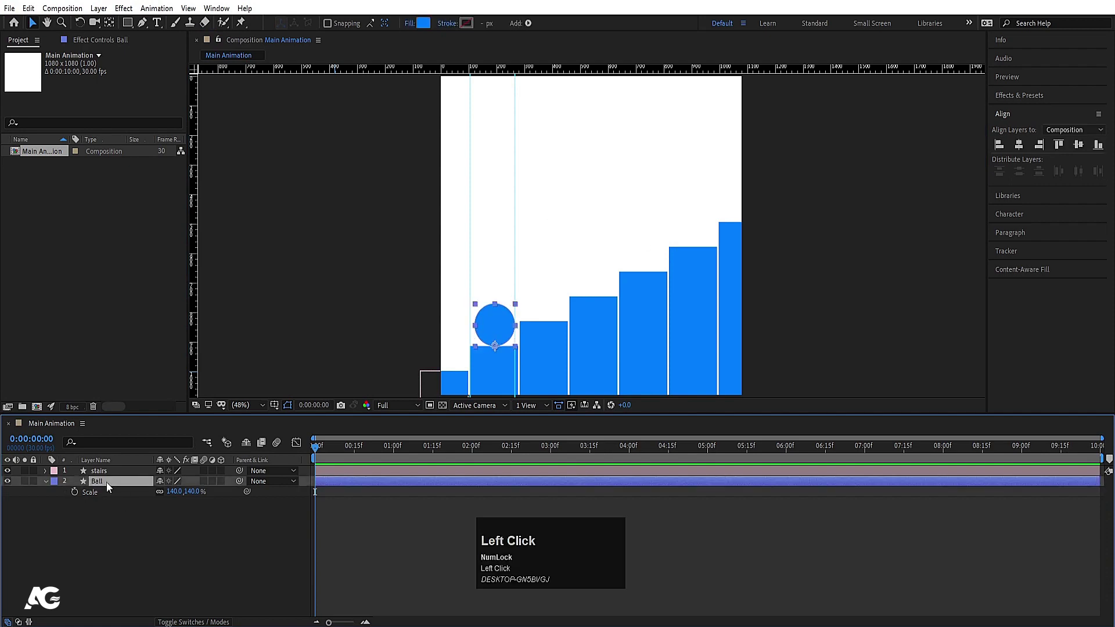
{"action": "key", "text": "p"}
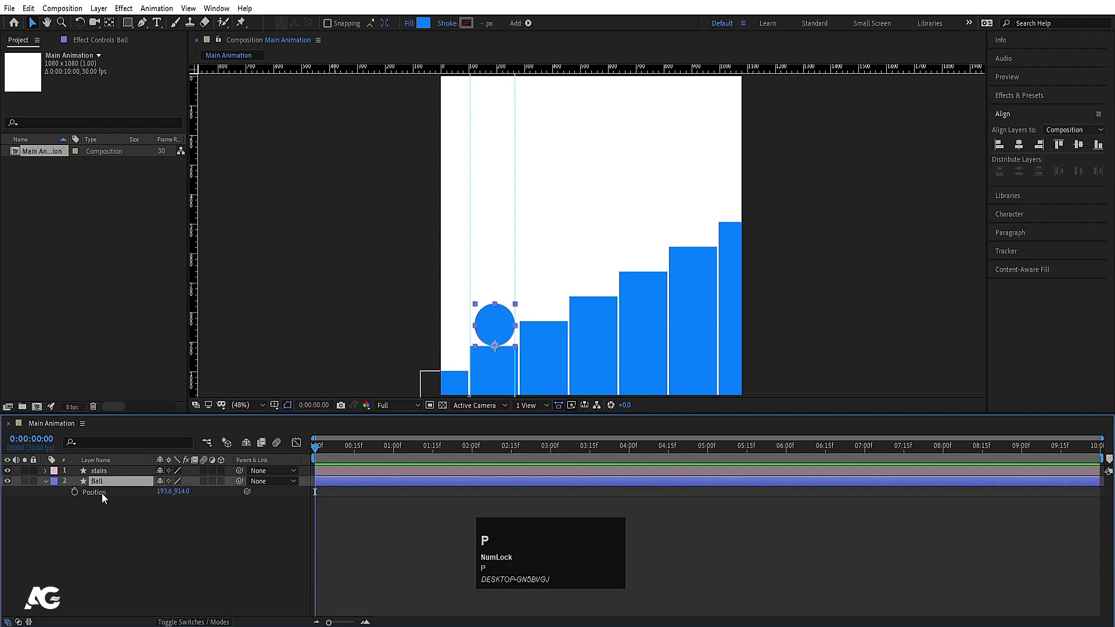
{"action": "left_click", "coordinate": [104, 497]}
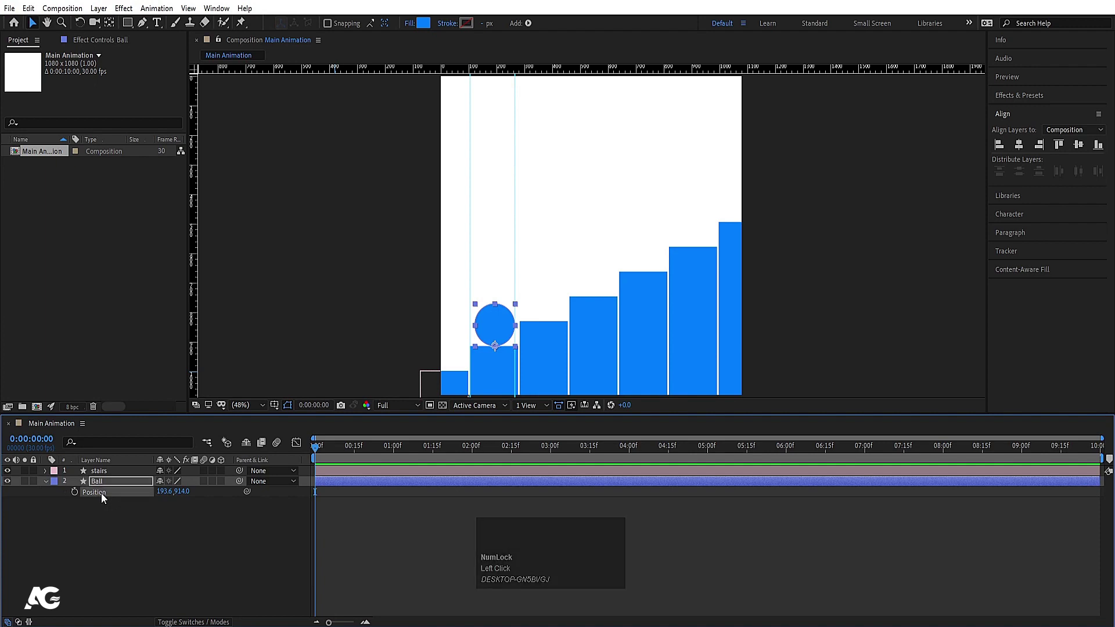
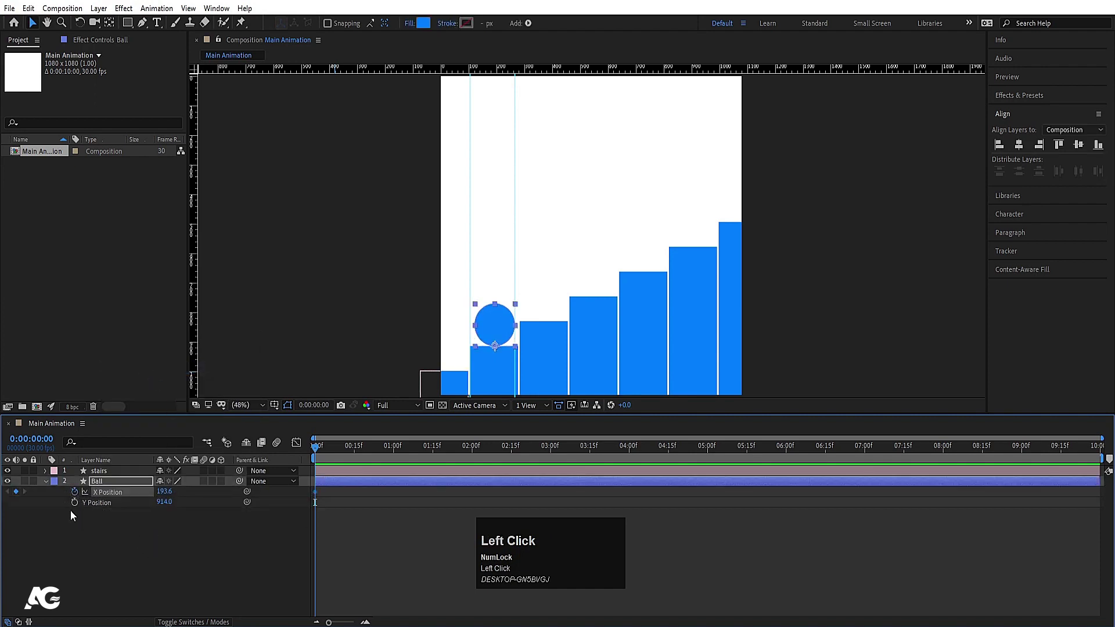
{"action": "left_click", "coordinate": [78, 506]}
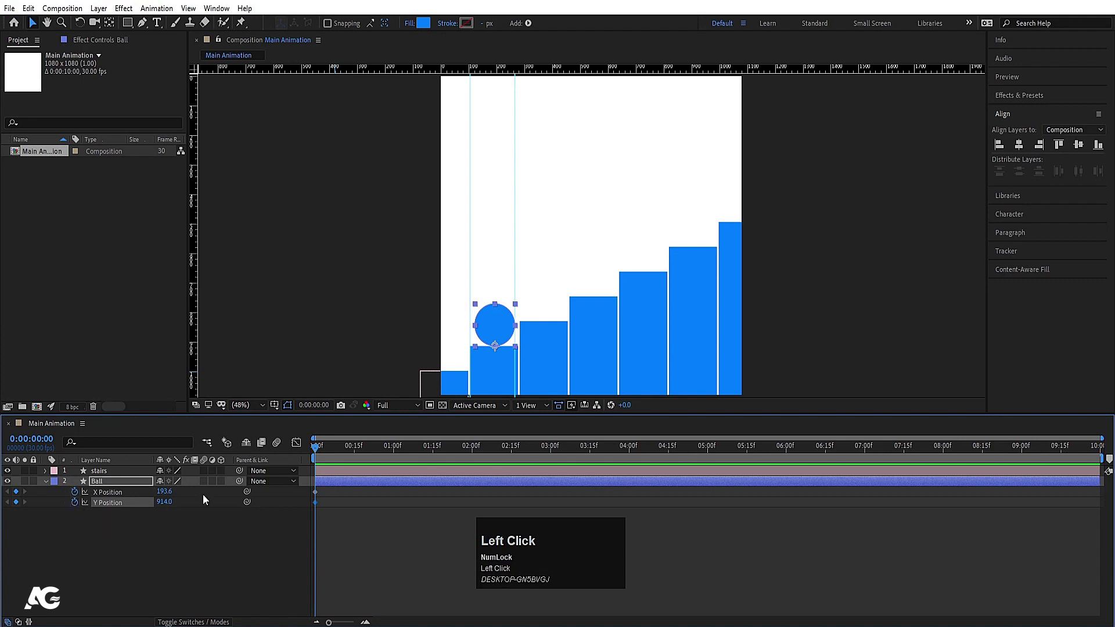
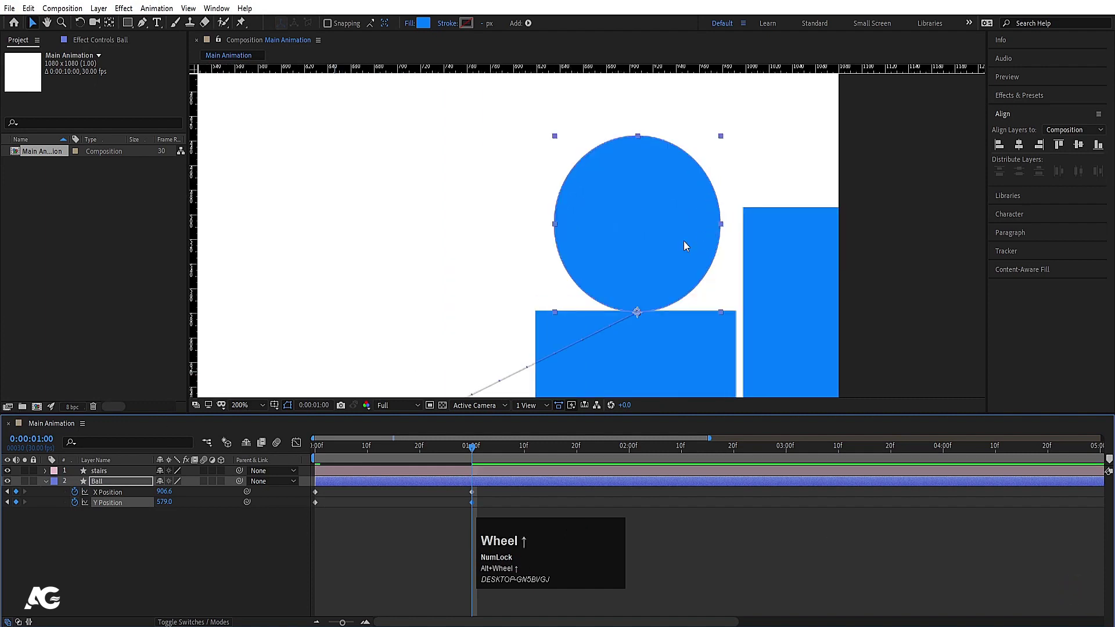
- At frame 15 raise Y Position for a mid-jump keyframe, then return to frame 0
{"action": "scroll", "scroll_direction": "up", "scroll_amount": 3}
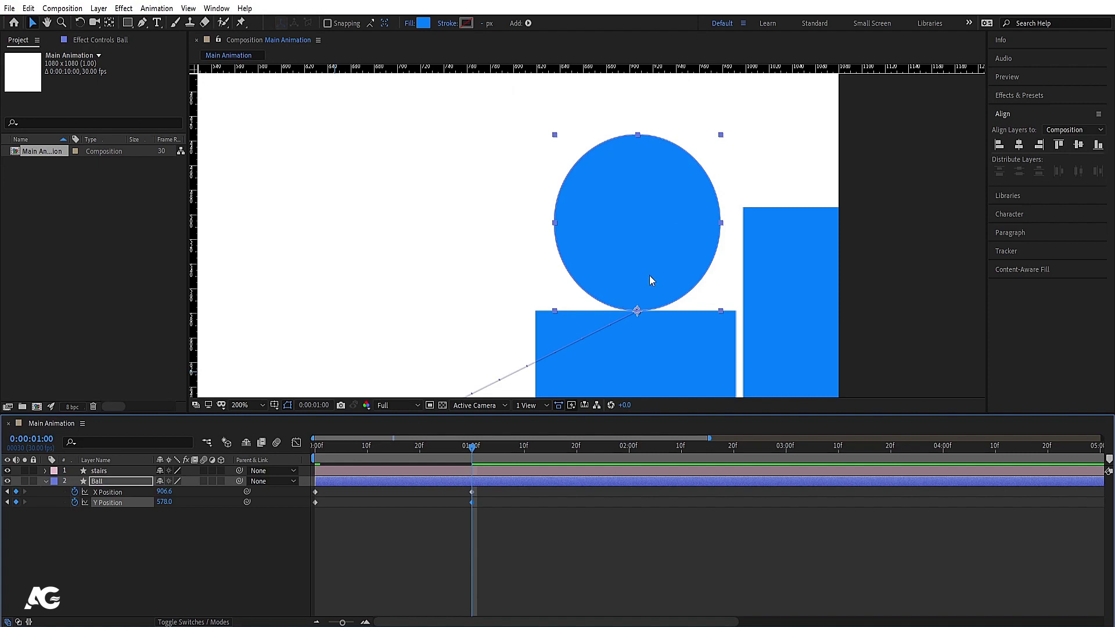
{"action": "key", "text": "Up"}
{"action": "key", "text": "Down"}
{"action": "left_click", "coordinate": [397, 456]}
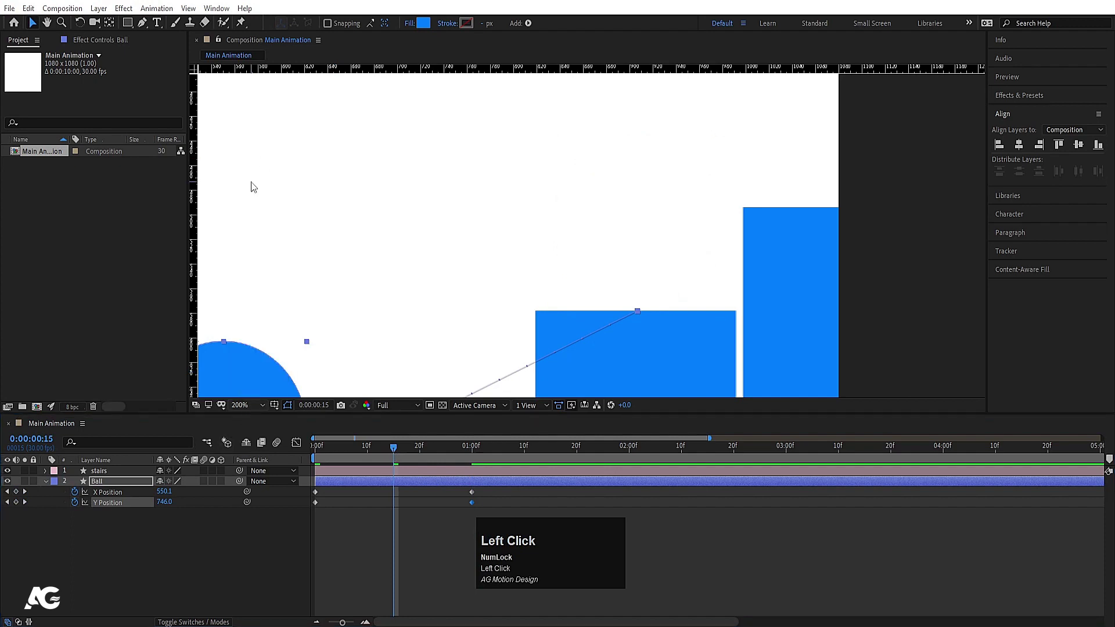
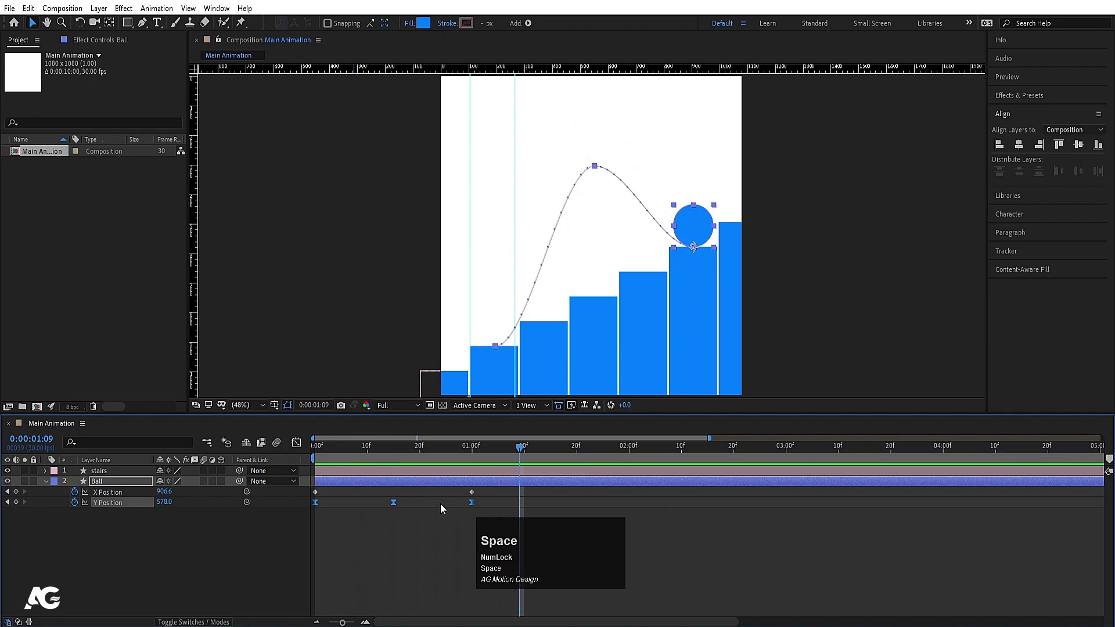
{"action": "left_click_drag", "start_coordinate": [438, 574], "coordinate": [396, 549]}
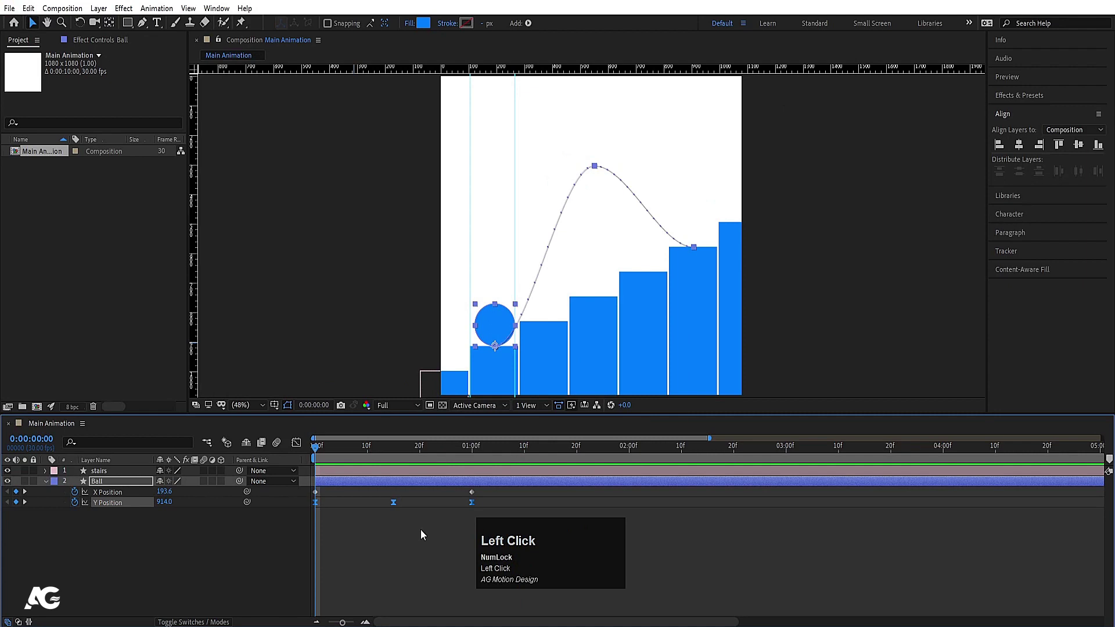
- In the Graph Editor, bend the launch keyframe's Bezier handle into a smooth arc
{"action": "key", "text": "F9"}
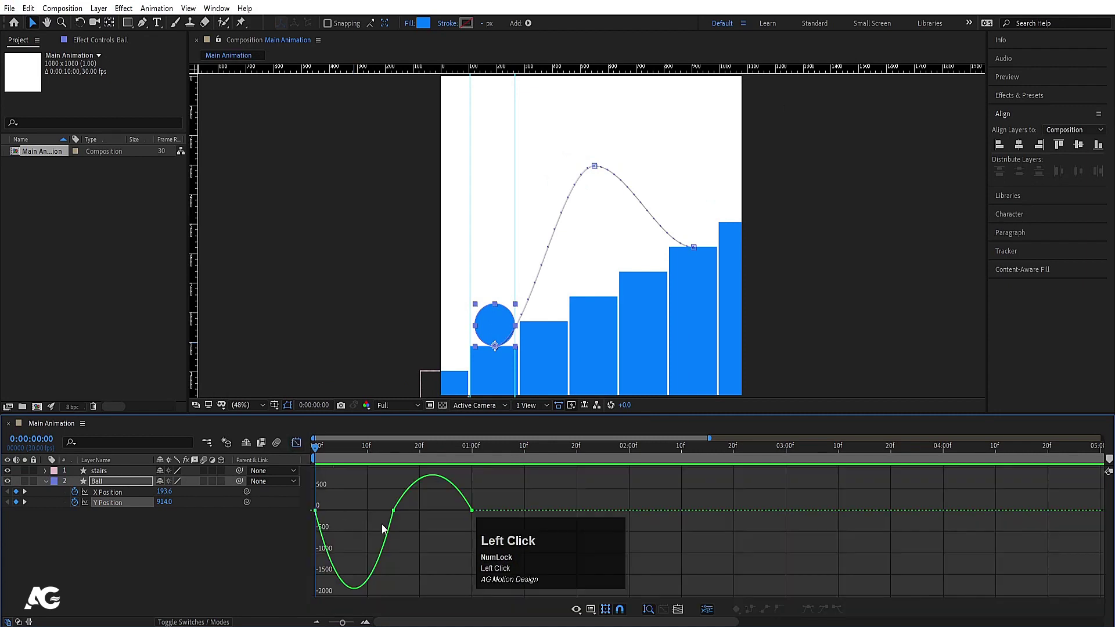
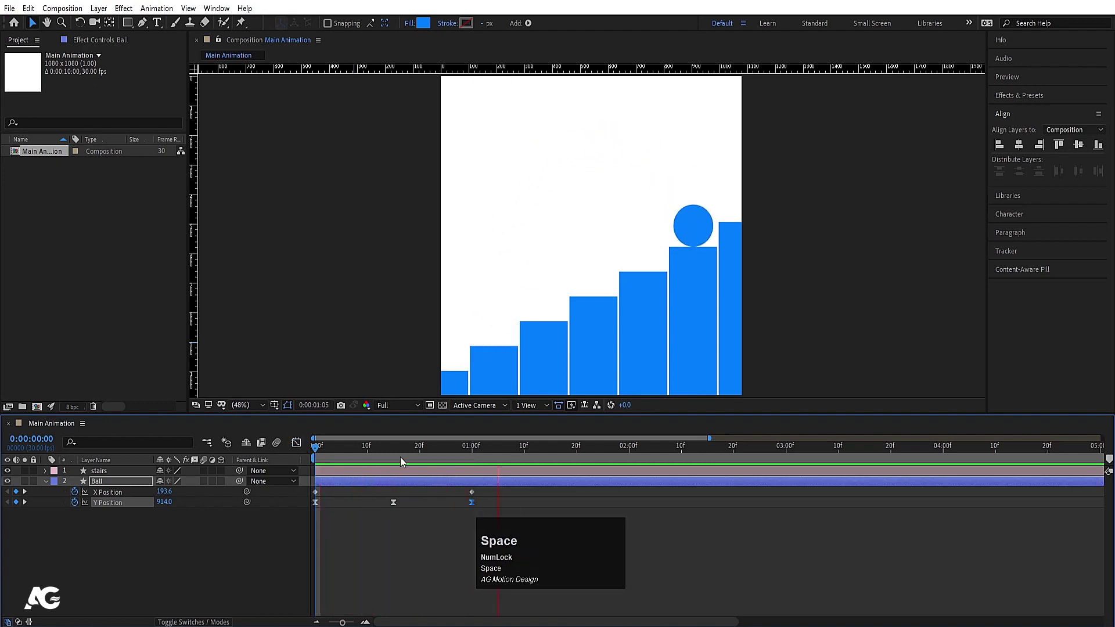
{"action": "left_click_drag", "start_coordinate": [410, 448], "coordinate": [138, 506]}
{"action": "scroll", "scroll_direction": "up", "scroll_amount": 3}
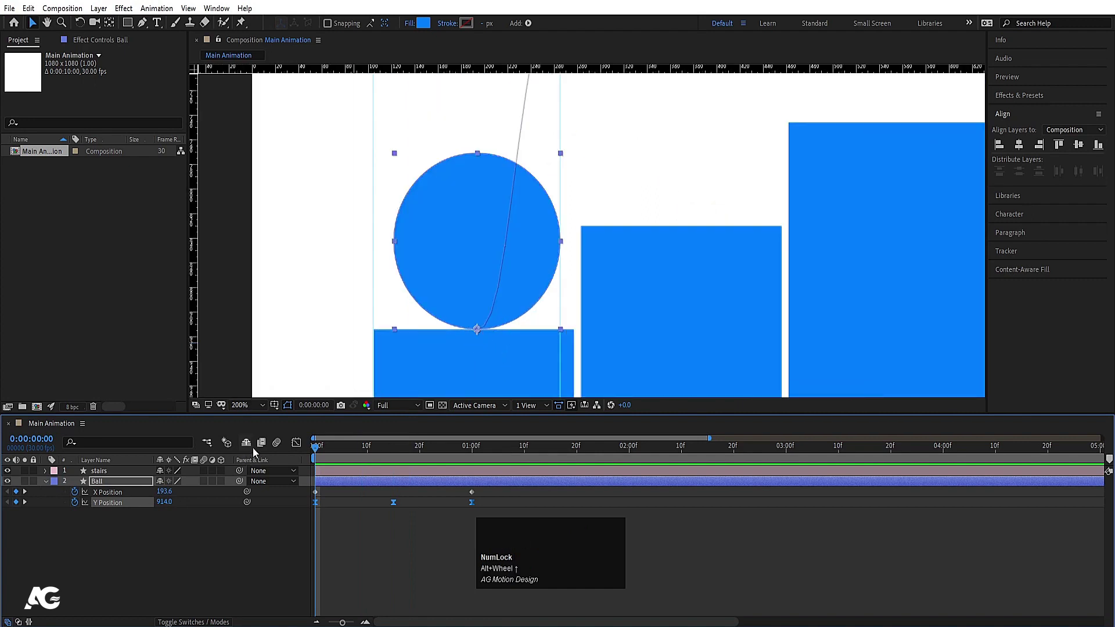
{"action": "left_click_drag", "start_coordinate": [303, 450], "coordinate": [295, 450]}
{"action": "key", "text": "space"}
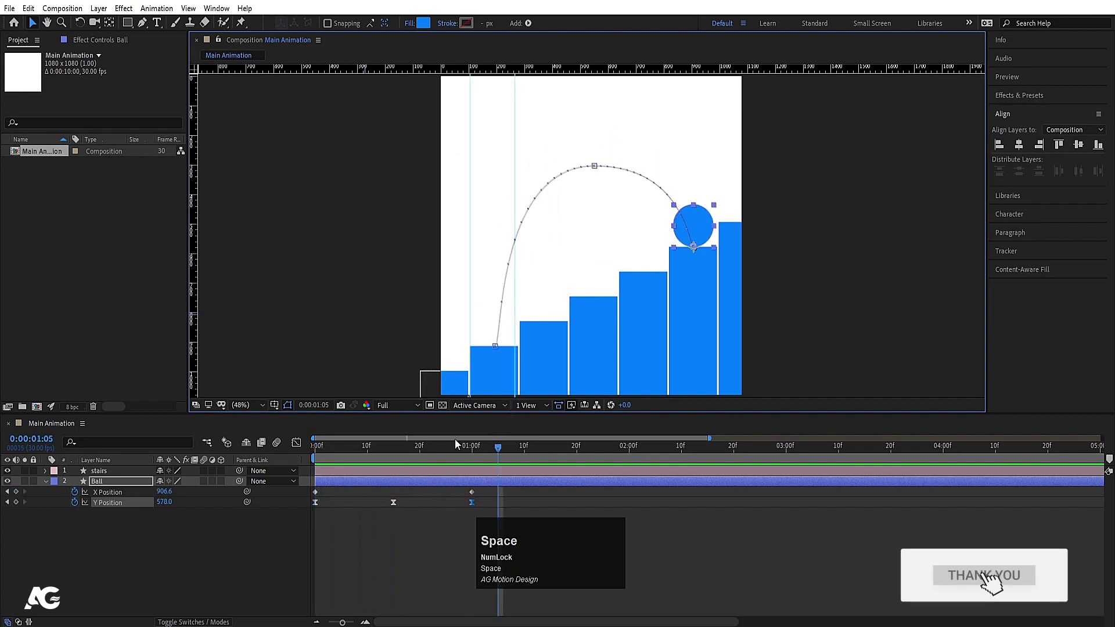
- Set the Ball's final Y Position keyframe to 578 so it lands flush on the top step
{"action": "left_click_drag", "start_coordinate": [459, 443], "coordinate": [468, 504]}
{"action": "key", "text": "Page_Down"}
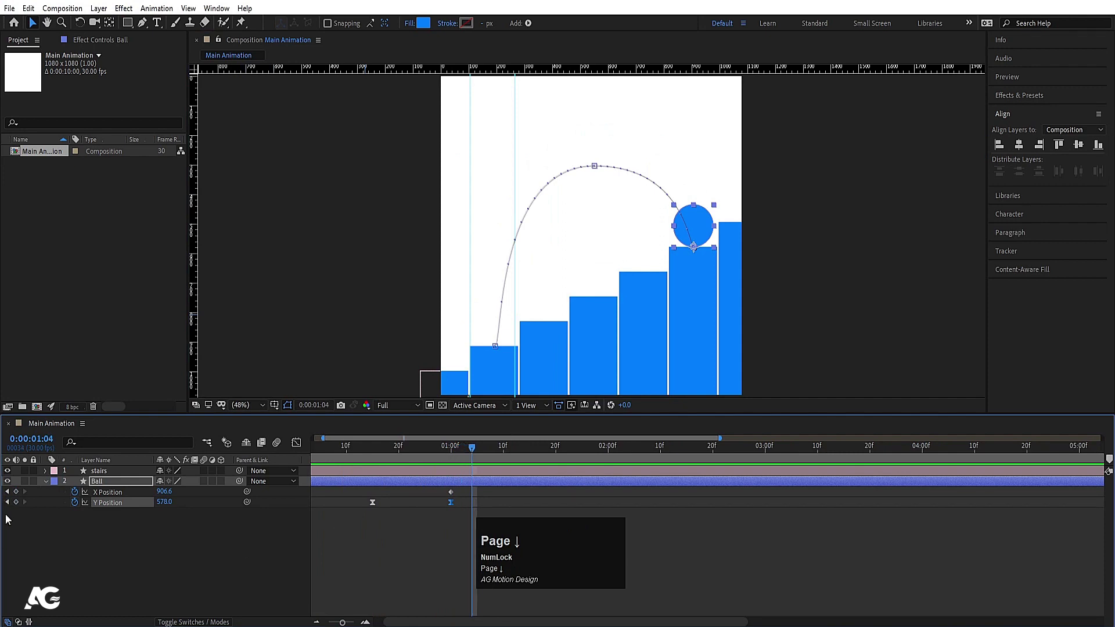
{"action": "left_click", "coordinate": [19, 503]}
{"action": "key", "text": "-"}
{"action": "left_click_drag", "start_coordinate": [471, 454], "coordinate": [468, 451]}
{"action": "key", "text": "Up"}
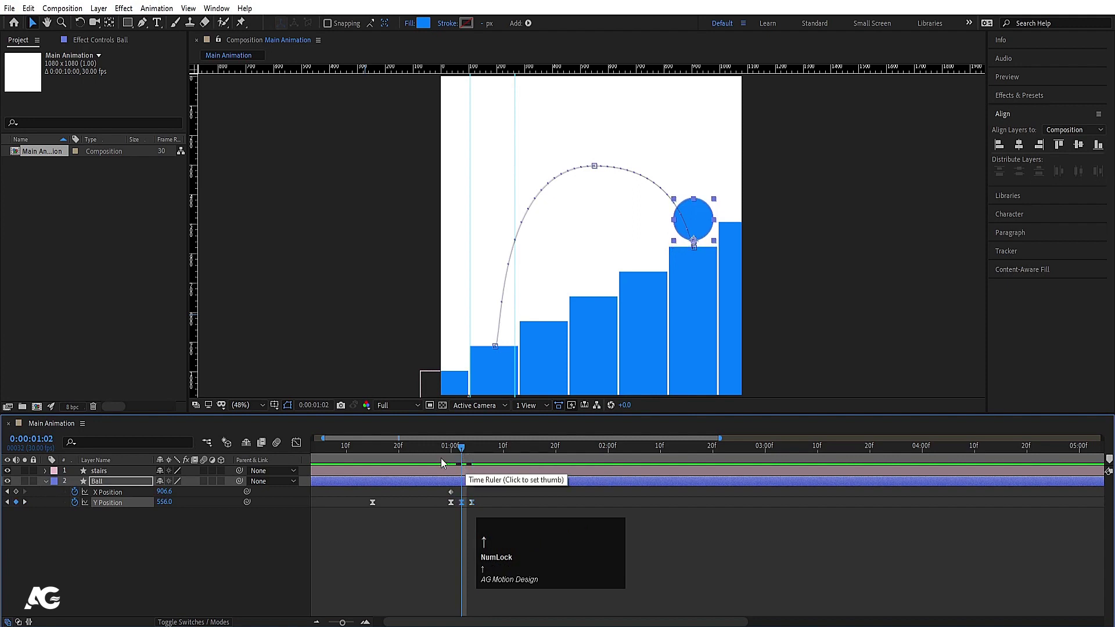
{"action": "left_click", "coordinate": [446, 459]}
{"action": "key", "text": "space"}
{"action": "left_click", "coordinate": [478, 452]}
- Return to frame 0 and reveal the Ball layer's 140% Scale property
{"action": "key", "text": "space"}
{"action": "left_click", "coordinate": [456, 441]}
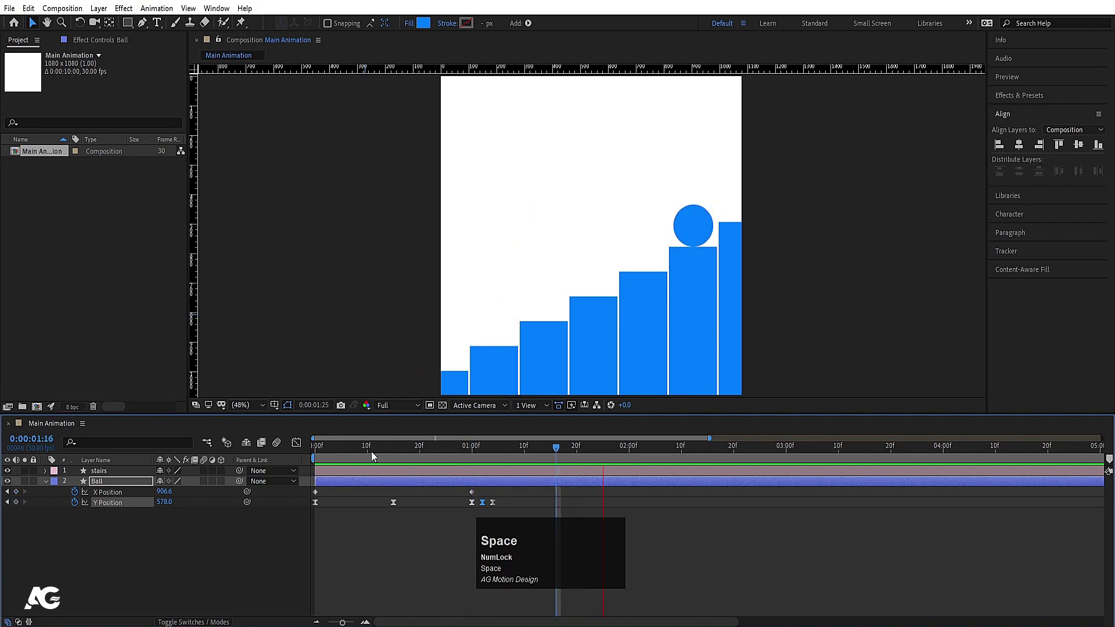
{"action": "key", "text": "space"}
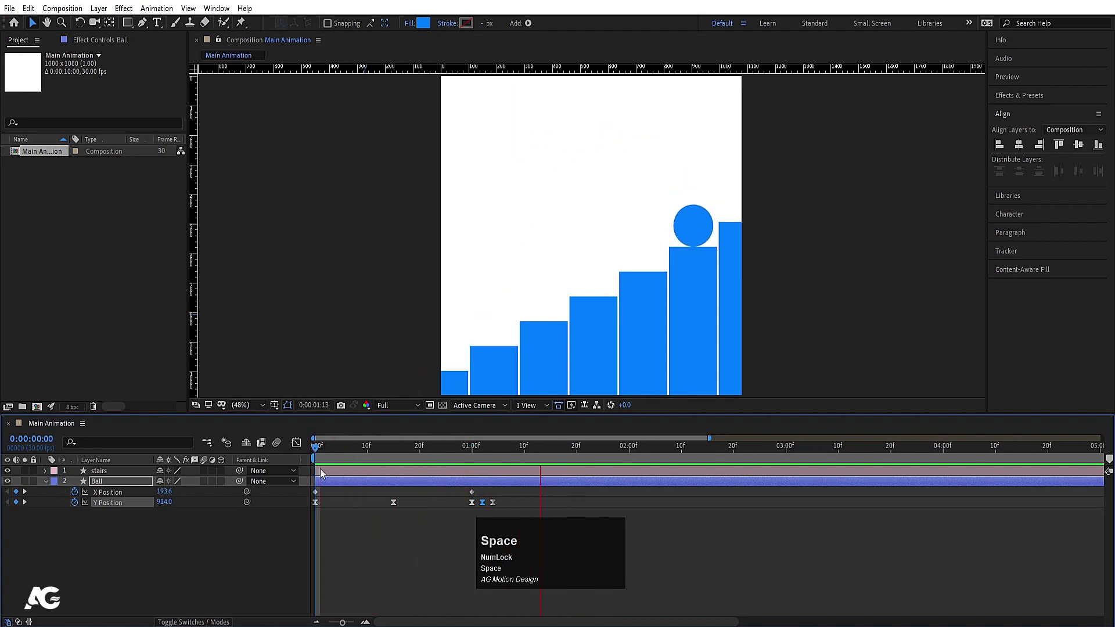
{"action": "left_click_drag", "start_coordinate": [390, 448], "coordinate": [109, 485]}
{"action": "key", "text": "s"}
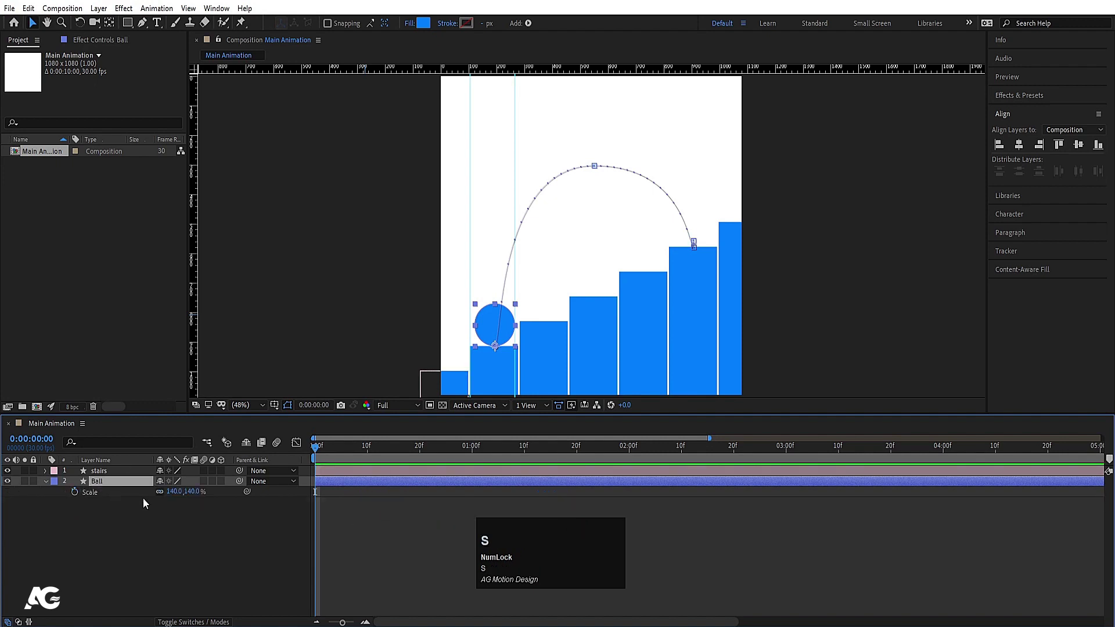
- Keyframe an unlinked squash scale (about 162,99%) on the Ball around frame 6 before take-off
{"action": "left_click_drag", "start_coordinate": [163, 495], "coordinate": [360, 462]}
{"action": "key", "text": "u"}
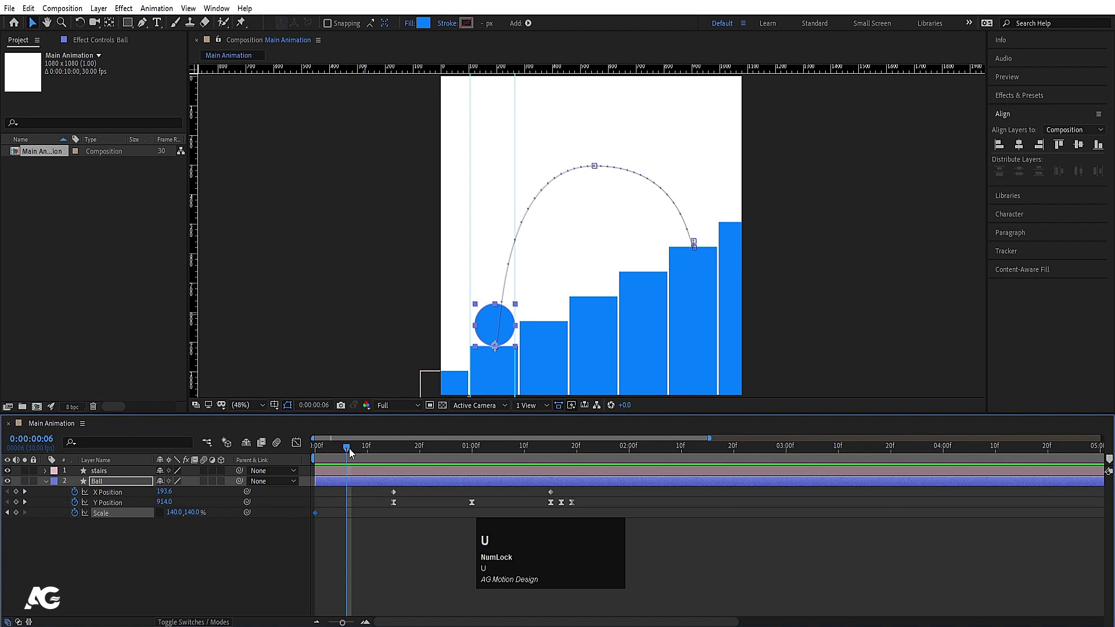
{"action": "left_click_drag", "start_coordinate": [351, 450], "coordinate": [319, 520]}
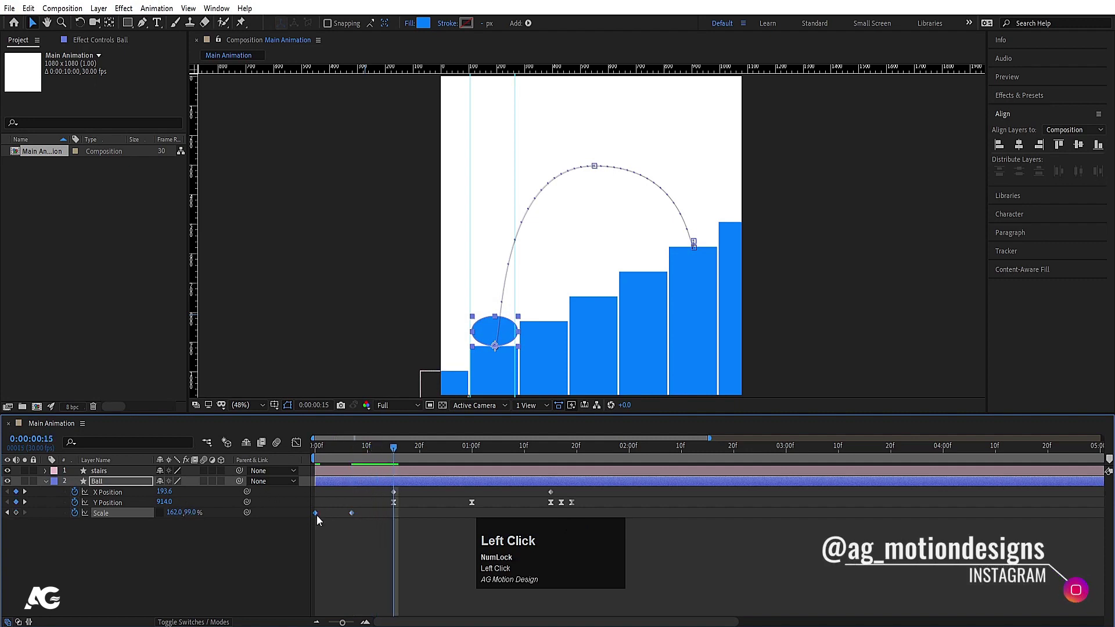
{"action": "key", "text": "ctrl+c"}
{"action": "key", "text": "ctrl+v"}
{"action": "left_click", "coordinate": [342, 457]}
{"action": "left_click", "coordinate": [305, 447]}
{"action": "key", "text": "space"}
- Ease the squash and stretch keyframes and return the ball to 140,140% in the air
{"action": "left_click_drag", "start_coordinate": [409, 523], "coordinate": [294, 524]}
{"action": "key", "text": "F9"}
{"action": "left_click_drag", "start_coordinate": [325, 523], "coordinate": [351, 484]}
{"action": "key", "text": "space"}
{"action": "left_click_drag", "start_coordinate": [358, 460], "coordinate": [419, 532]}
{"action": "key", "text": "space"}
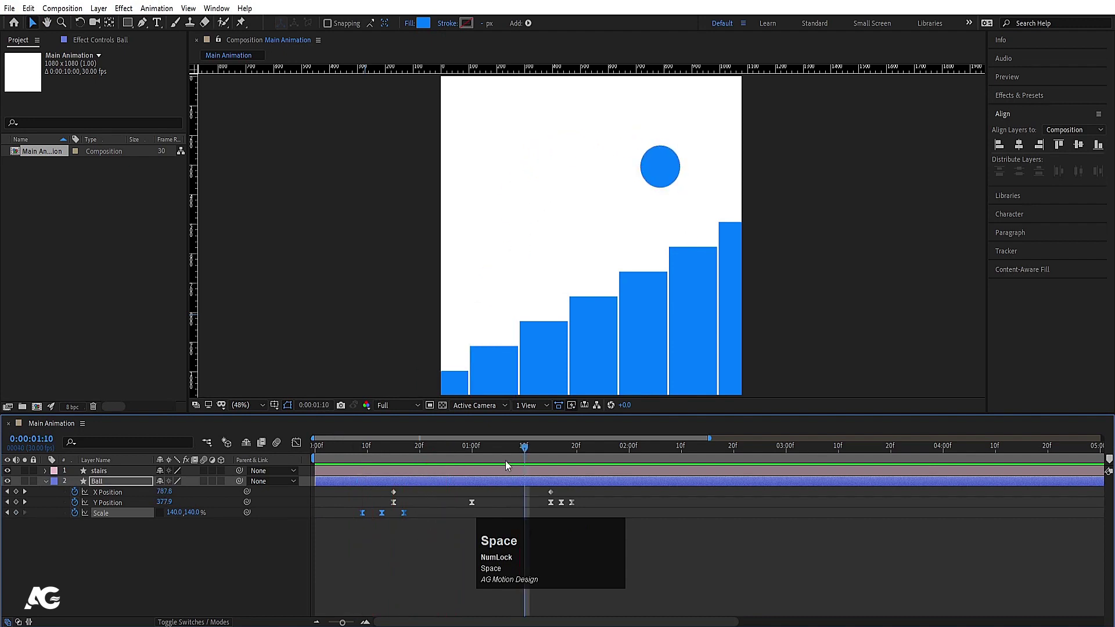
- Scrub through the scale animation and return to the start of the jump
{"action": "left_click", "coordinate": [550, 455]}
{"action": "key", "text": "space"}
{"action": "left_click", "coordinate": [372, 457]}
{"action": "key", "text": "space"}
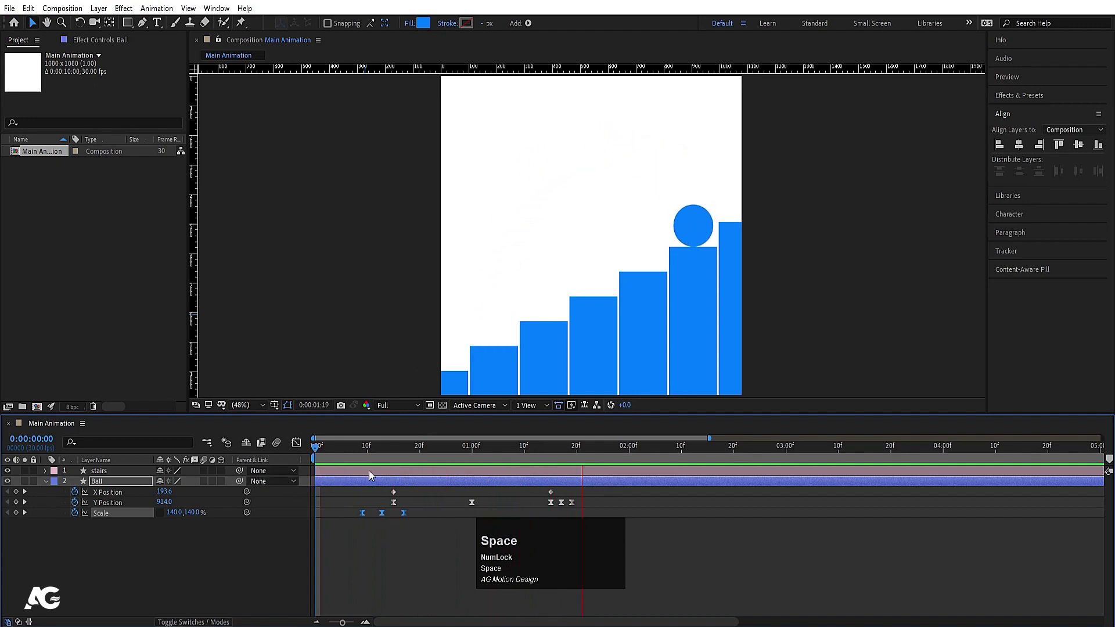
- Preview the squash-and-jump animation through two seconds and stop at the first frame
{"action": "left_click_drag", "start_coordinate": [579, 461], "coordinate": [632, 458]}
{"action": "key", "text": "n"}
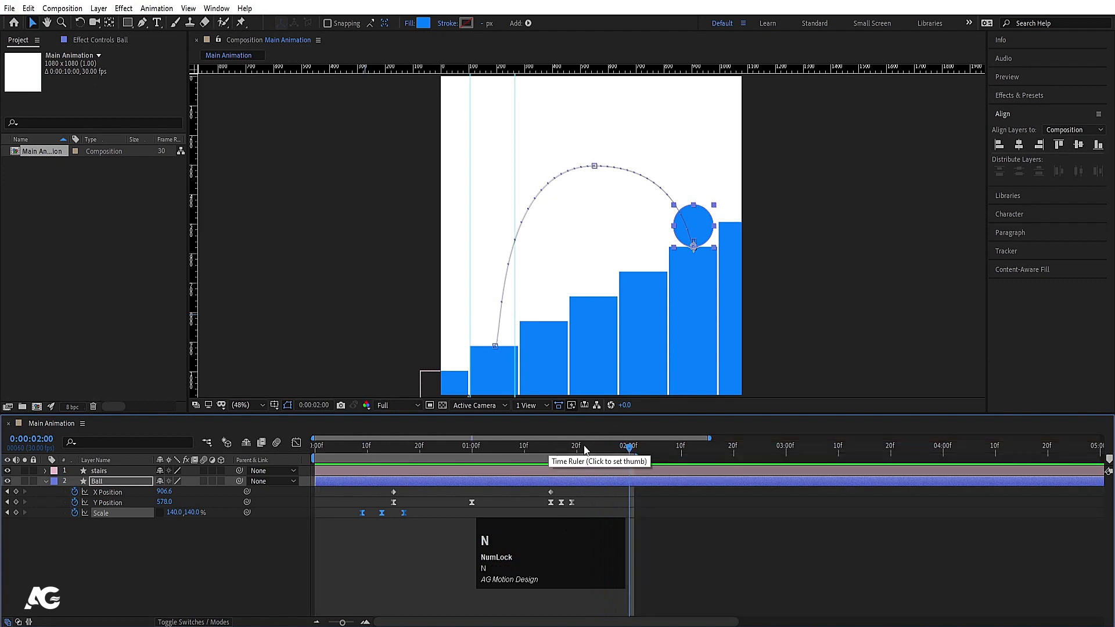
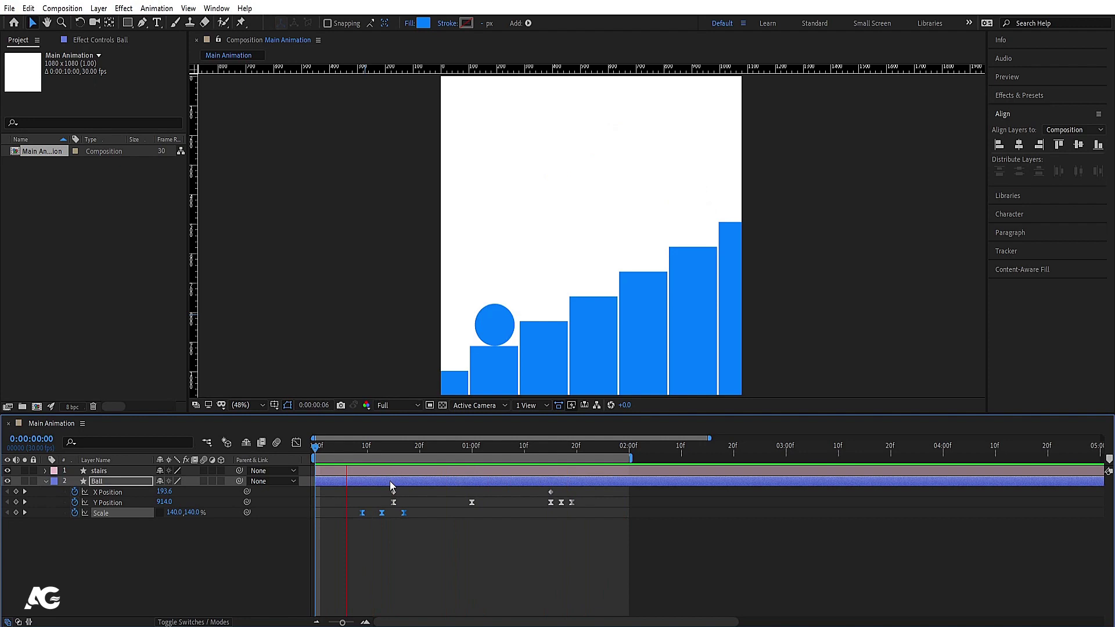
{"action": "key", "text": "space"}
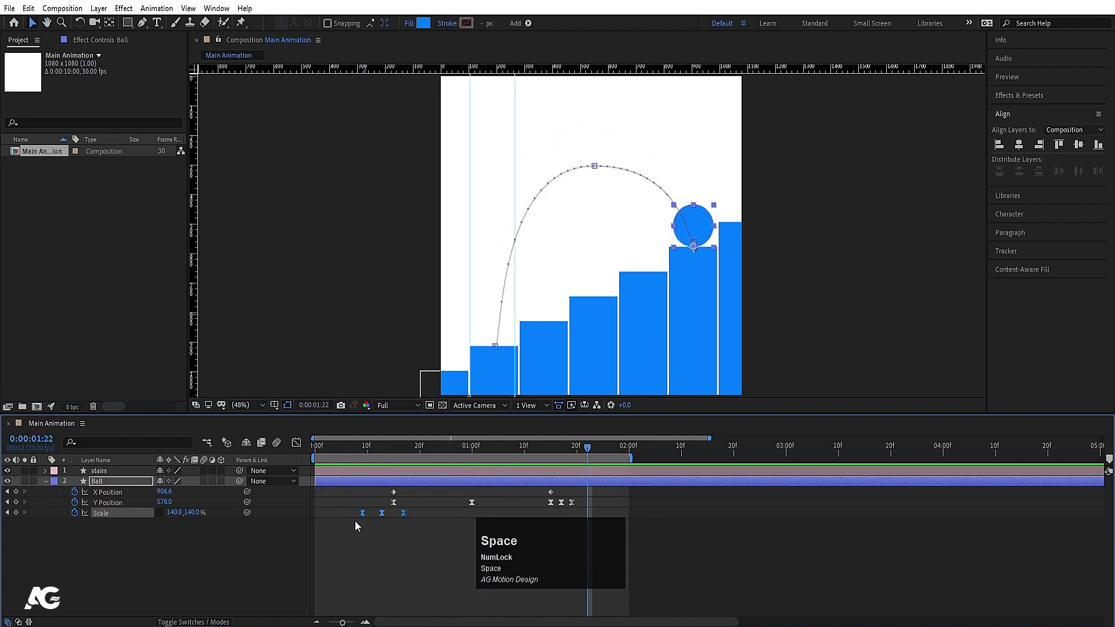
{"action": "left_click", "coordinate": [344, 451]}
{"action": "key", "text": "space"}
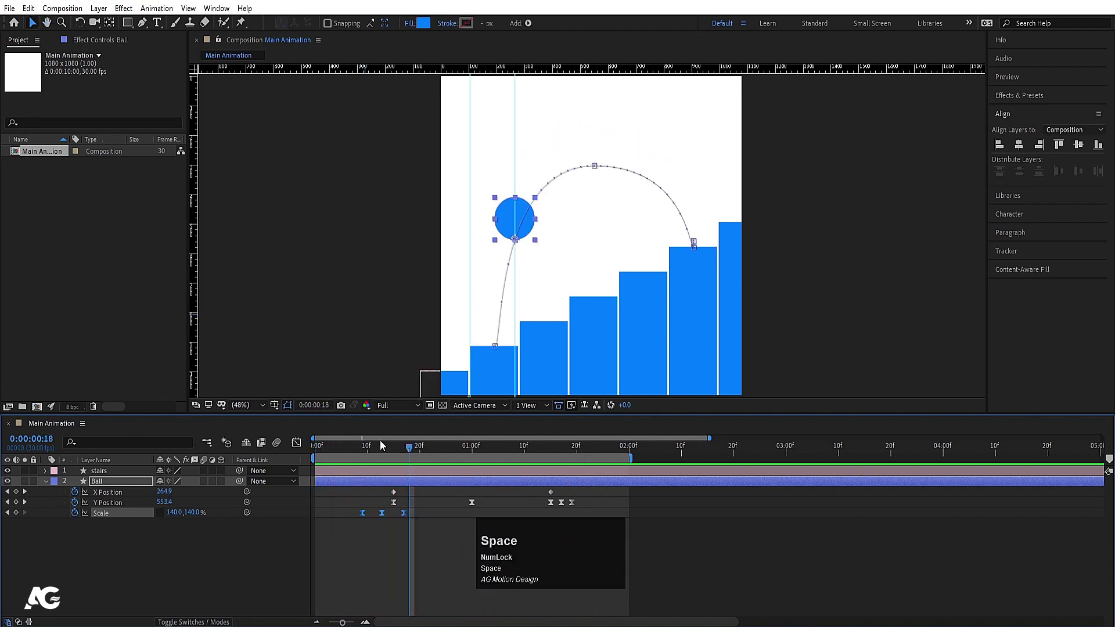
- Collapse the layers' property twirl-downs in the timeline
{"action": "left_click", "coordinate": [364, 447]}
{"action": "key", "text": "u"}
{"action": "scroll", "scroll_direction": "up", "scroll_amount": 3}
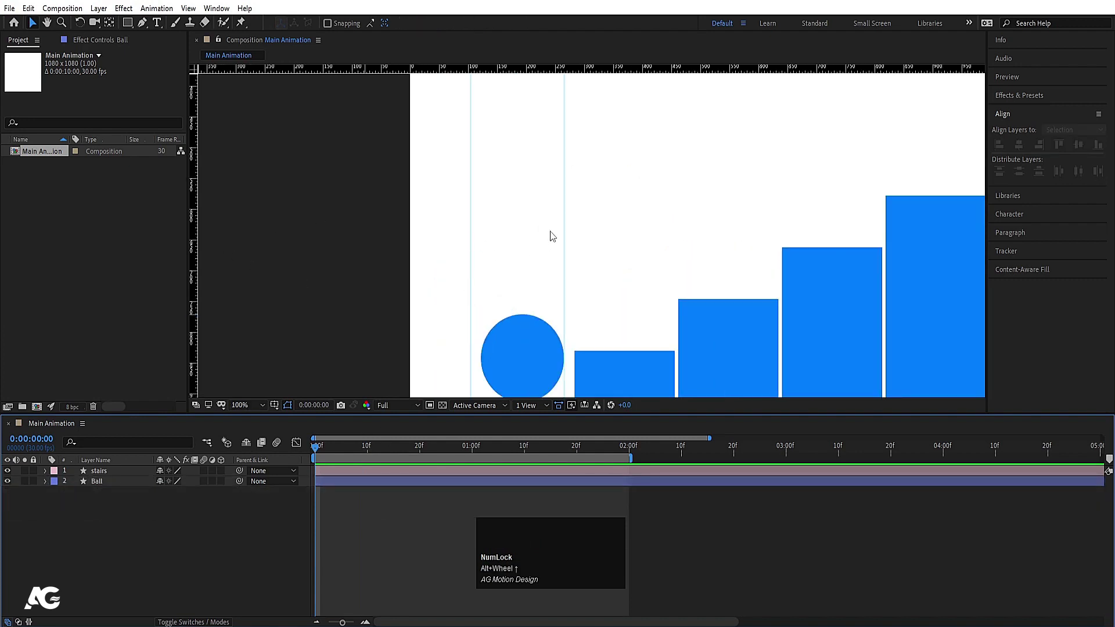
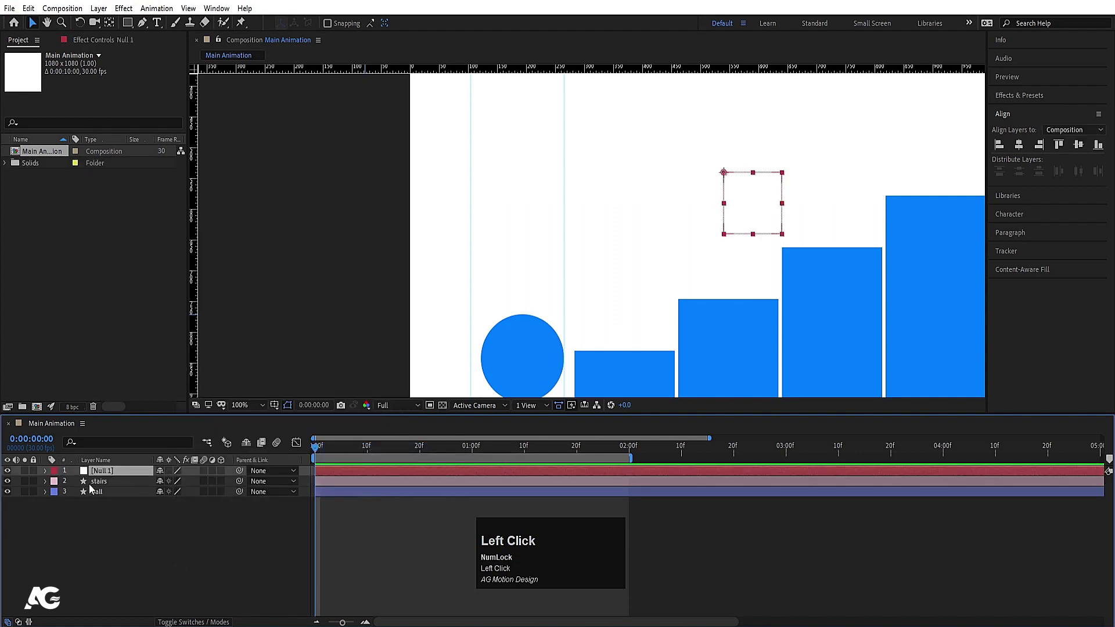
- Rename the new null layer to 'cam controller'
{"action": "left_click", "coordinate": [98, 476]}
{"action": "key", "text": "Return"}
{"action": "type", "text": "cam"}
{"action": "key", "text": "space"}
{"action": "type", "text": "controller"}
{"action": "key", "text": "Return"}
- Adjust the view magnification and parent the stairs and Ball layers to cam controller
{"action": "left_click", "coordinate": [249, 410]}
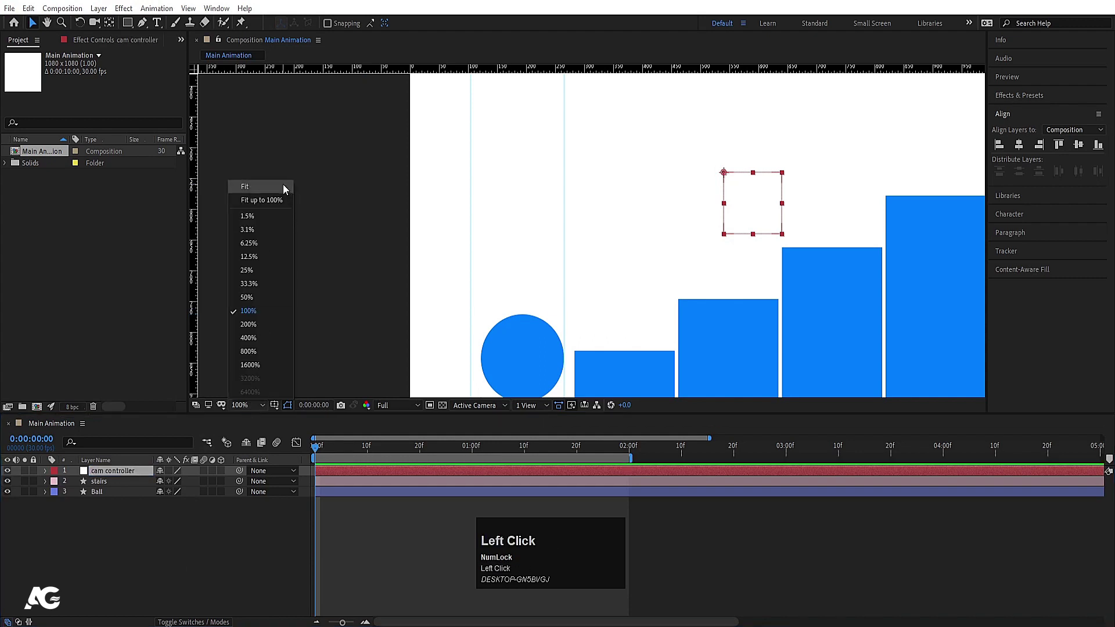
{"action": "scroll", "scroll_direction": "up", "scroll_amount": 3}
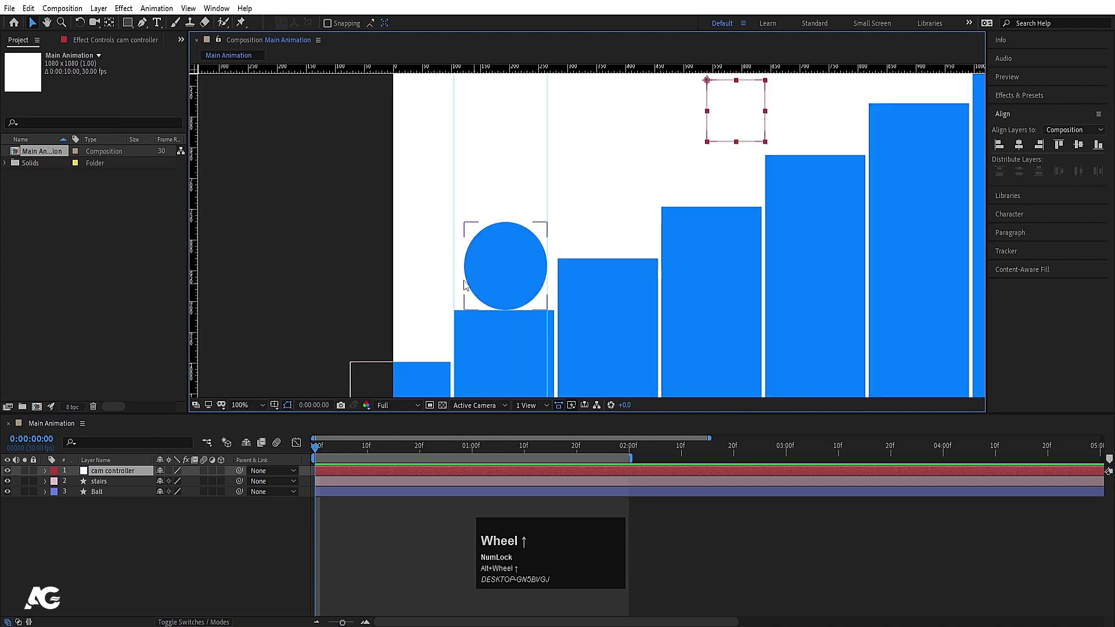
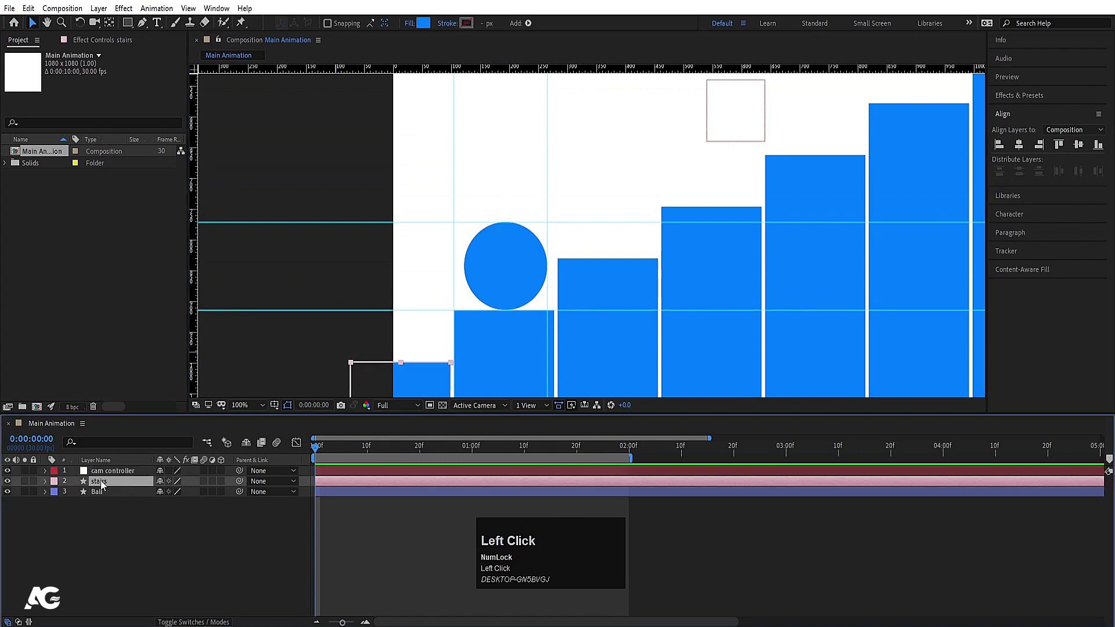
{"action": "left_click_drag", "start_coordinate": [103, 499], "coordinate": [109, 476]}
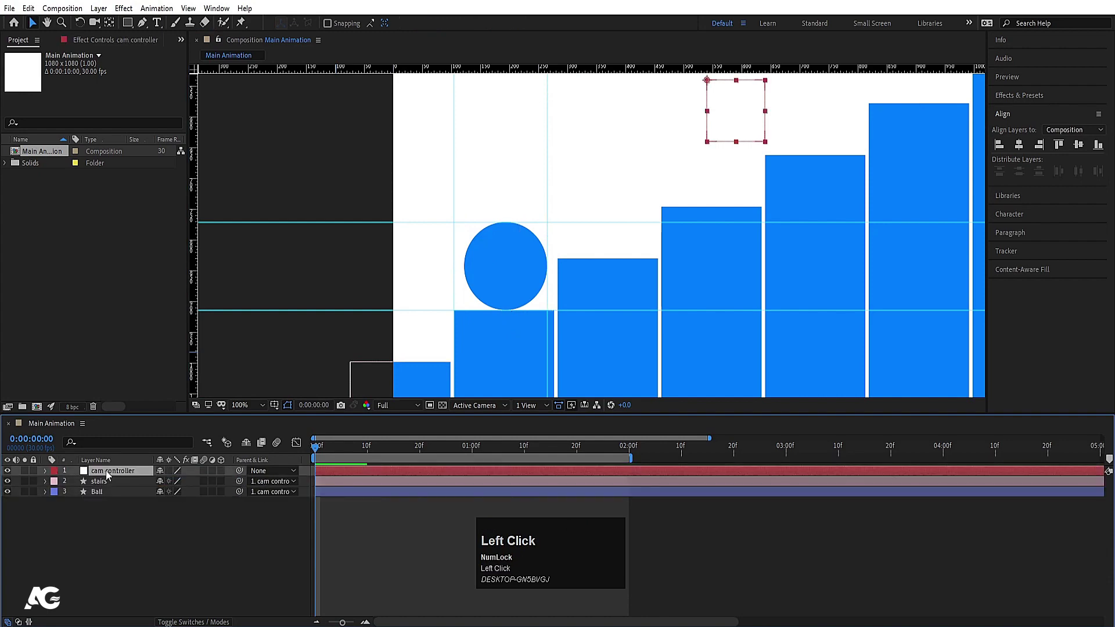
- Keyframe cam controller's Position from 540,540 at 0s to -174,876 at 2s
{"action": "key", "text": "p"}
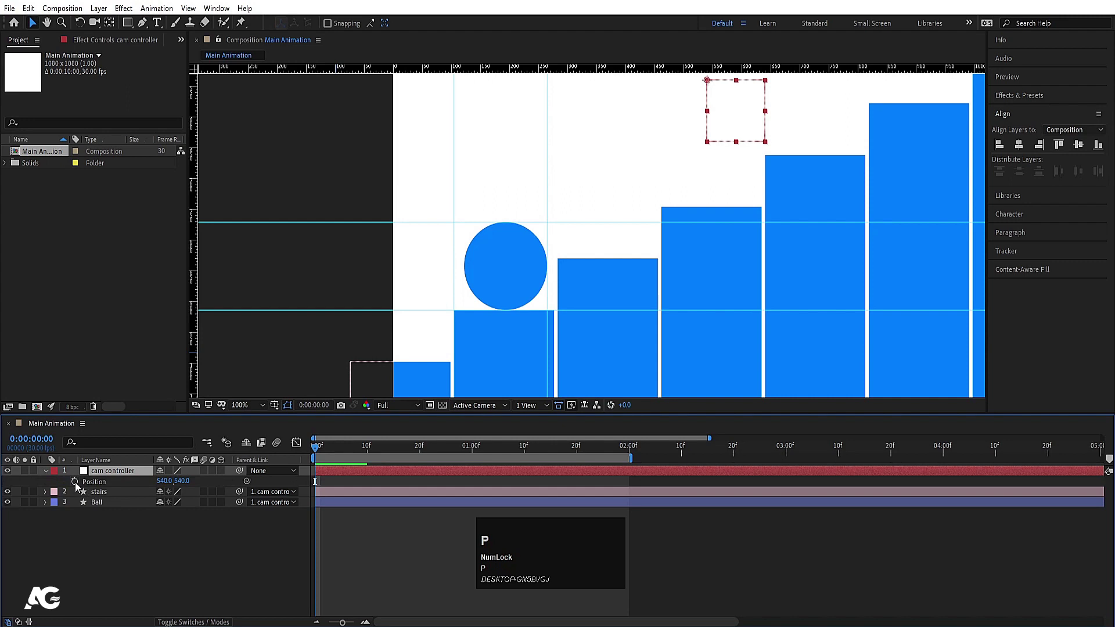
{"action": "left_click", "coordinate": [80, 487]}
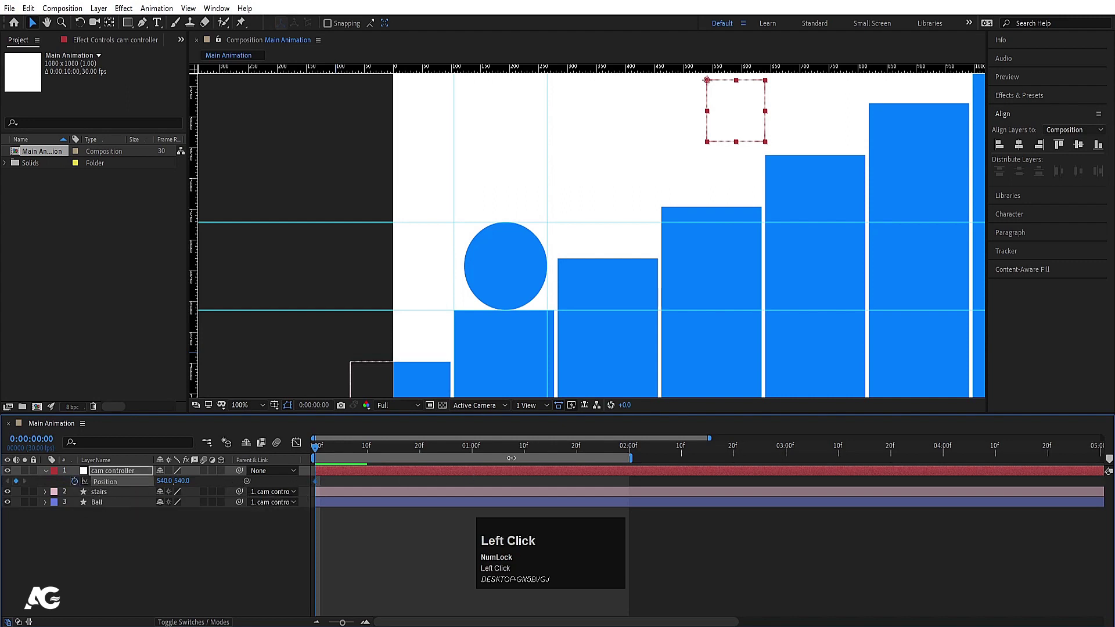
{"action": "left_click", "coordinate": [596, 453]}
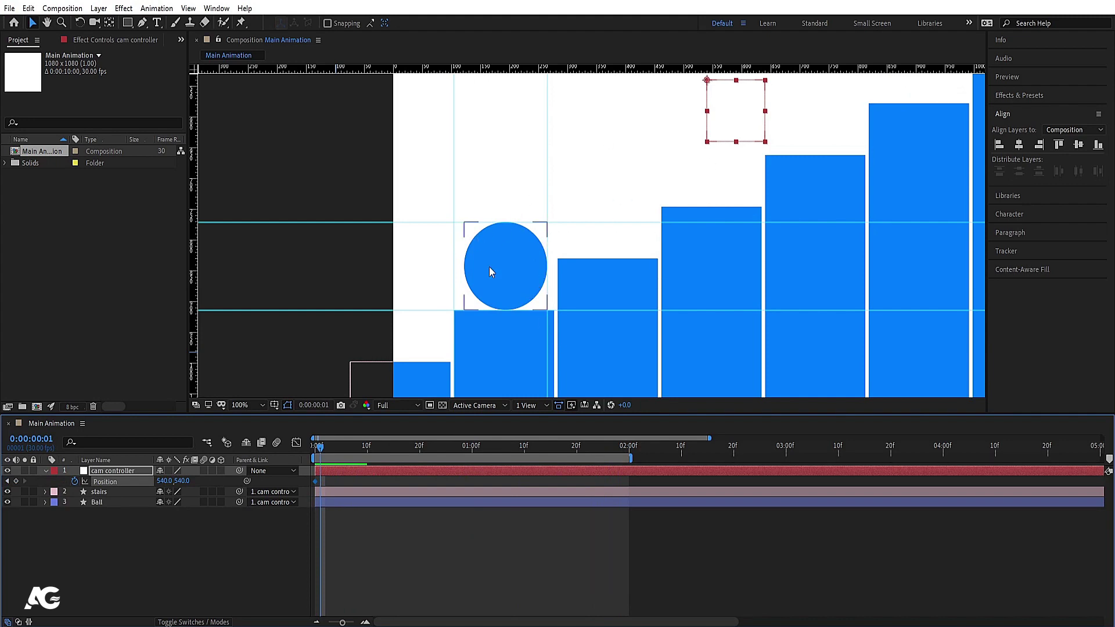
{"action": "left_click_drag", "start_coordinate": [360, 450], "coordinate": [338, 326]}
{"action": "key", "text": "Right"}
{"action": "key", "text": "Up"}
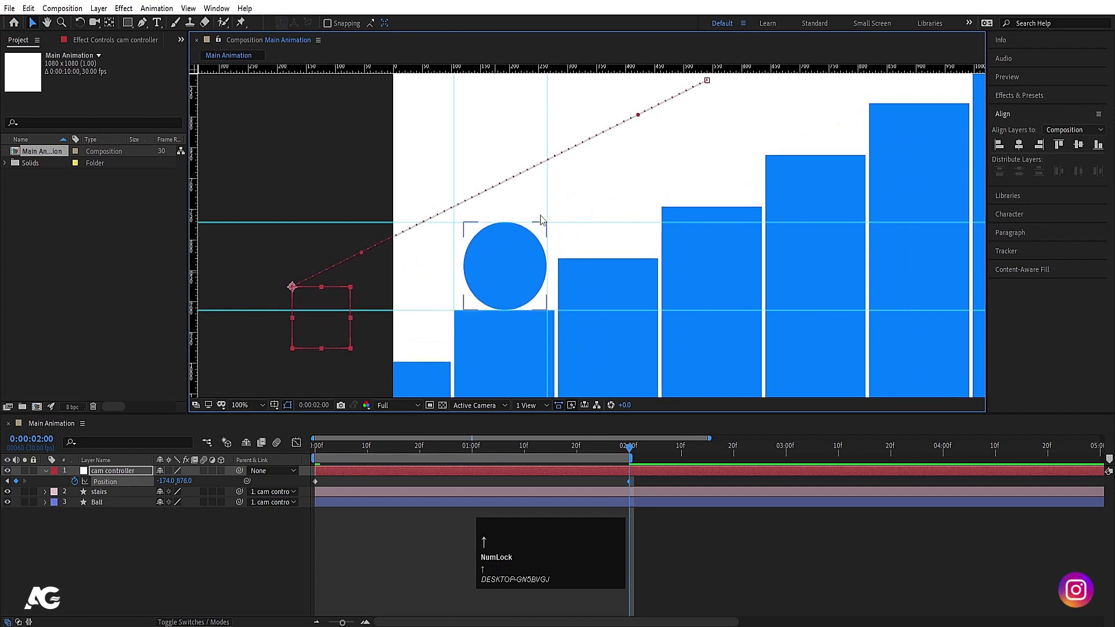
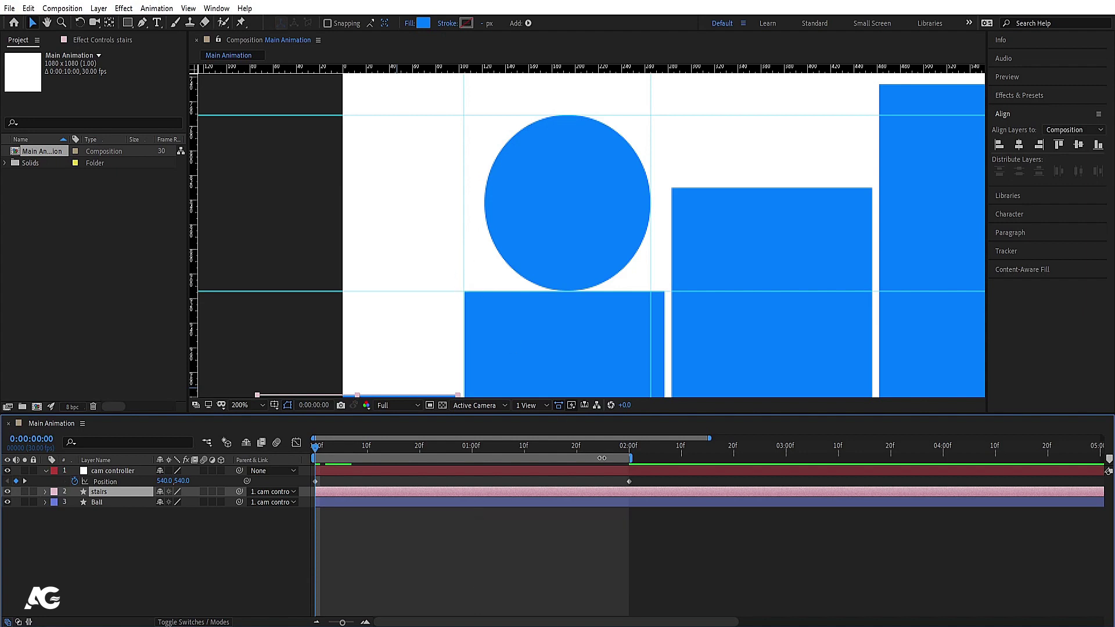
- At 2 seconds nudge the Ball's X Position with arrow keys so it sits squarely on the top step
{"action": "left_click_drag", "start_coordinate": [606, 448], "coordinate": [641, 472]}
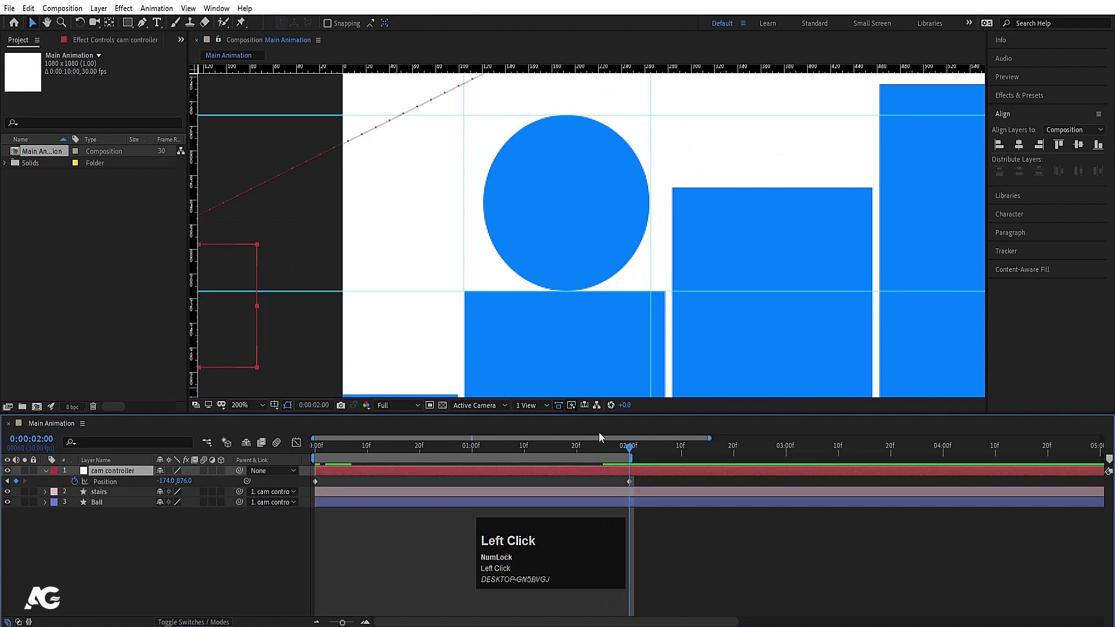
{"action": "key", "text": "Left"}
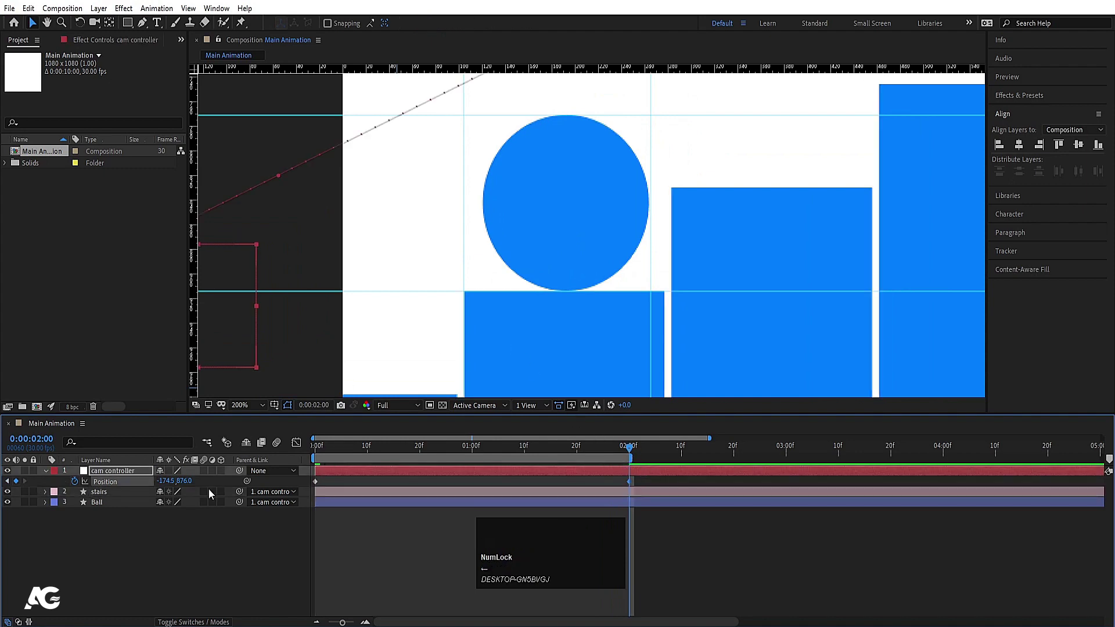
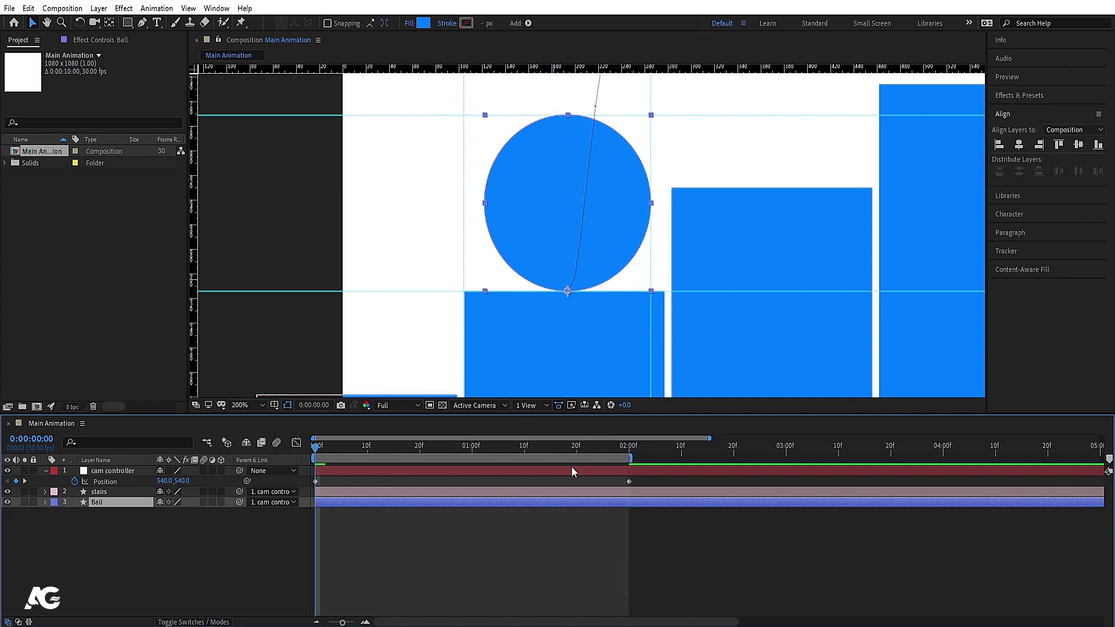
{"action": "left_click_drag", "start_coordinate": [592, 454], "coordinate": [634, 195]}
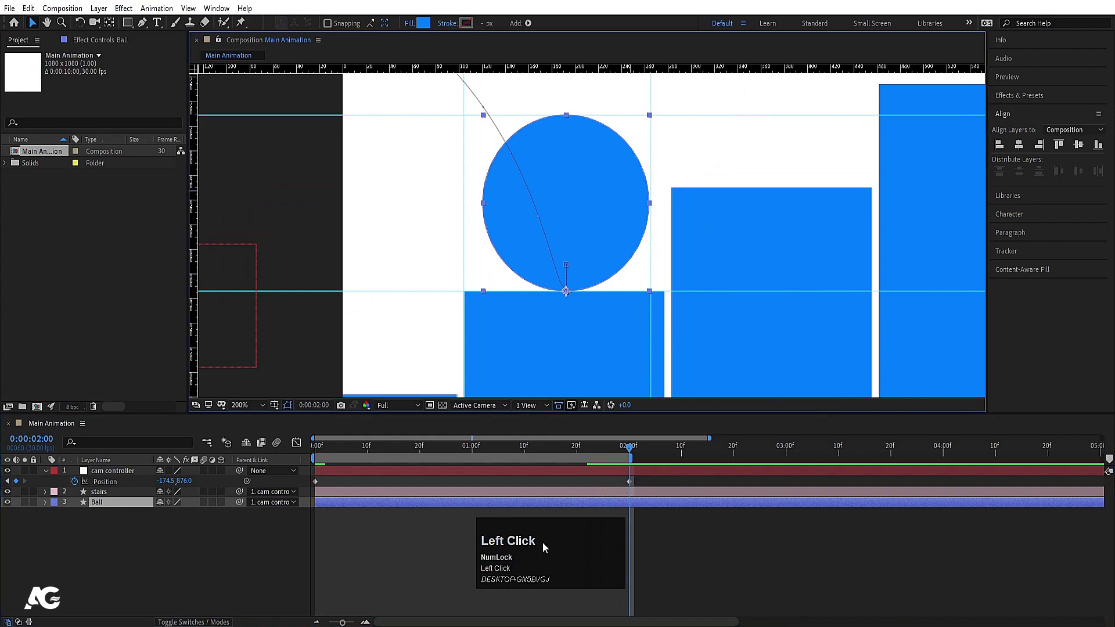
{"action": "left_click", "coordinate": [100, 505]}
{"action": "key", "text": "u"}
{"action": "left_click_drag", "start_coordinate": [558, 557], "coordinate": [116, 508]}
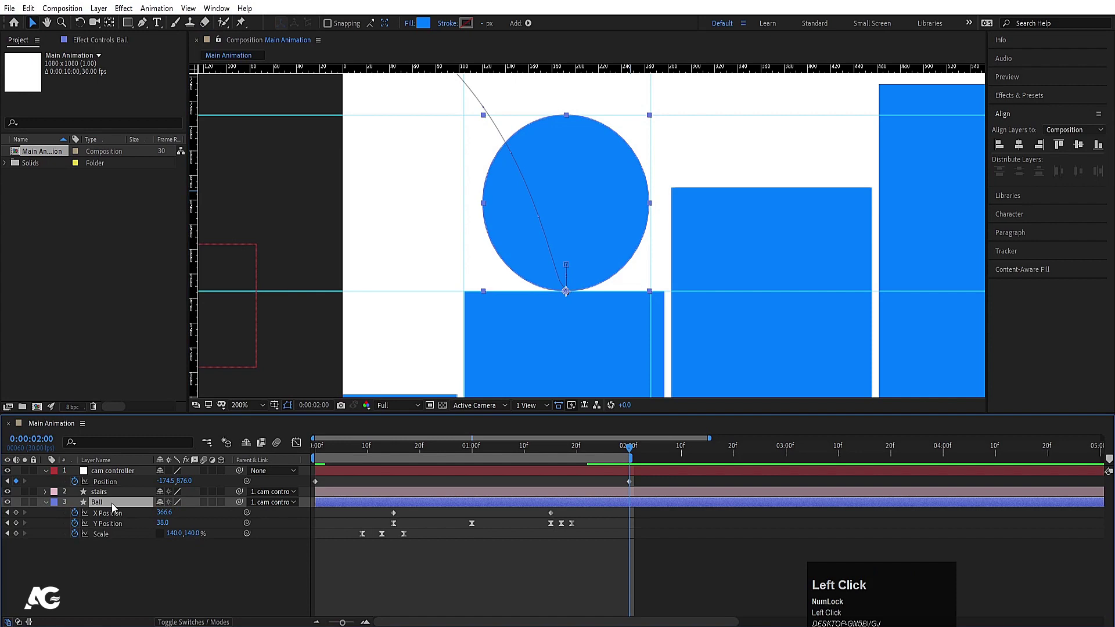
{"action": "key", "text": "Right"}
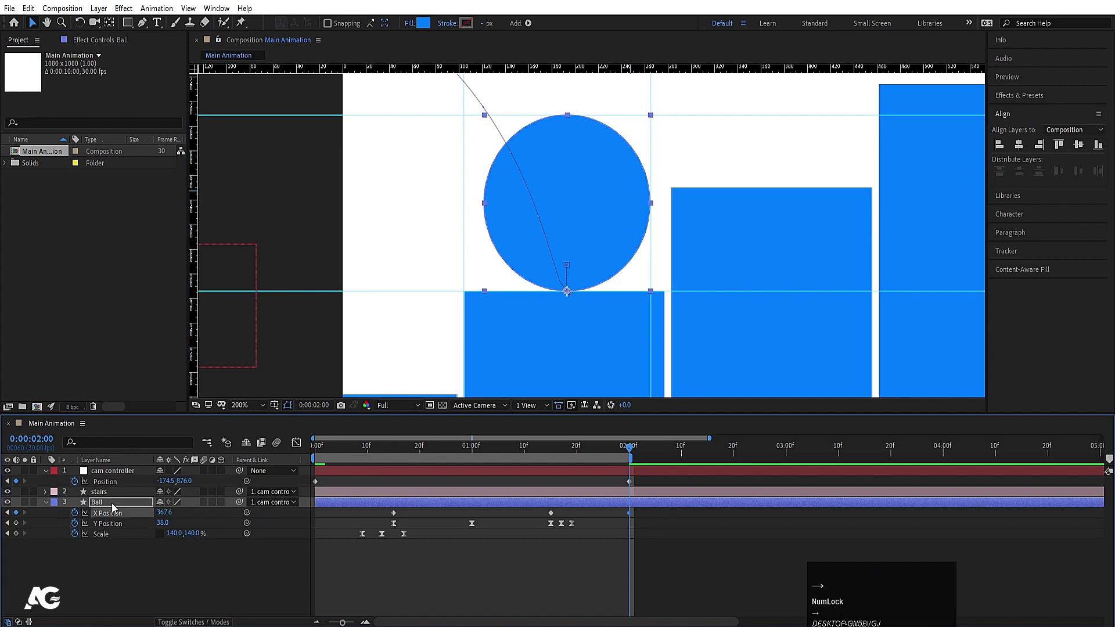
{"action": "key", "text": "Left"}
{"action": "left_click", "coordinate": [616, 555]}
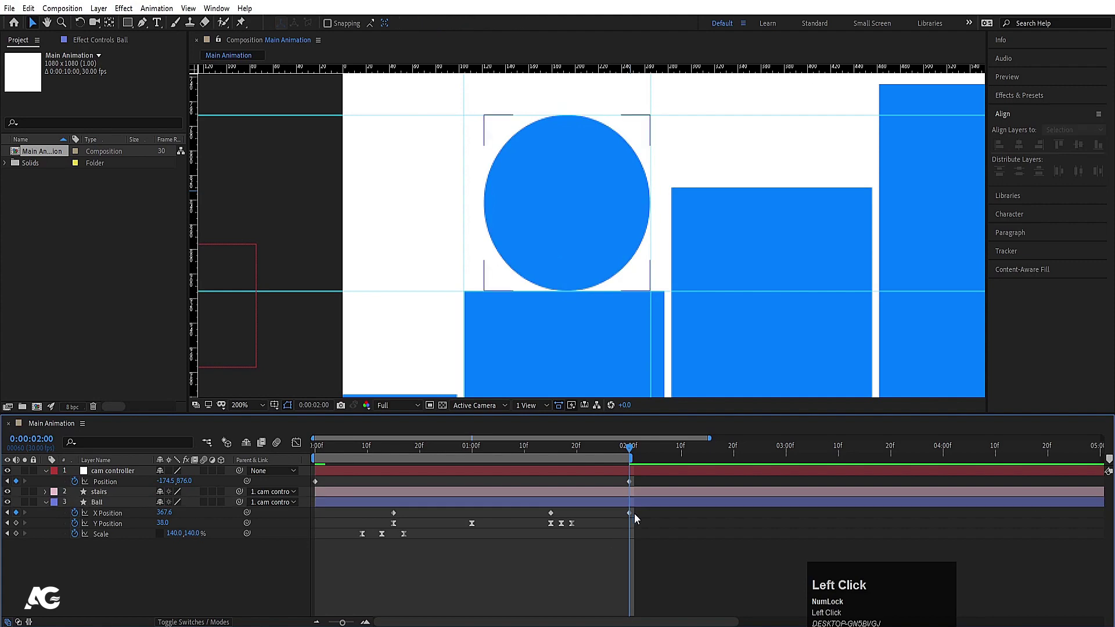
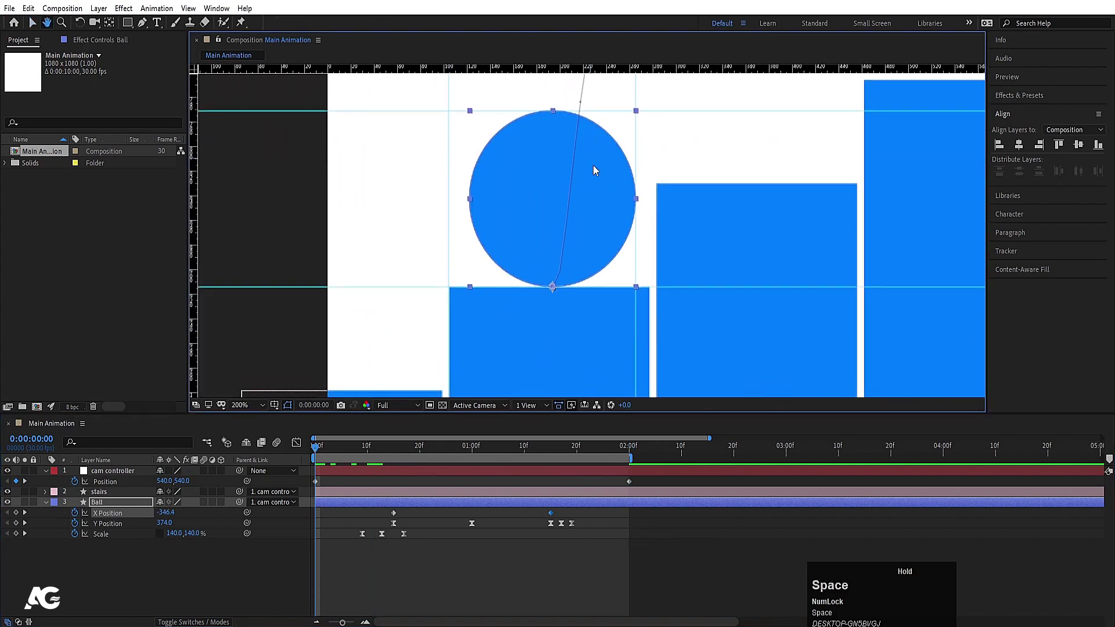
- Check the frame-0 pose against the stairs layer and scrub back to the 2-second mark
{"action": "left_click", "coordinate": [514, 204]}
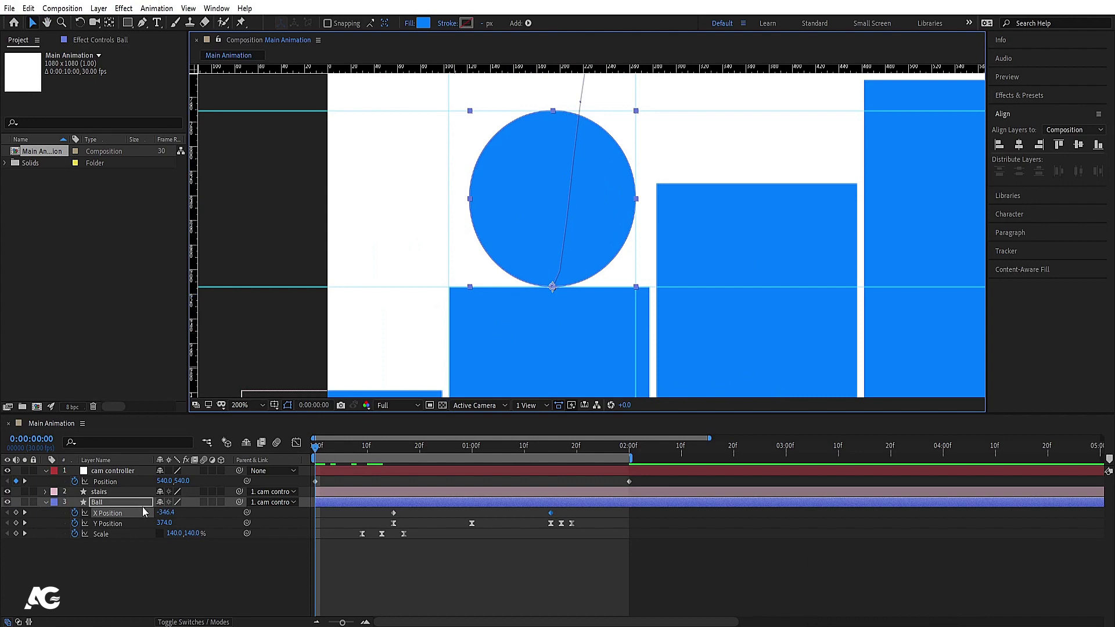
{"action": "left_click", "coordinate": [99, 499]}
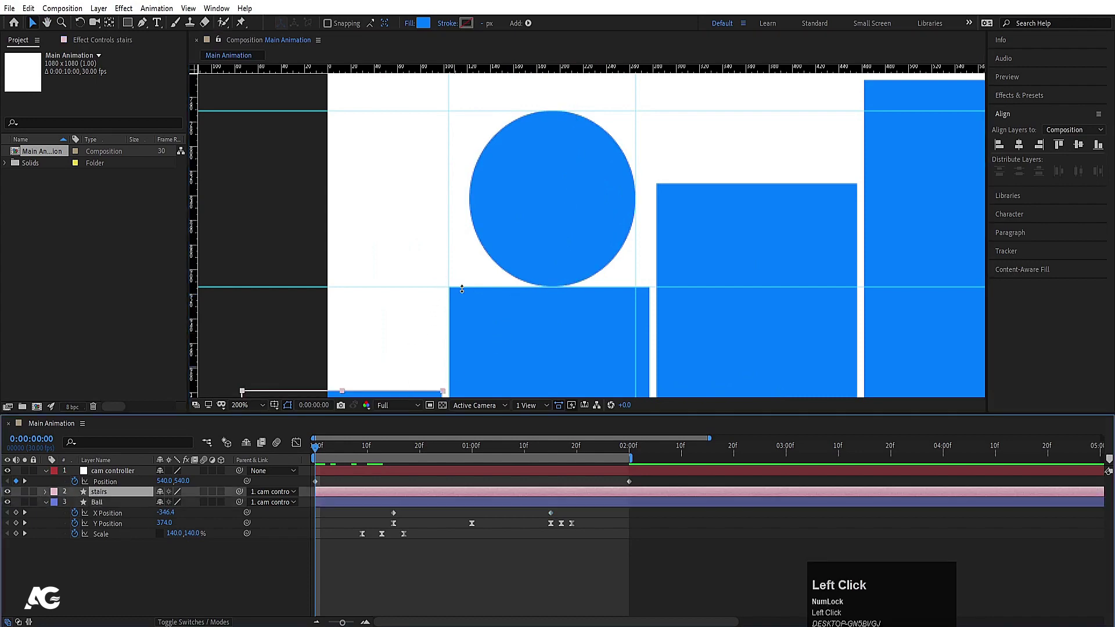
{"action": "left_click_drag", "start_coordinate": [605, 453], "coordinate": [533, 212]}
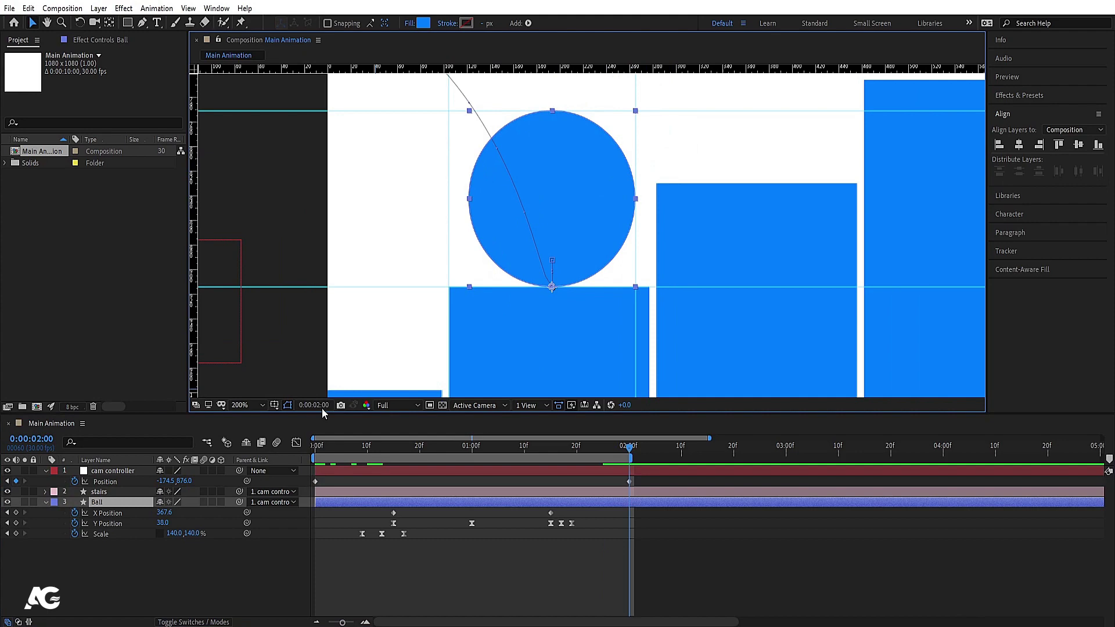
- Set the view magnification to Fit, preview the camera-follow jump and return to frame 0
{"action": "left_click", "coordinate": [262, 410]}
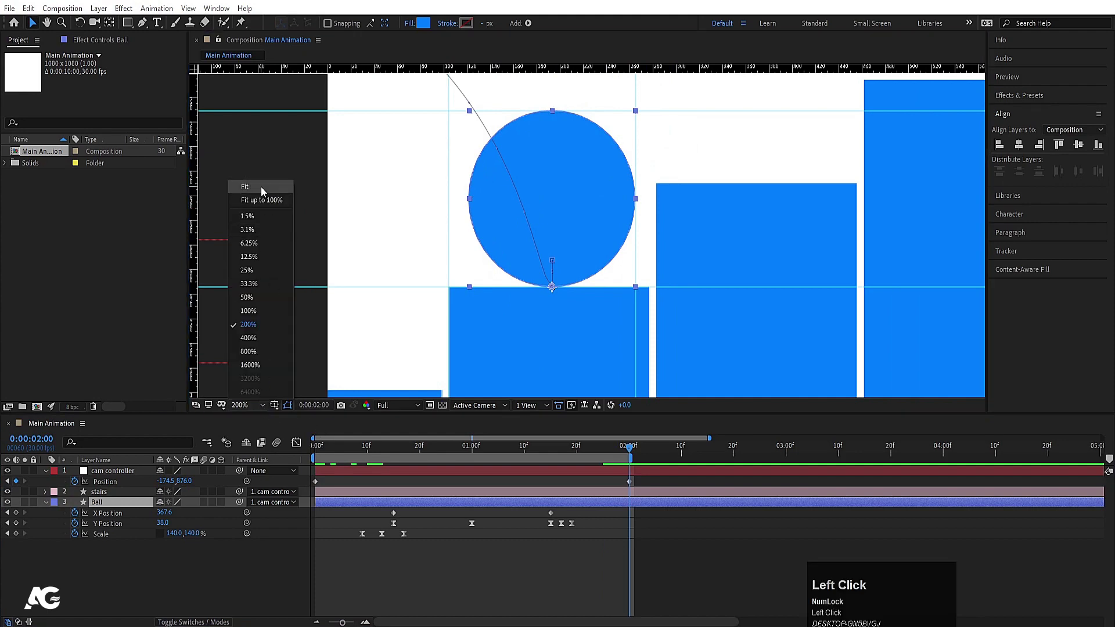
{"action": "key", "text": "space"}
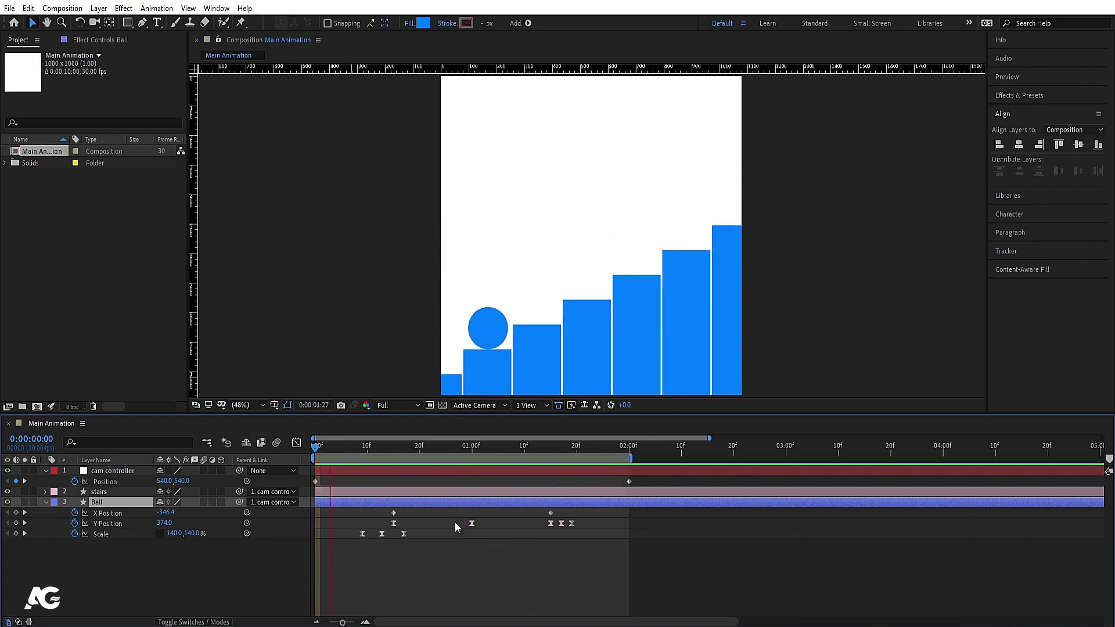
{"action": "left_click", "coordinate": [377, 452]}
{"action": "key", "text": "space"}
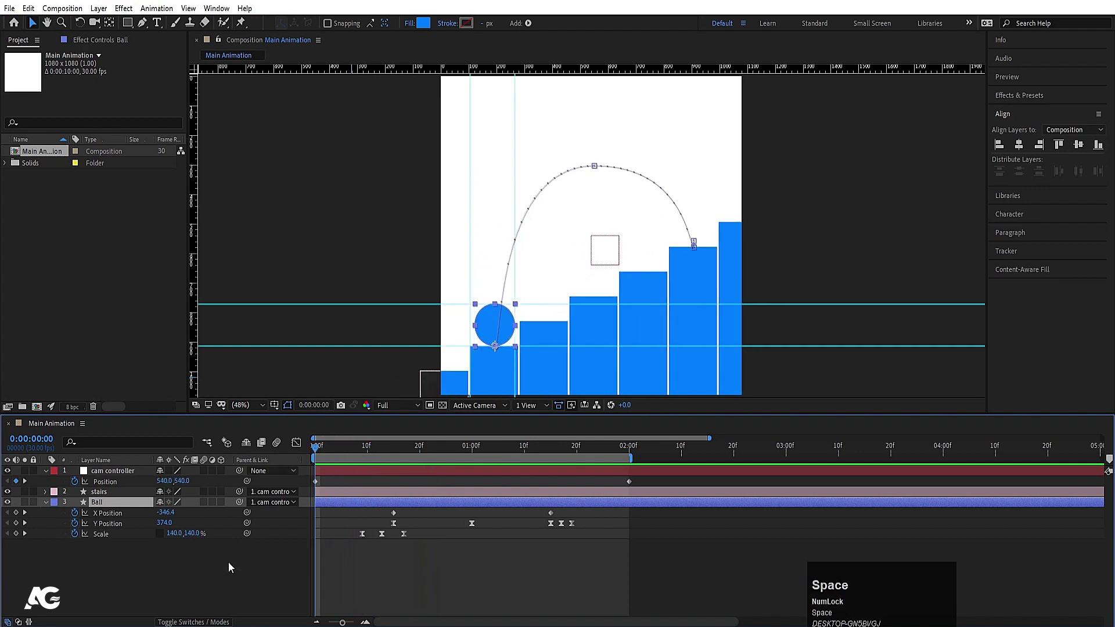
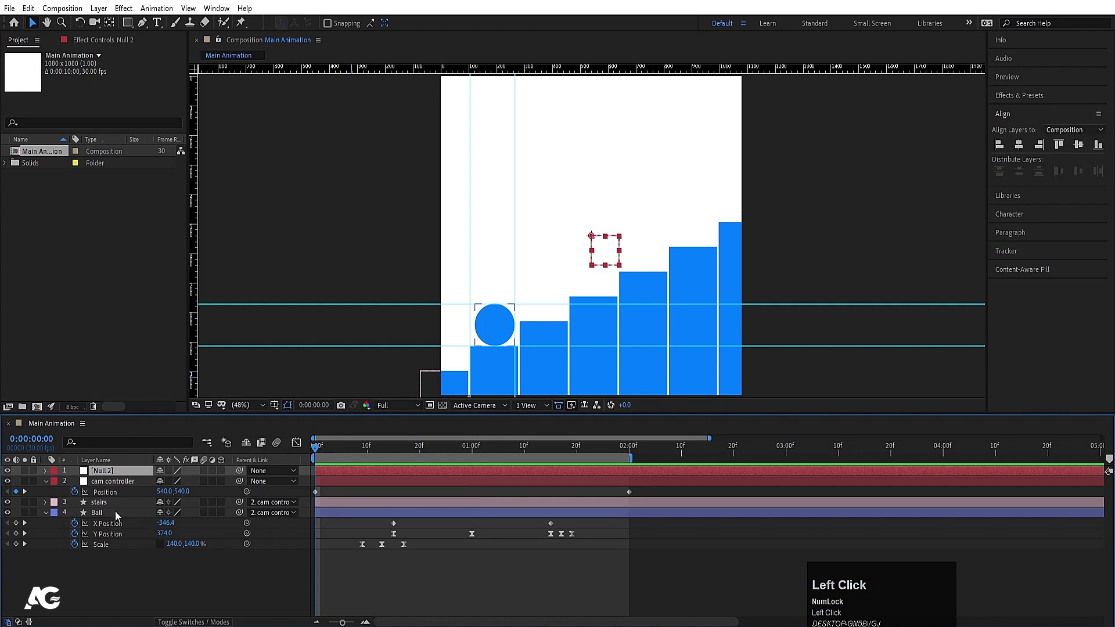
- Parent cam controller to Null 2 and shift Null 2's position left while previewing
{"action": "left_click_drag", "start_coordinate": [121, 489], "coordinate": [115, 476]}
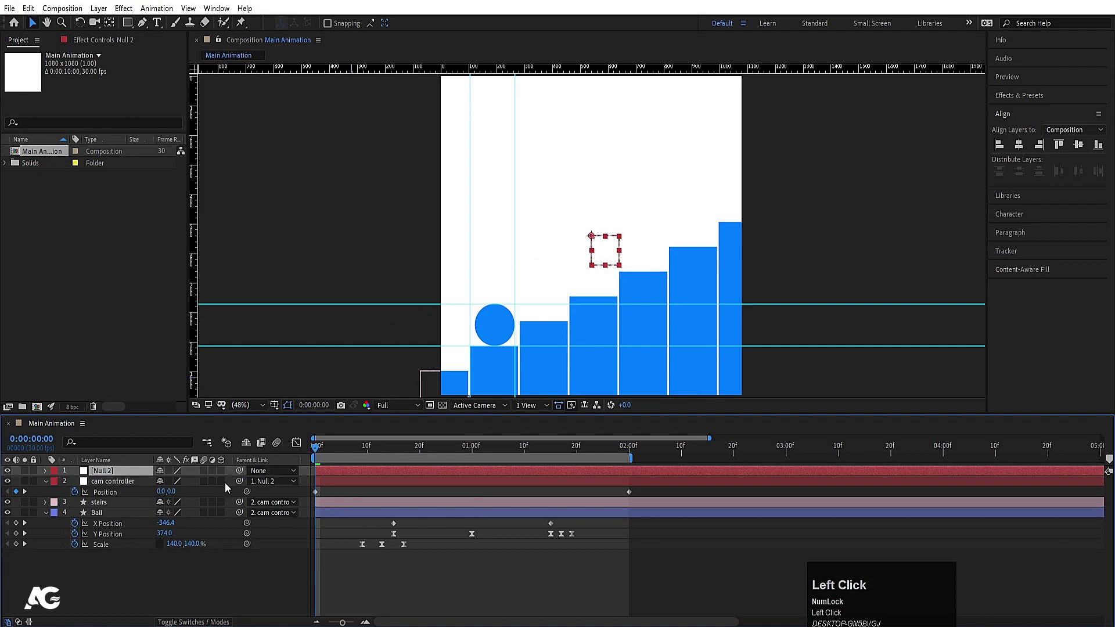
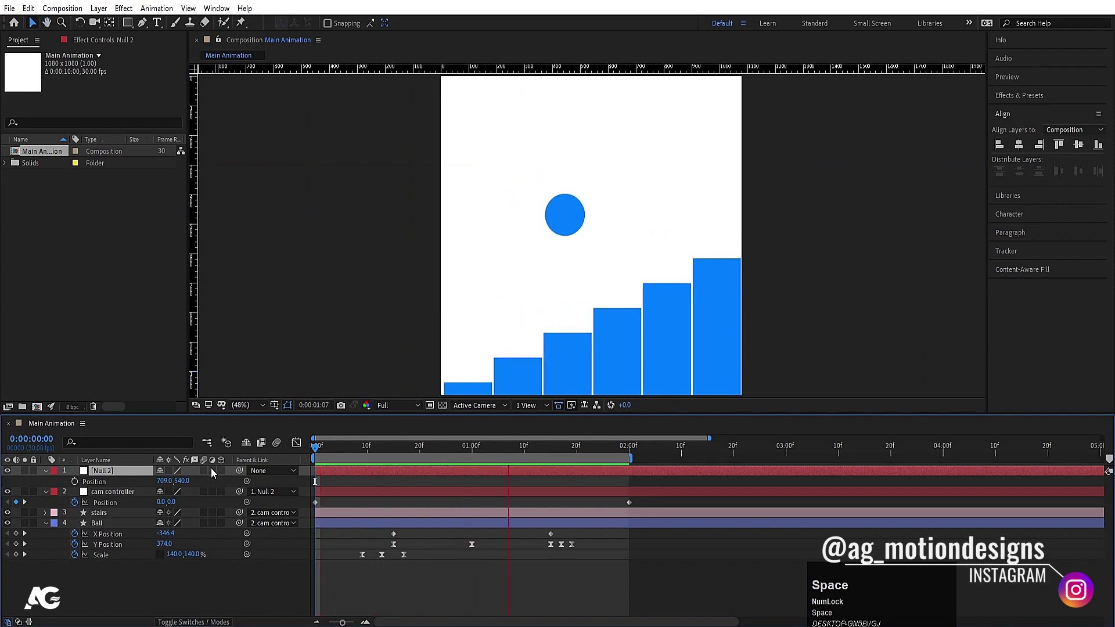
{"action": "key", "text": "space"}
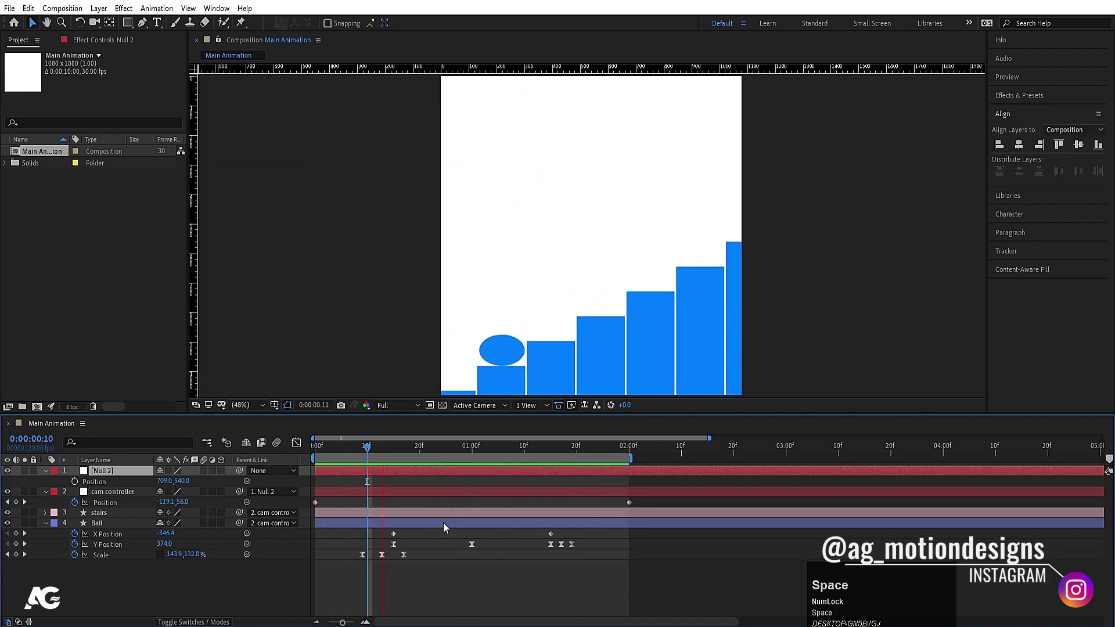
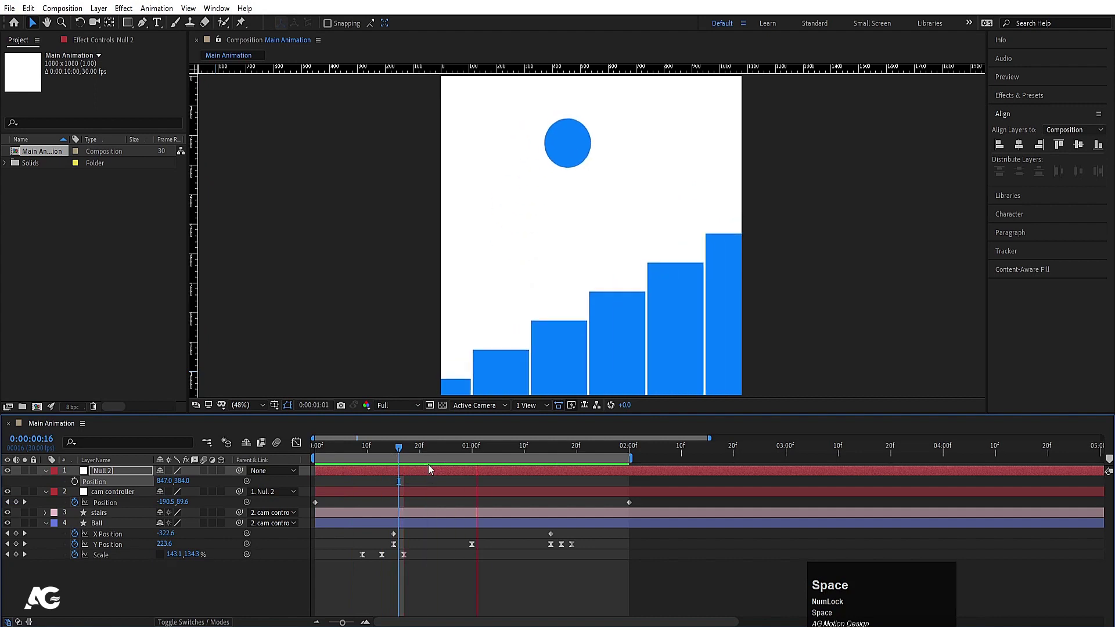
{"action": "key", "text": "space"}
{"action": "left_click", "coordinate": [163, 487]}
{"action": "key", "text": "space"}
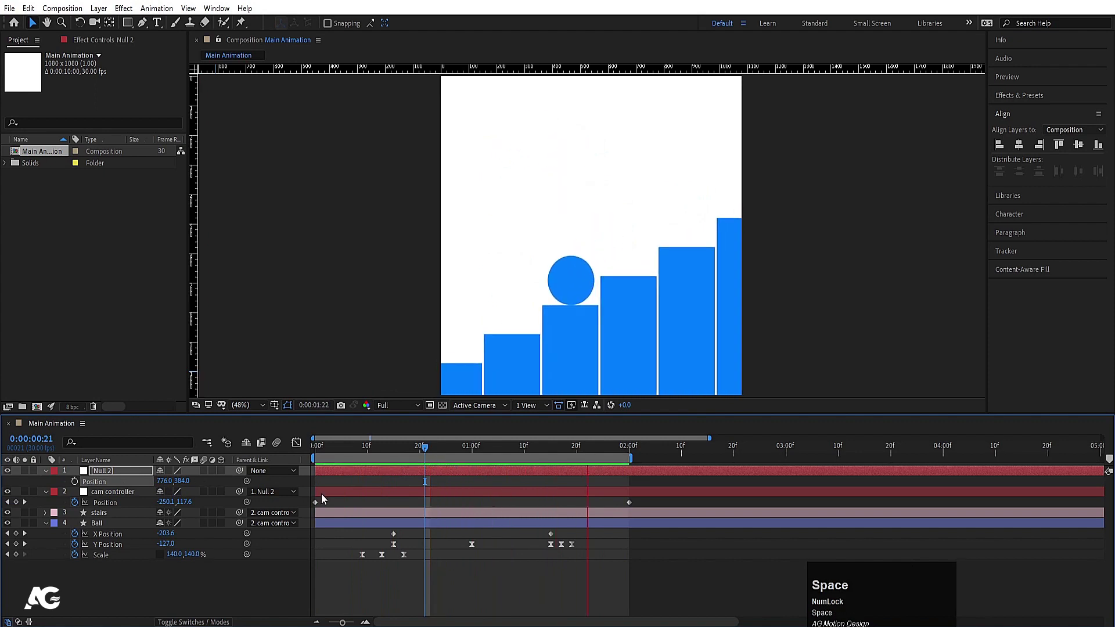
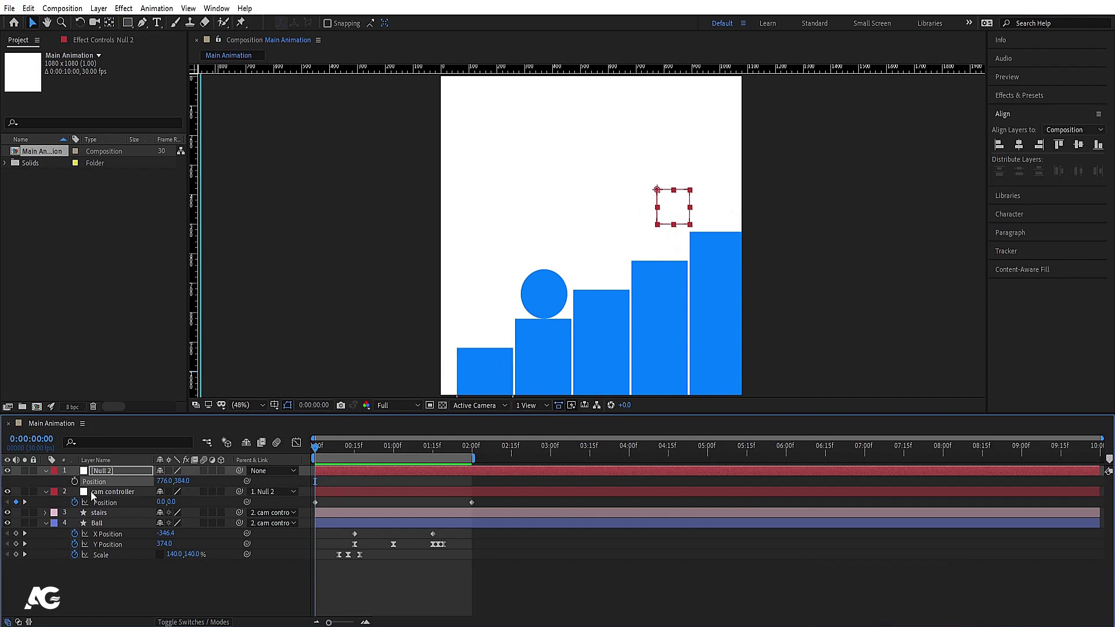
- Refine Null 2's position further left while previewing the camera motion
{"action": "left_click_drag", "start_coordinate": [120, 481], "coordinate": [456, 442]}
{"action": "key", "text": "space"}
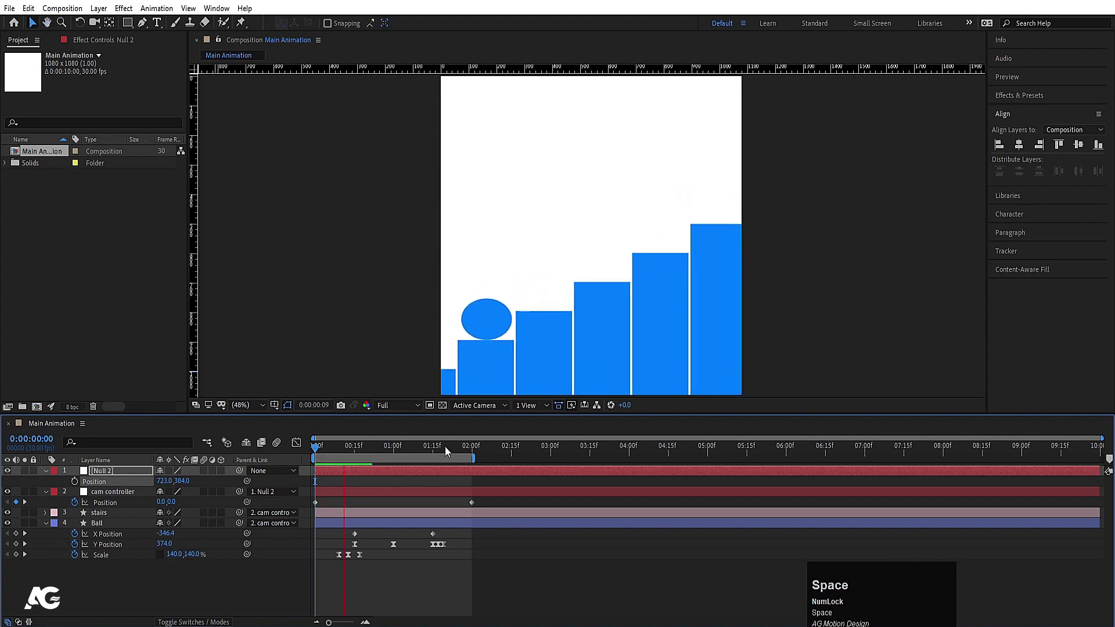
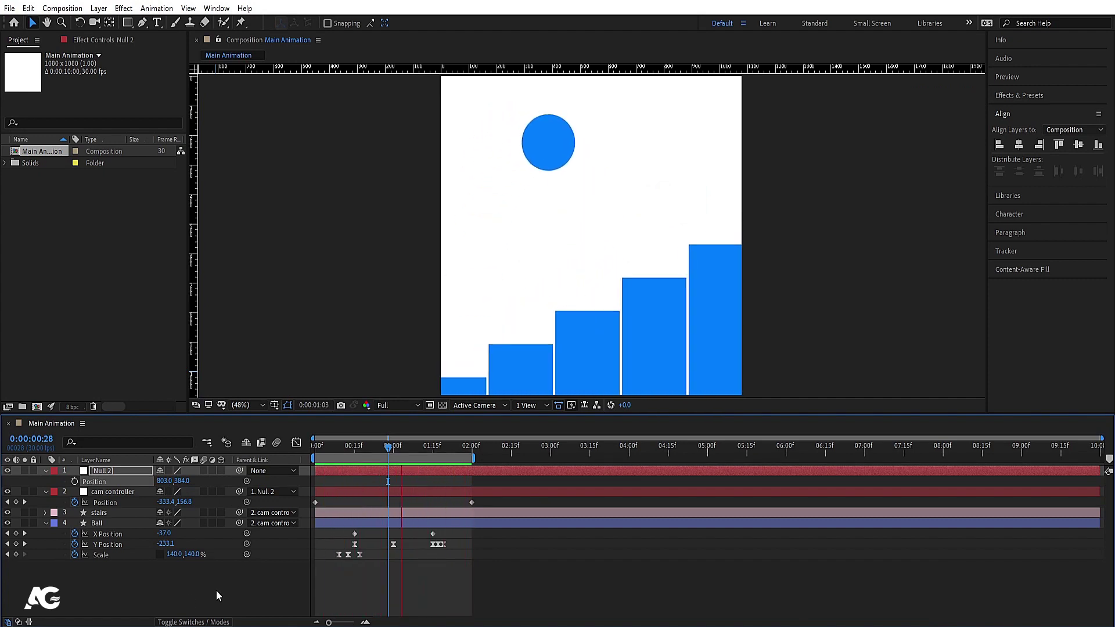
{"action": "key", "text": "space"}
{"action": "left_click", "coordinate": [188, 591]}
- Select all layers and turn on their Motion Blur switches, then stop playback
{"action": "key", "text": "ctrl+a"}
{"action": "double_click", "coordinate": [206, 531]}
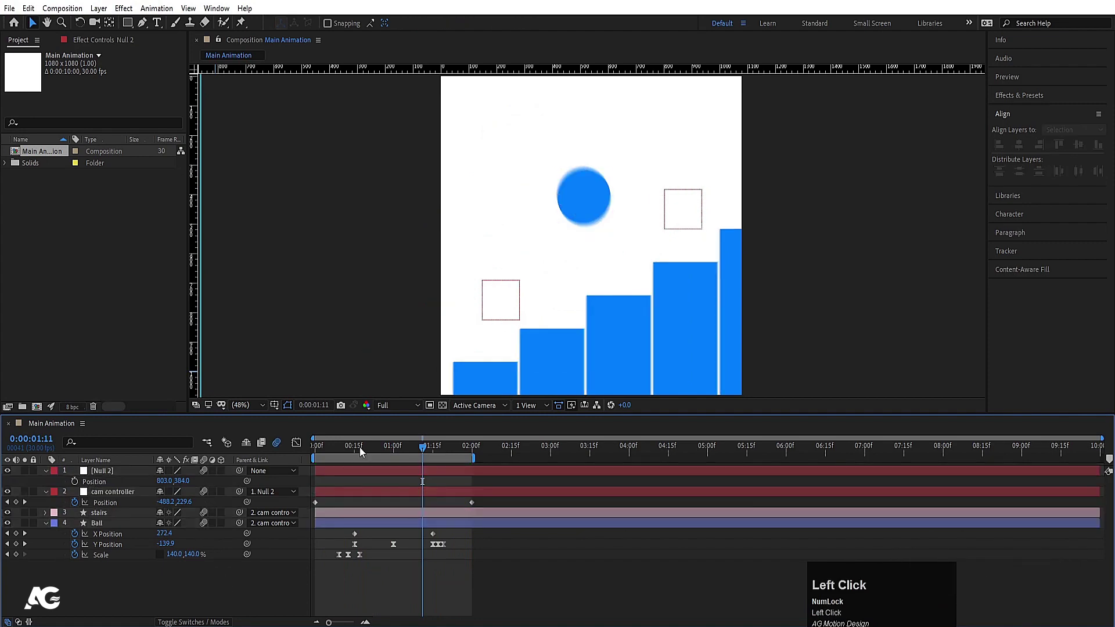
{"action": "key", "text": "space"}
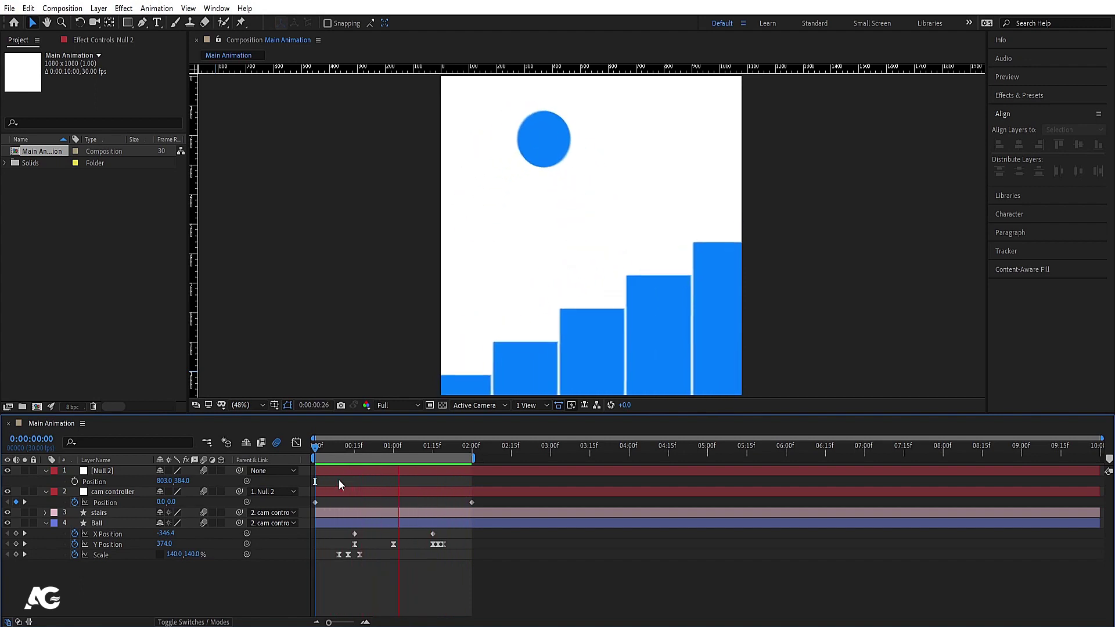
- Collapse every layer's property list in the timeline
{"action": "key", "text": "space"}
{"action": "left_click", "coordinate": [384, 509]}
{"action": "key", "text": "u"}
- Play back the finished motion-blurred jump up the scrolling staircase twice
{"action": "key", "text": "space"}
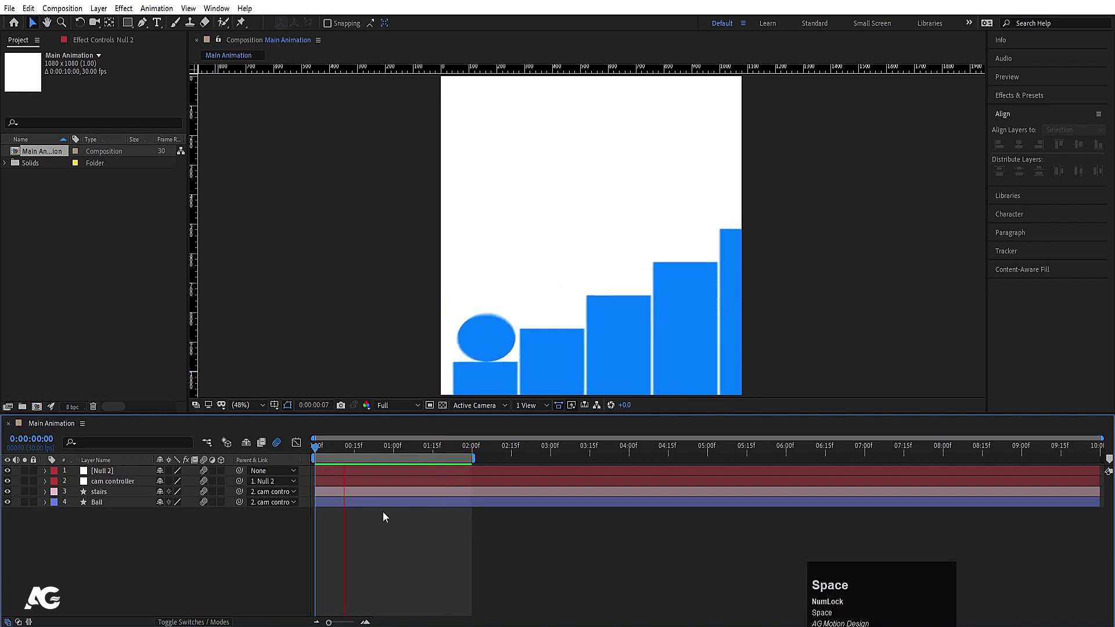
{"action": "key", "text": "space"}
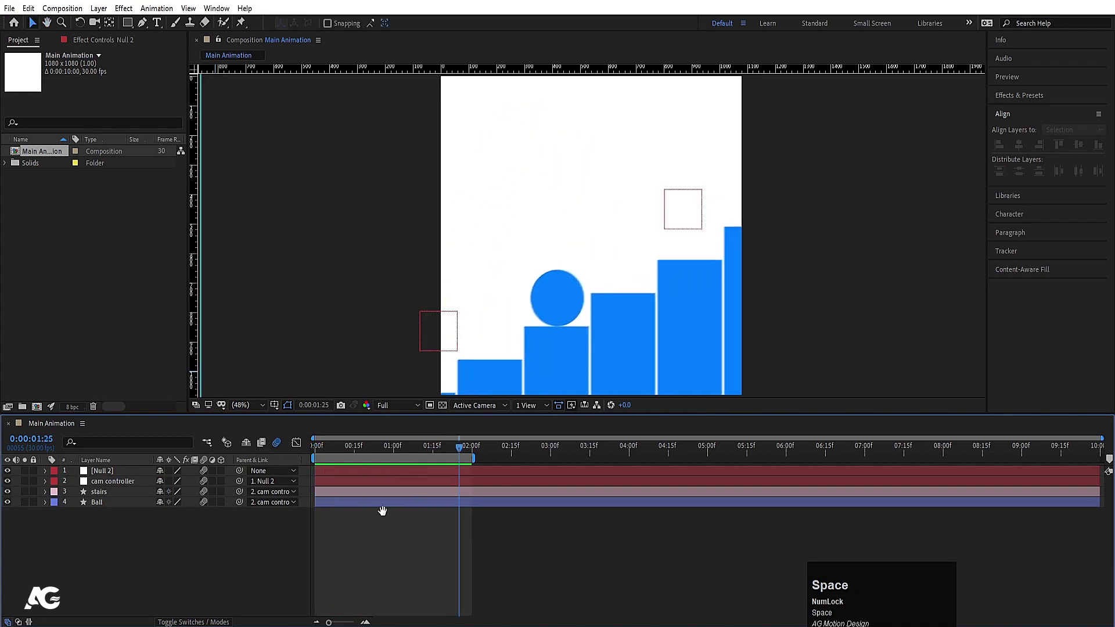
{"action": "key", "text": "space"}
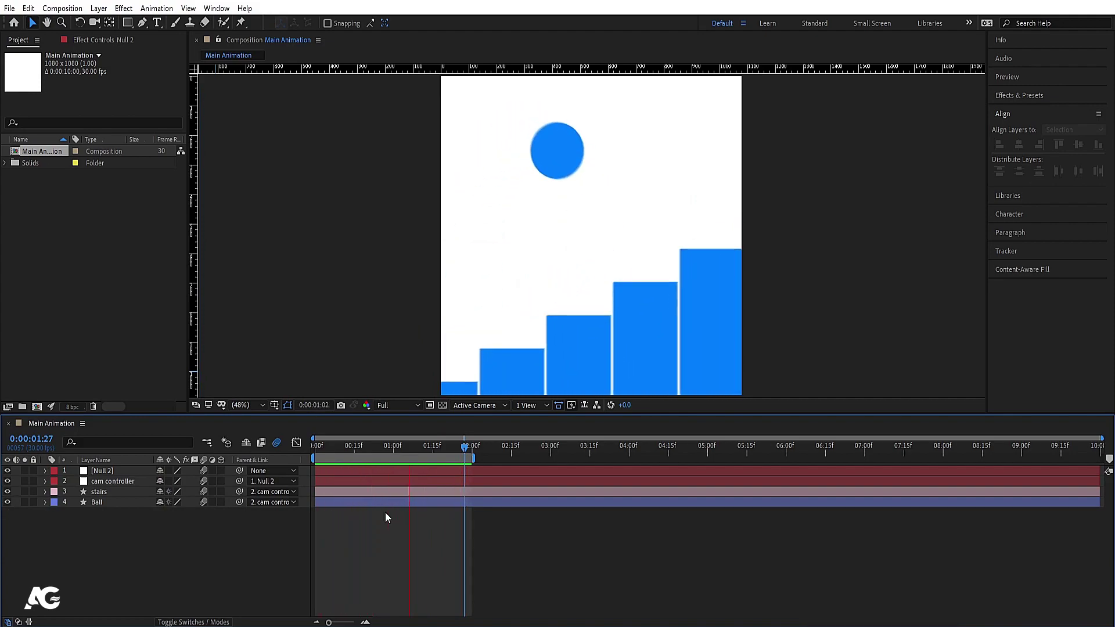
{"action": "key", "text": "space"}
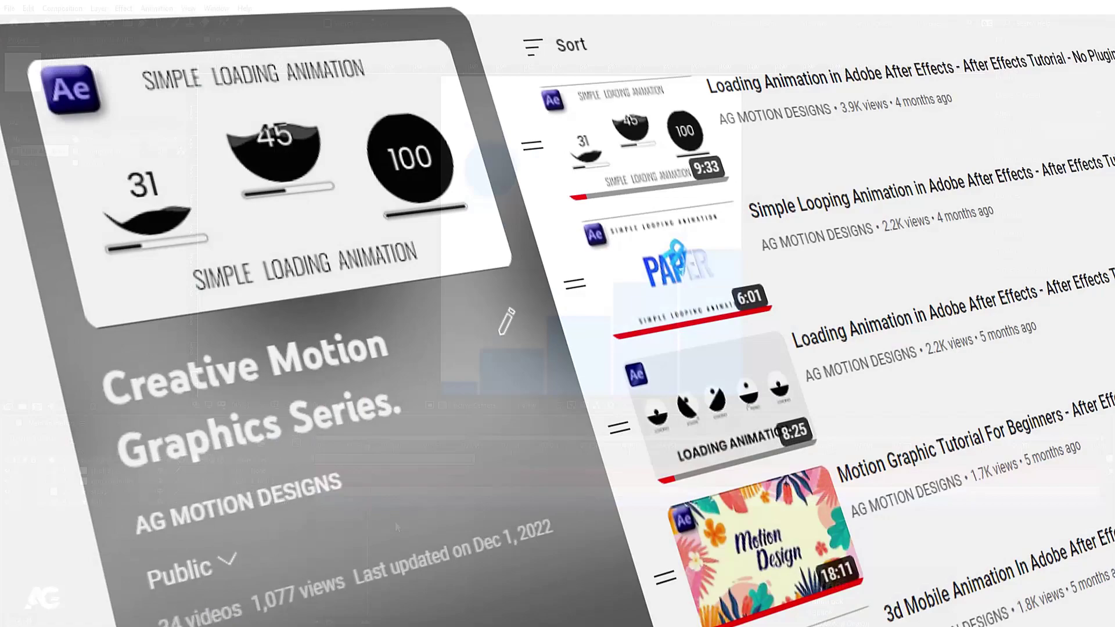